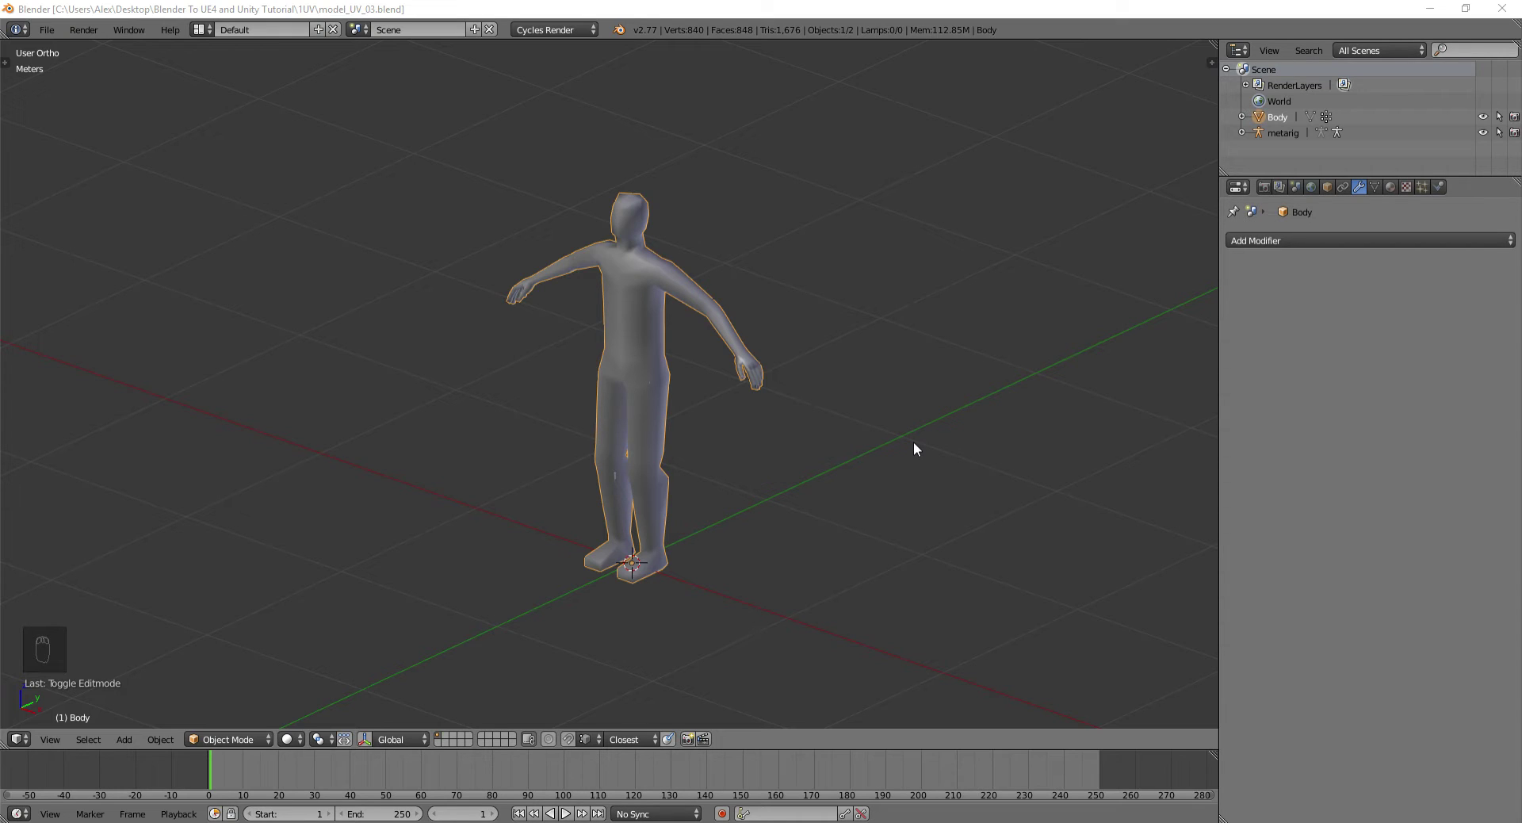
Inspect the body model up close and select the whole mesh in Edit Mode to reveal its UVs
left_click_drag(797, 289, 662, 326)
left_click_drag(843, 308, 763, 295)
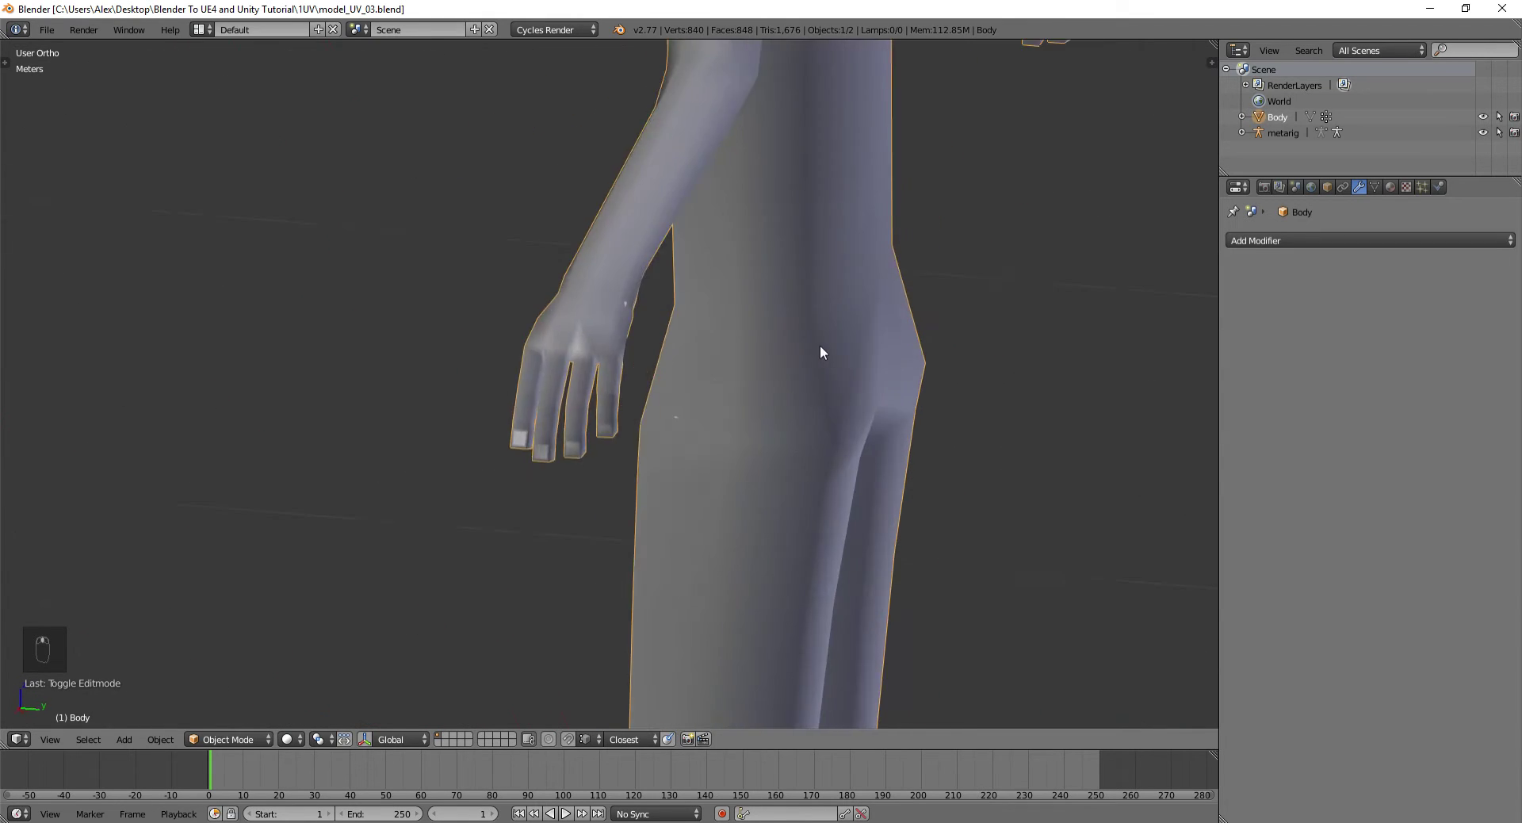
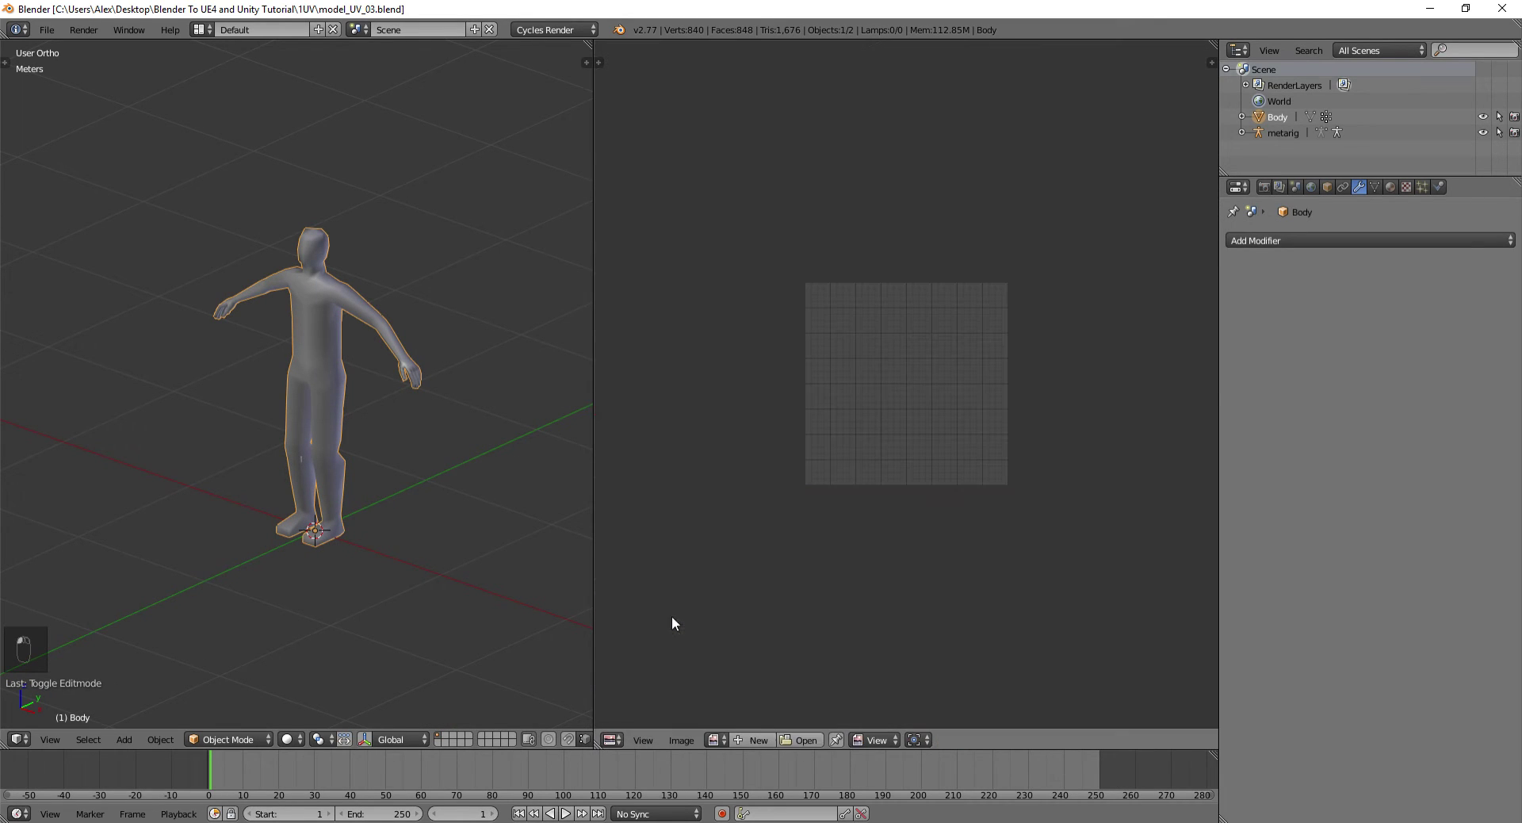
middle_click(315, 361)
key("Tab")
key("a")
key("a")
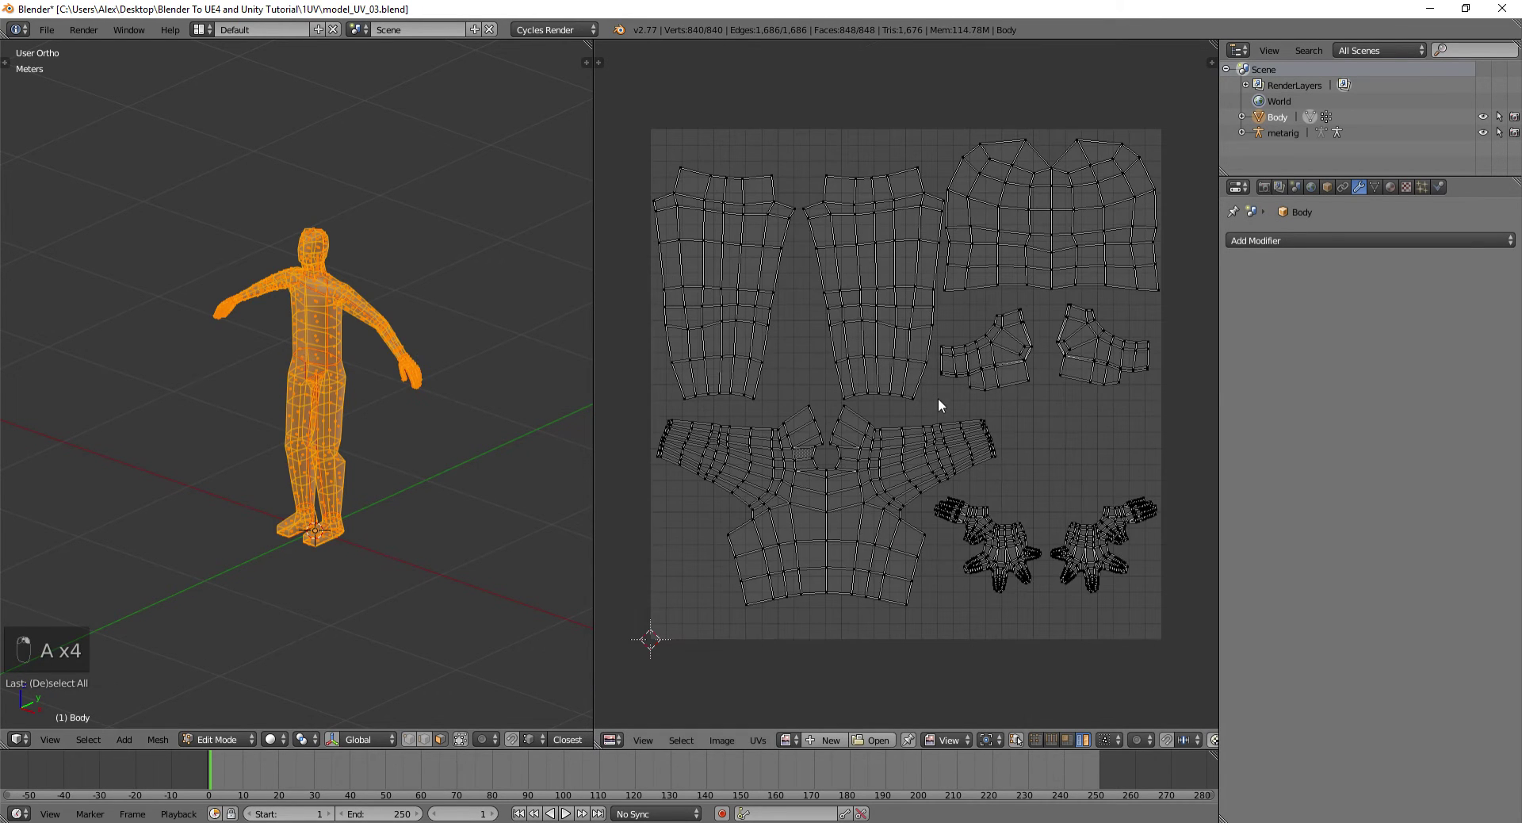
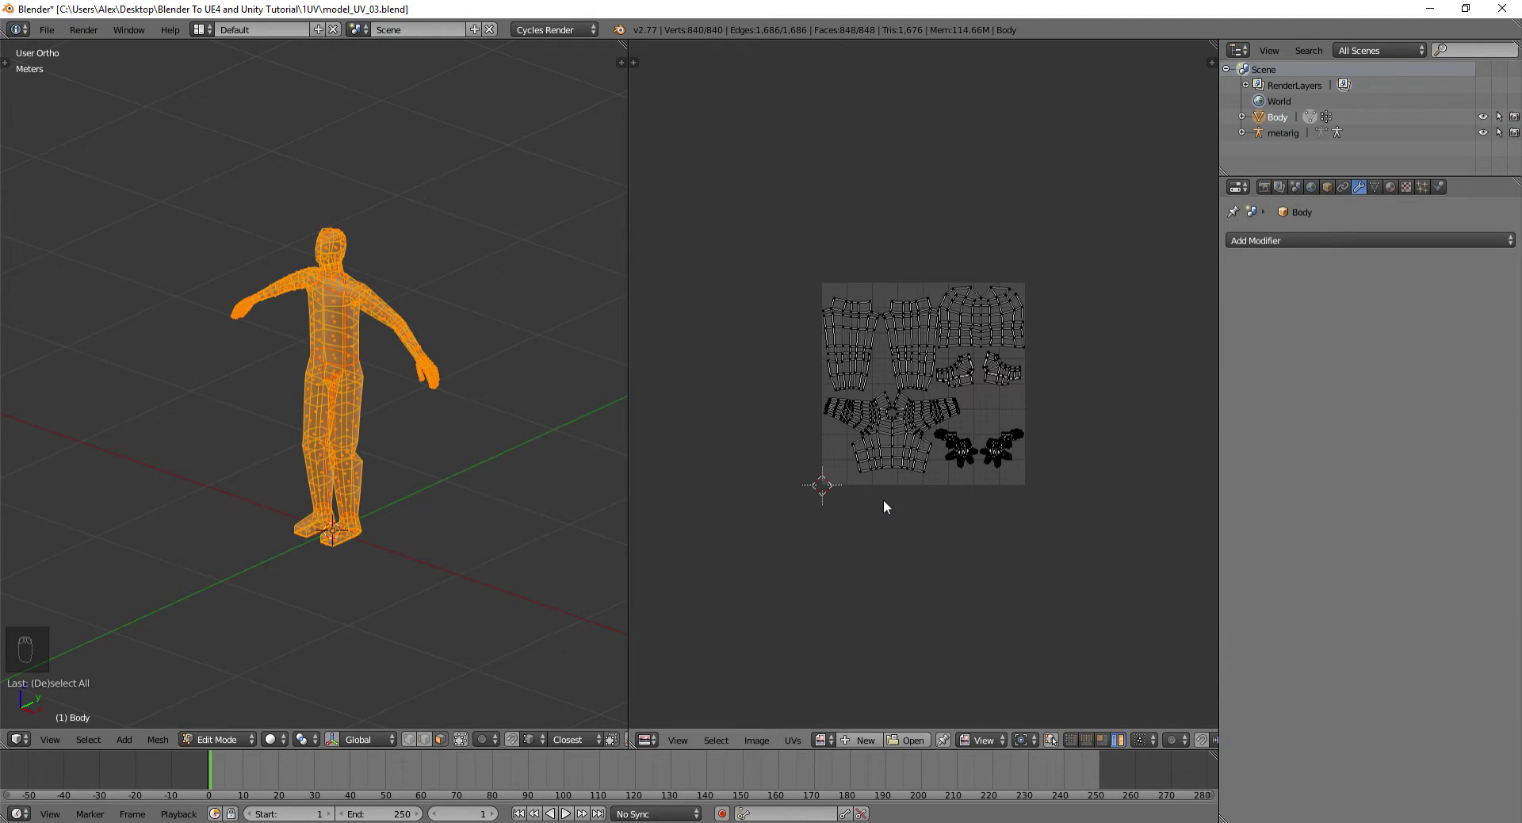
Enlarge the UV layout in the new image view and return the body to Object Mode
left_click_drag(658, 736, 751, 267)
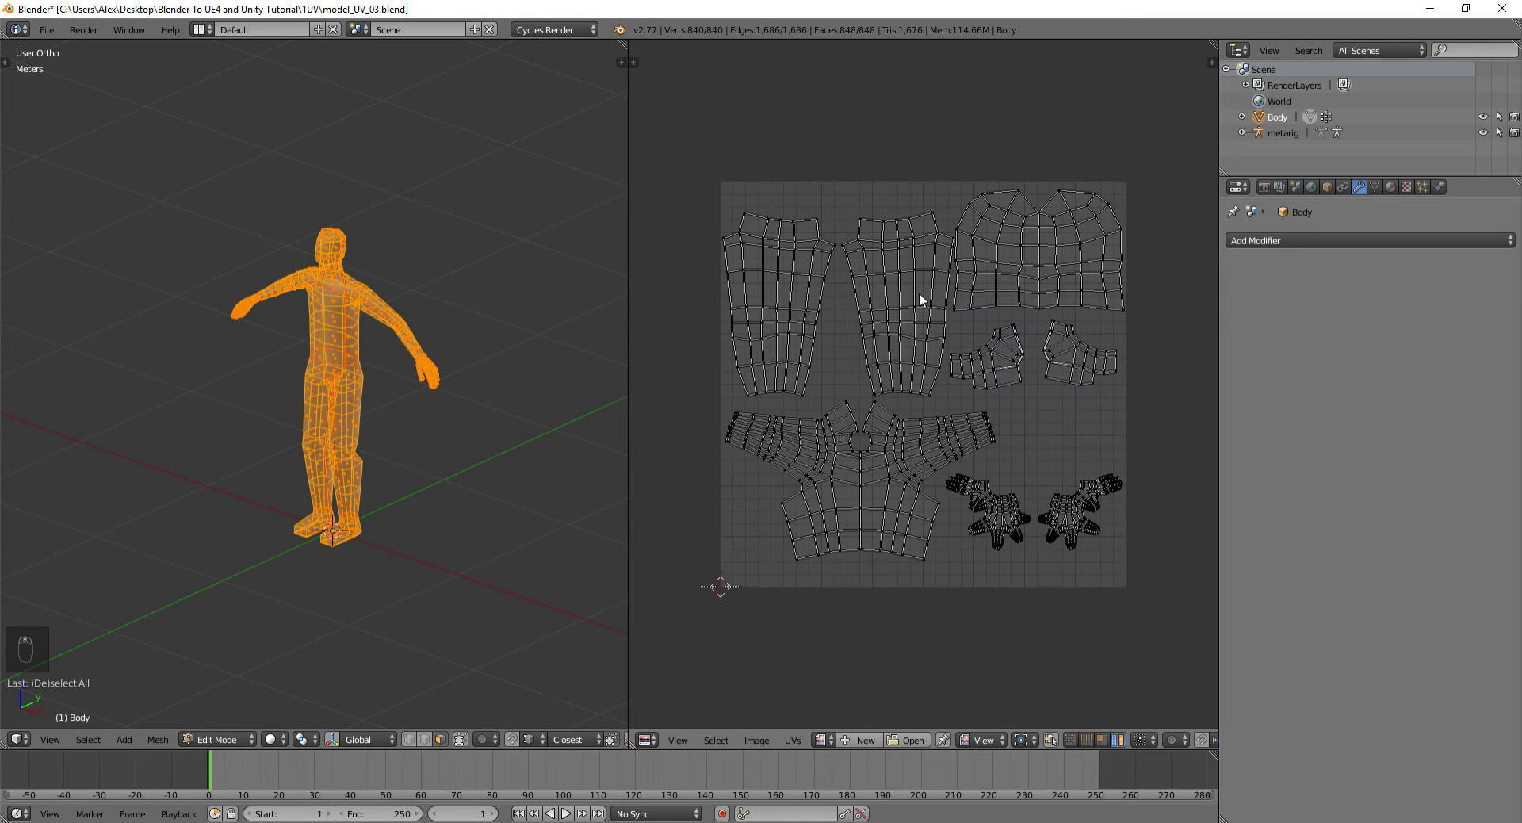
key("Tab")
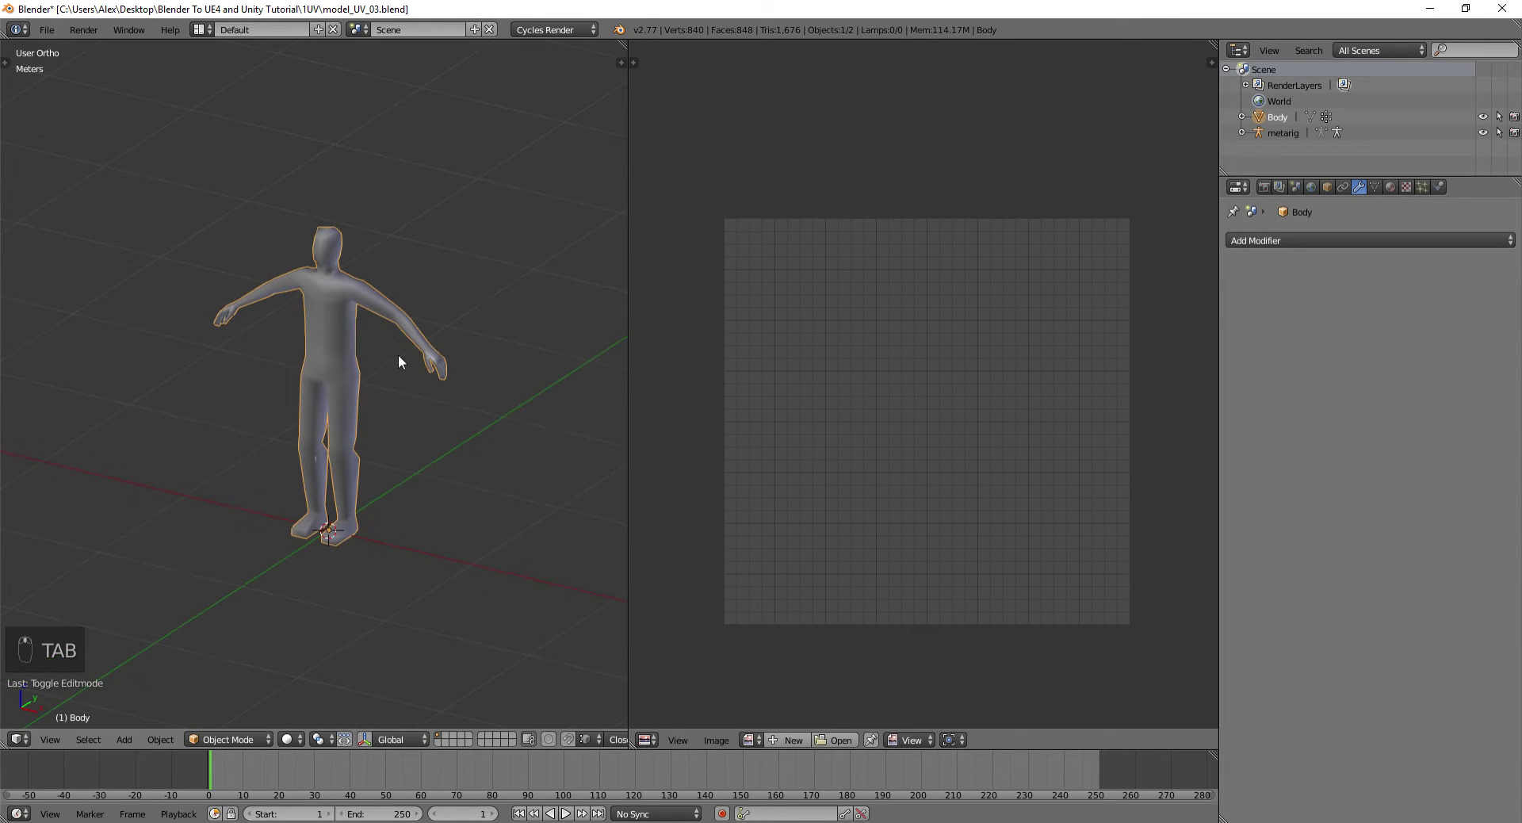
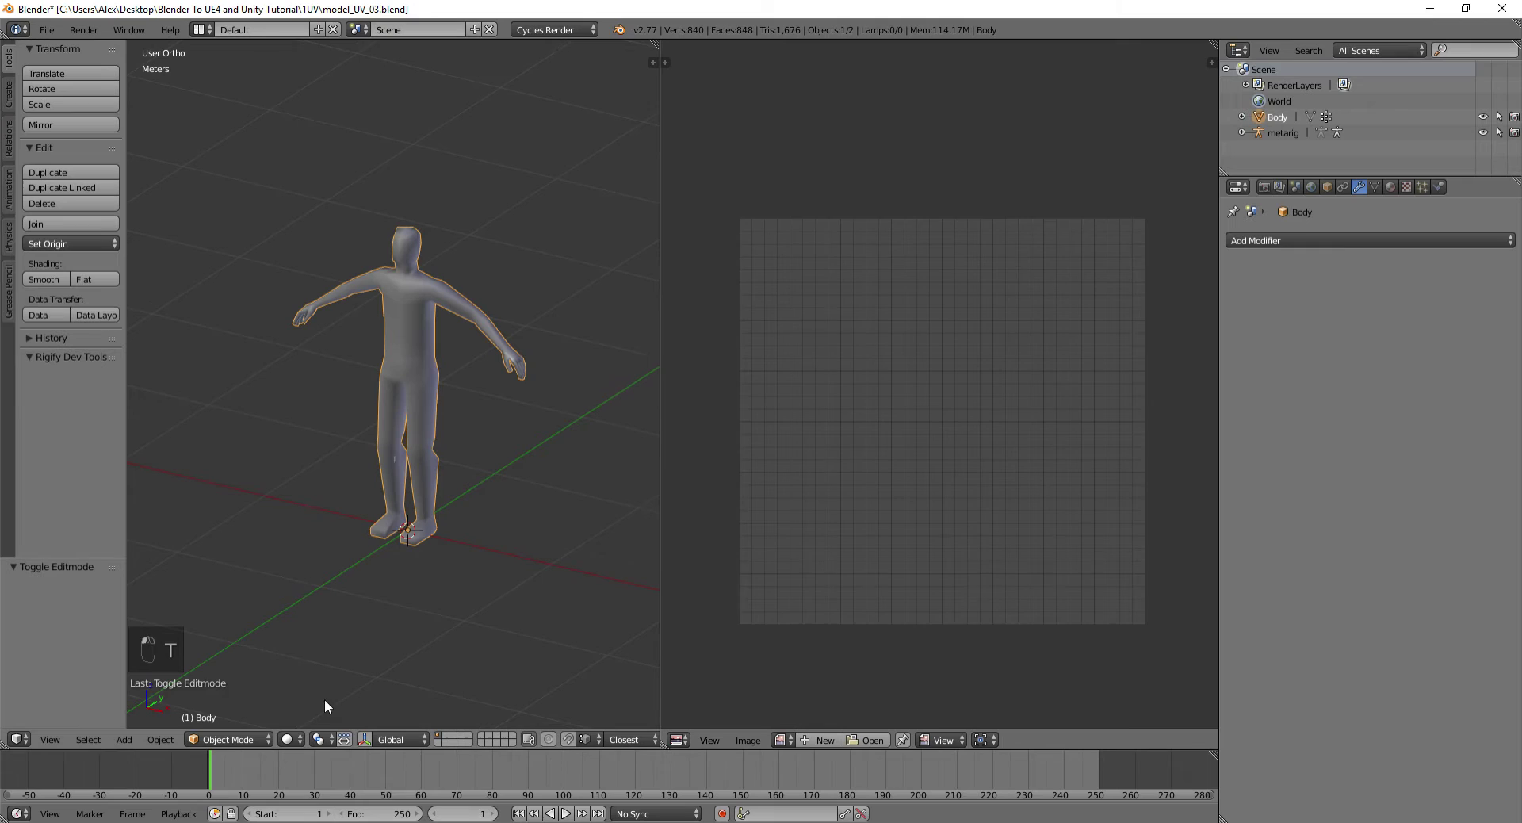
Enter Texture Paint and add a black 1024×1024 paint slot named Model_Diffuse_Color without alpha
left_click(249, 709)
left_click(238, 644)
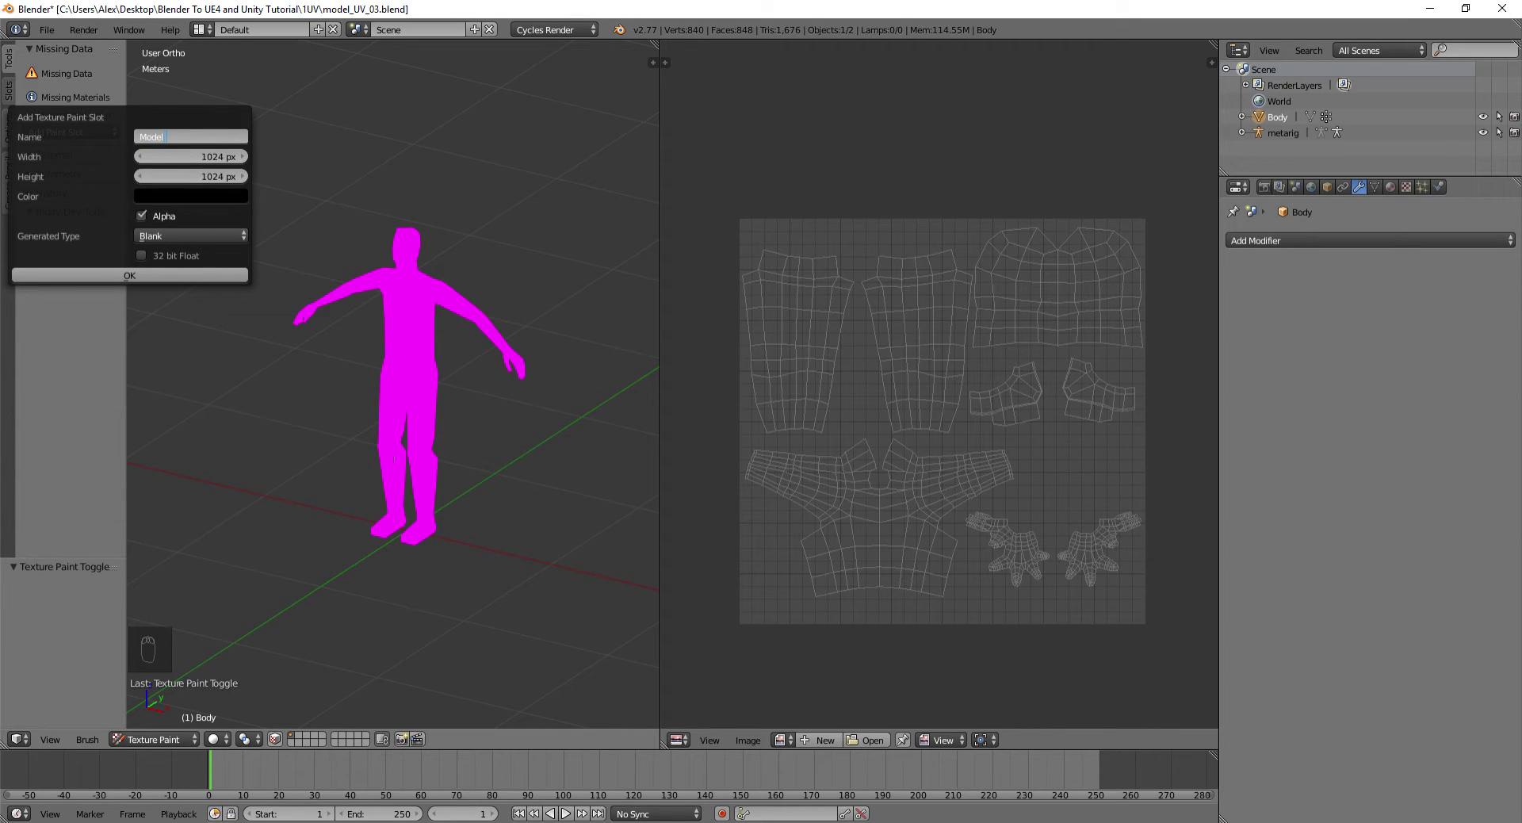
key("f")
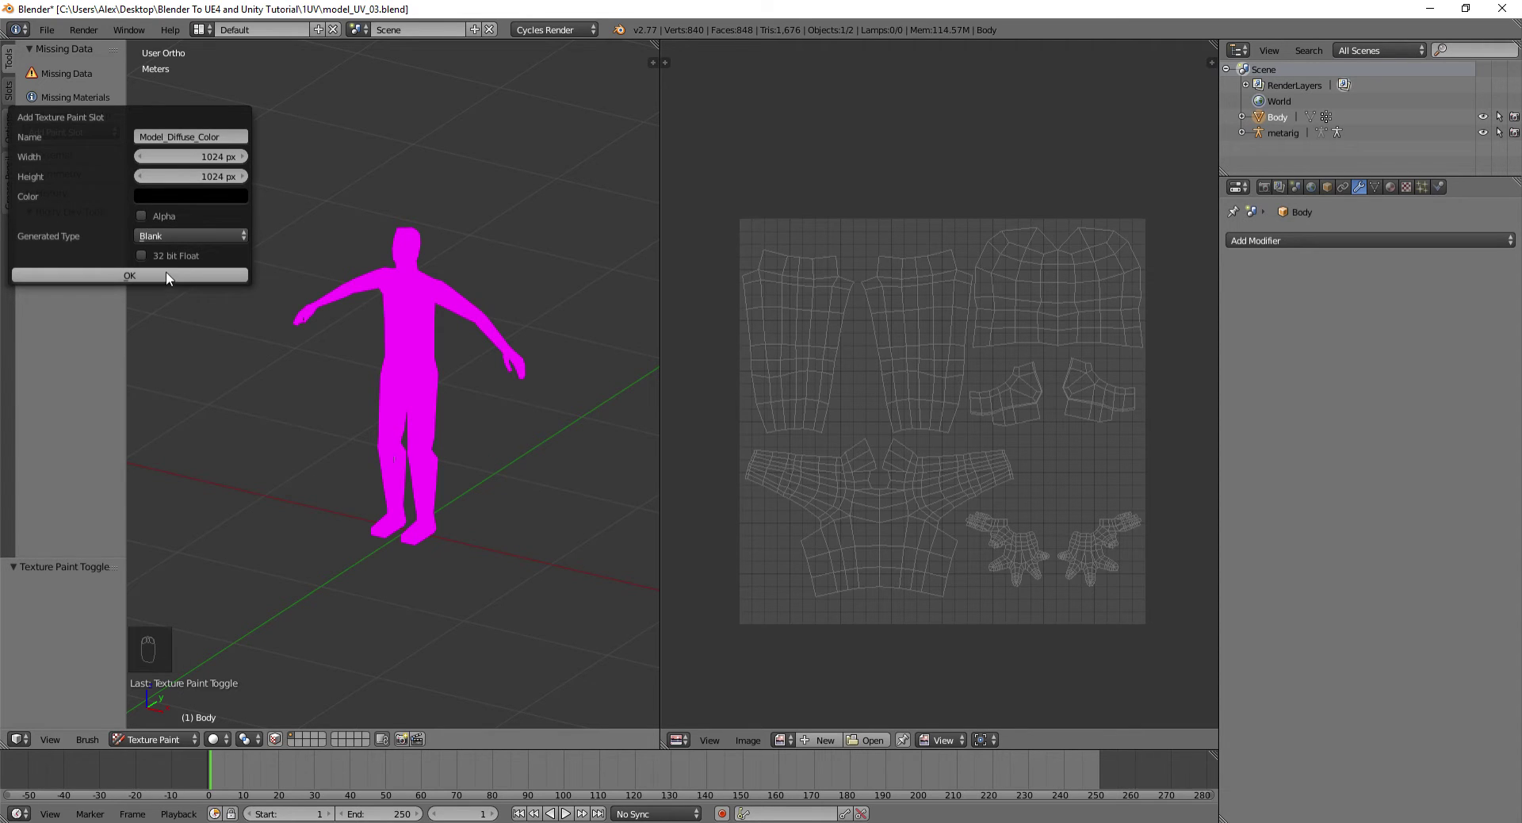
left_click_drag(457, 289, 448, 253)
left_click_drag(449, 252, 406, 257)
Undo the white stroke and paint blue test strokes across the body's chest and shoulder
key("ctrl+z")
left_click(407, 257)
left_click_drag(406, 259, 482, 302)
left_click_drag(482, 302, 447, 289)
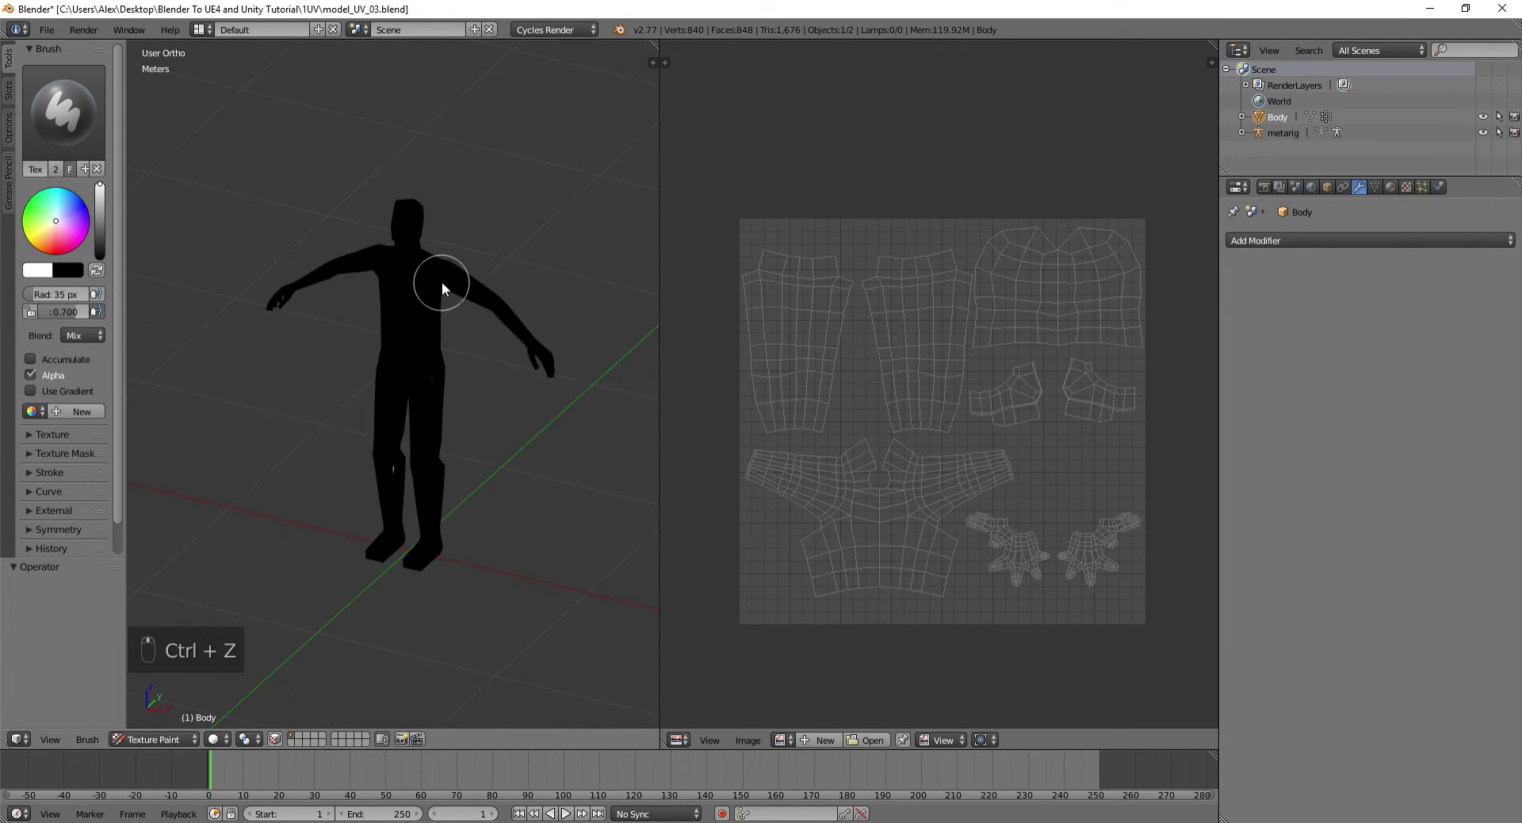
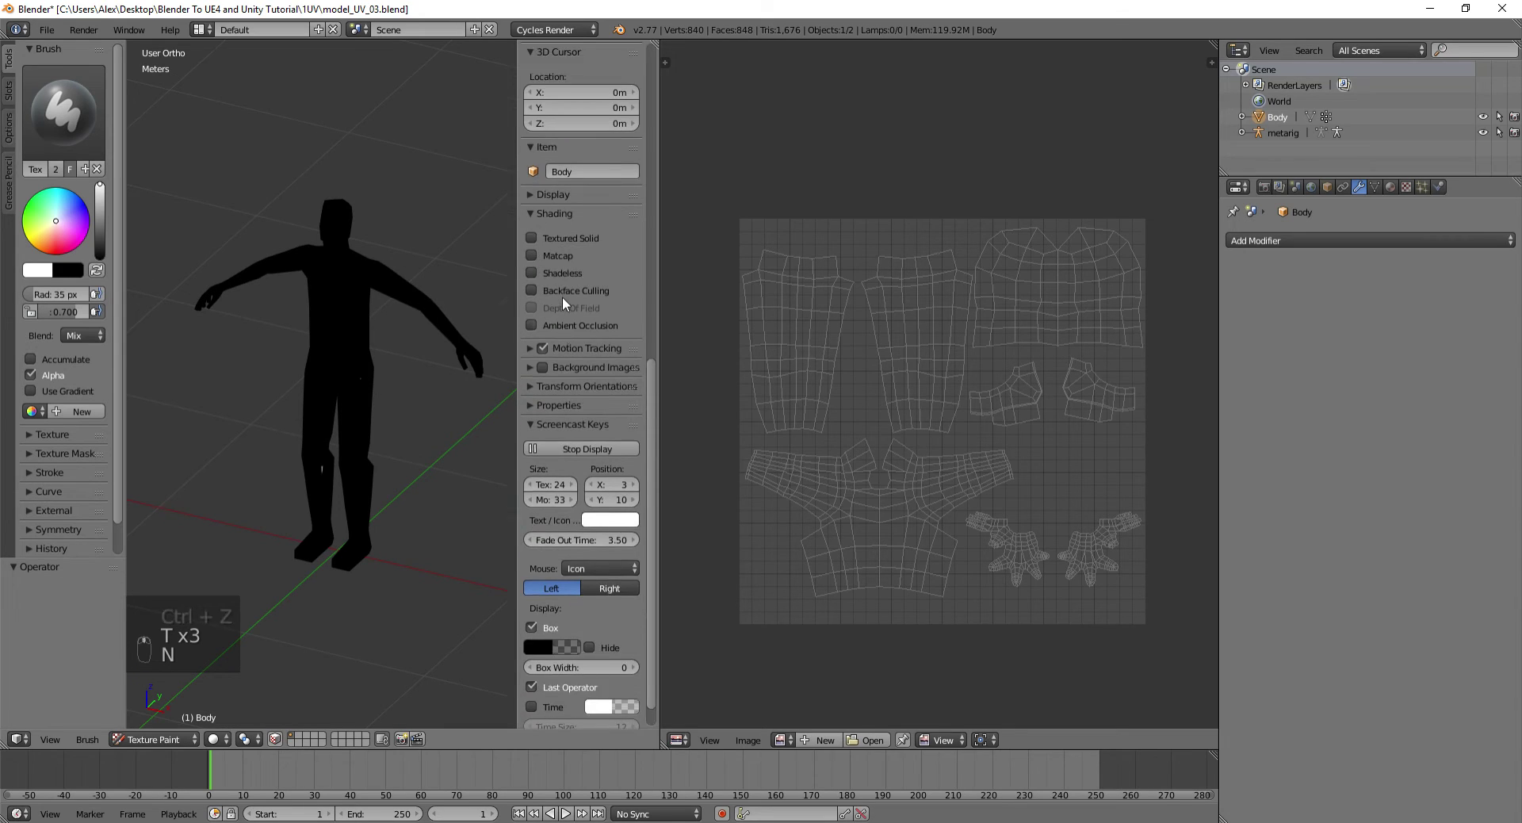
left_click_drag(573, 398, 556, 55)
left_click_drag(556, 55, 556, 392)
left_click_drag(556, 392, 569, 584)
left_click_drag(569, 583, 569, 262)
Undo some test strokes and toggle the tool and properties panels around the viewport
key("t")
key("t")
left_click(435, 232)
middle_click(434, 232)
key("t")
key("n")
key("t")
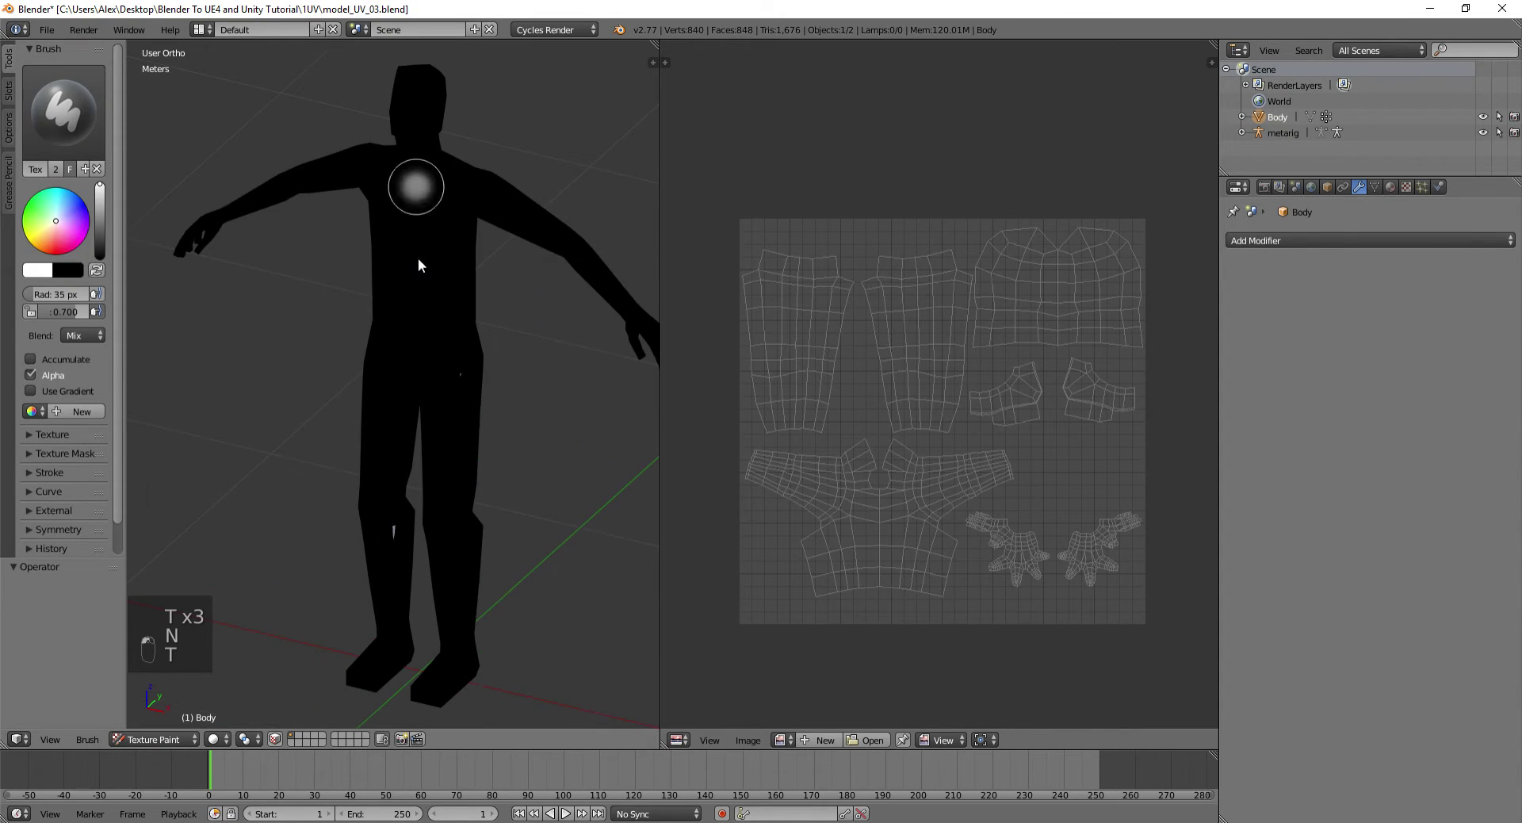
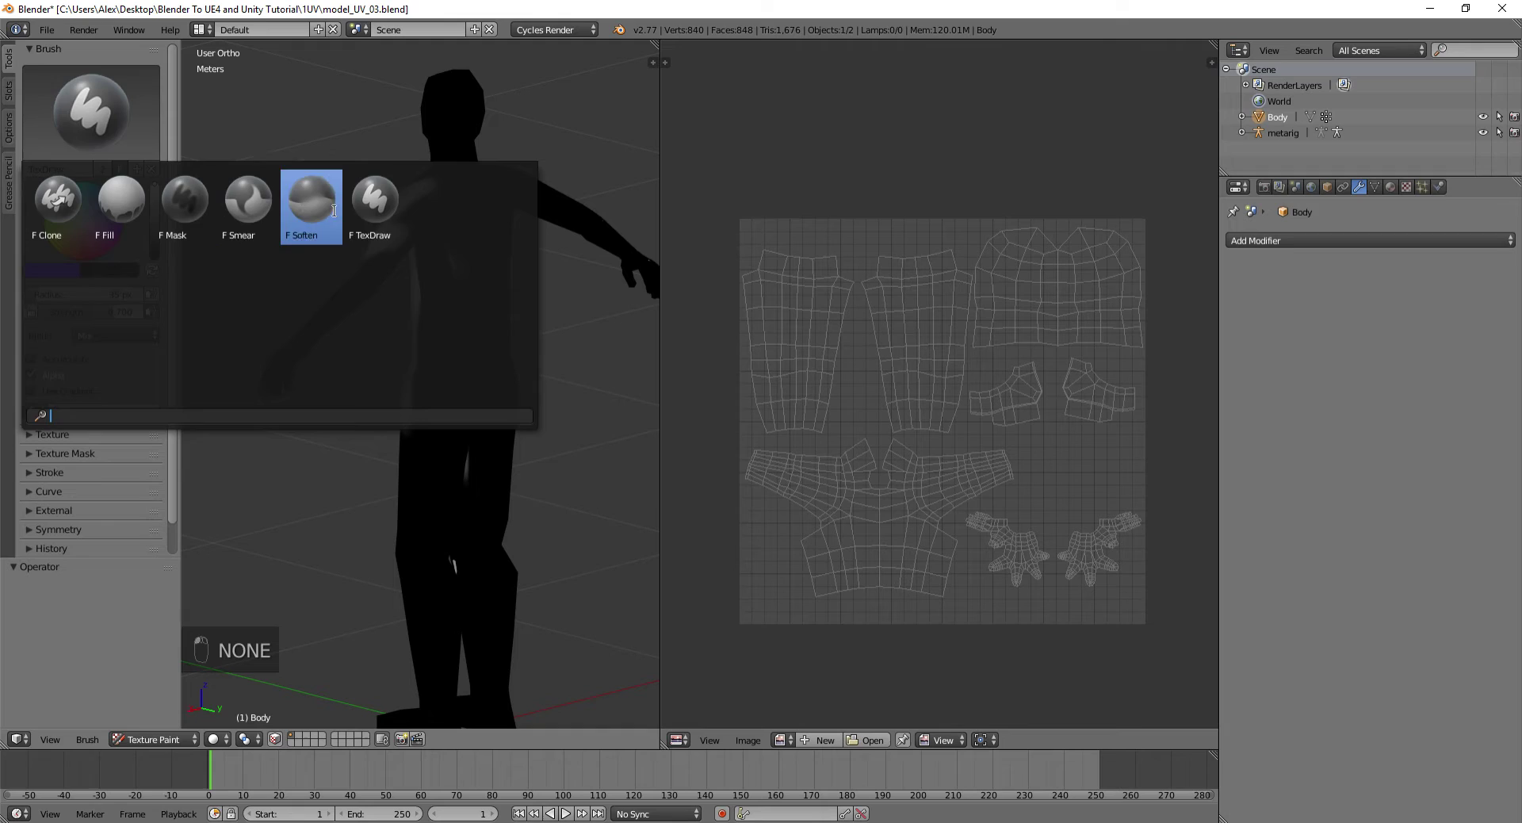
Paint blue strokes directly over the UV islands of Model_Diffuse_Color, then switch the colour to black
left_click_drag(430, 80, 822, 747)
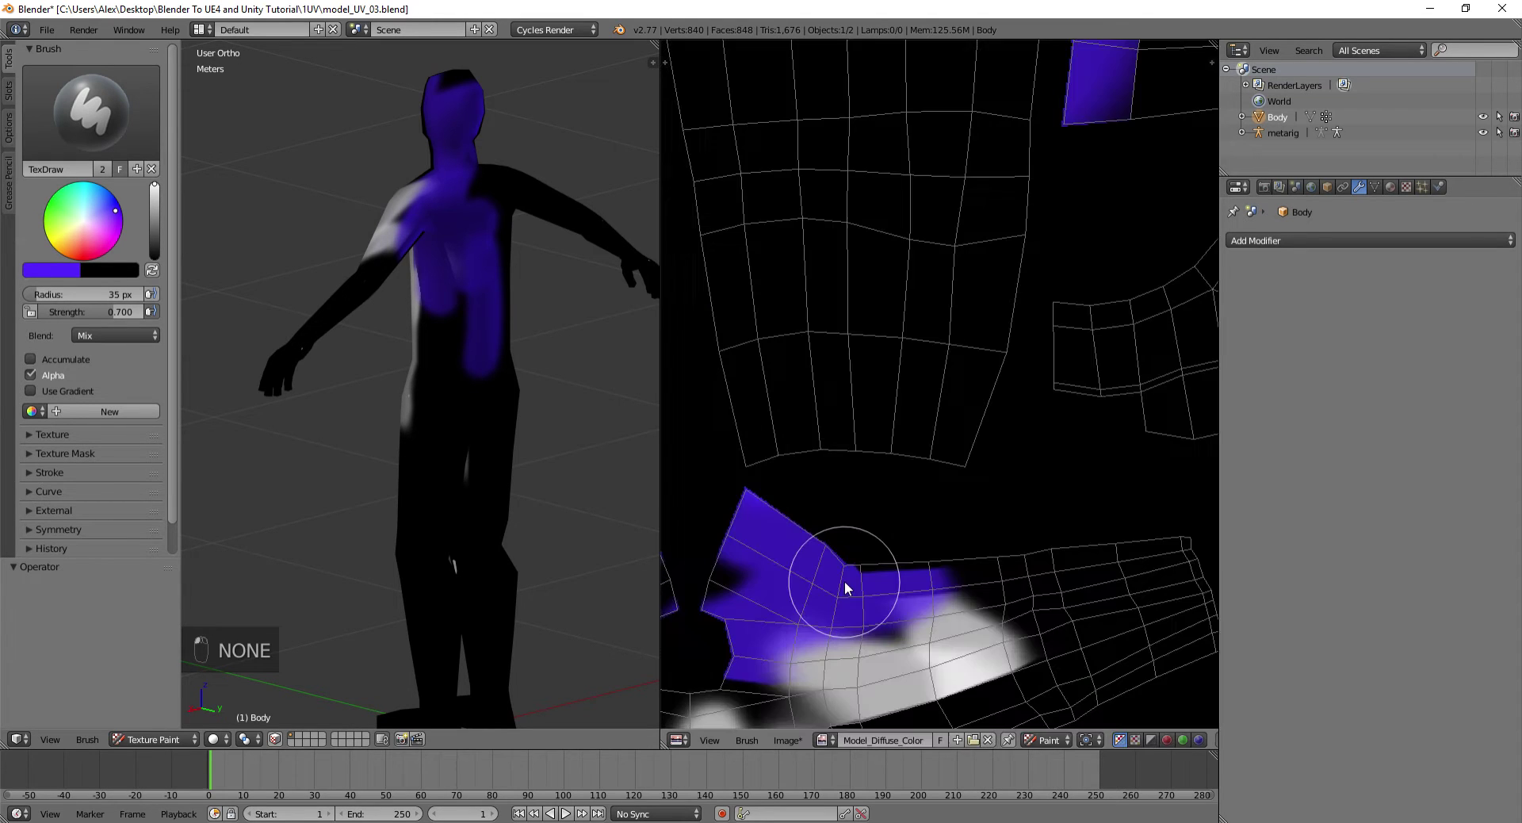
left_click_drag(851, 587, 429, 435)
left_click_drag(439, 492, 1062, 301)
left_click_drag(447, 310, 489, 284)
left_click_drag(230, 269, 449, 408)
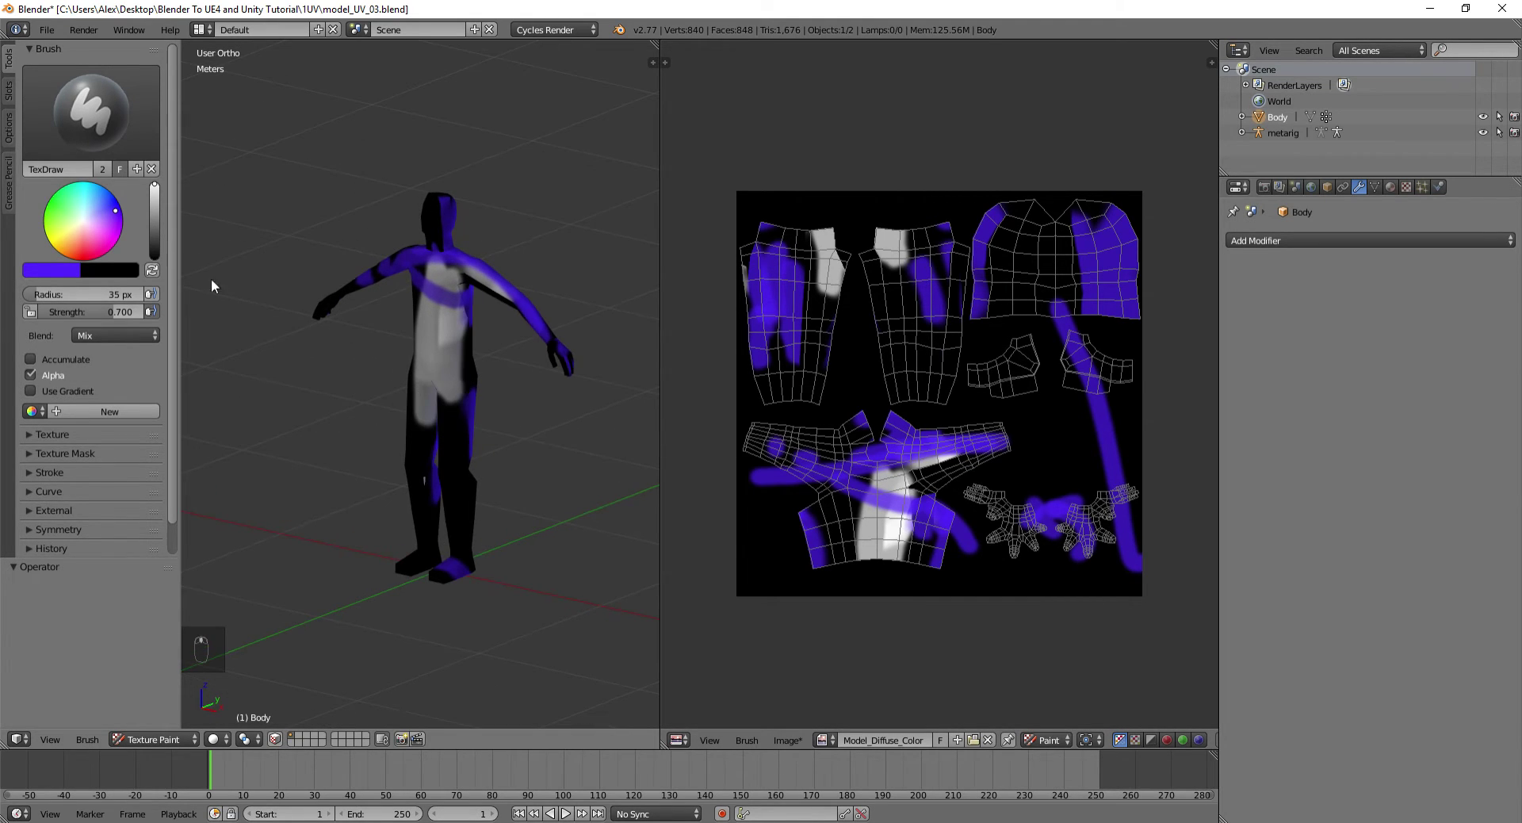
left_click_drag(119, 275, 902, 380)
With a larger black brush, paint over the whole texture image to erase the test strokes
key("f")
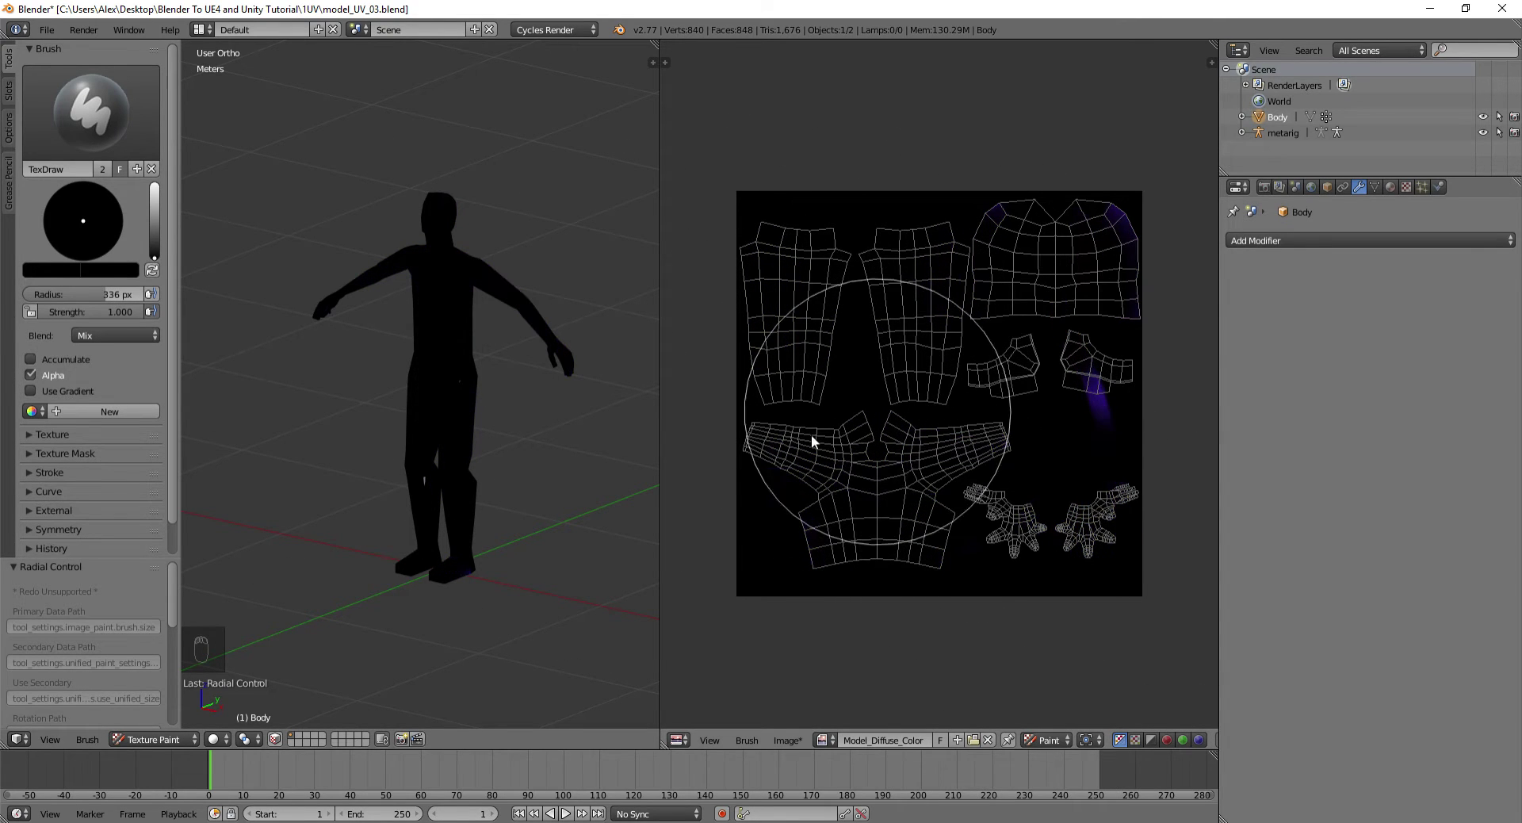
left_click_drag(982, 306, 445, 357)
left_click_drag(224, 348, 456, 361)
scroll("up", 3)
left_click_drag(423, 359, 118, 426)
left_click_drag(45, 439, 89, 439)
left_click_drag(88, 440, 1413, 191)
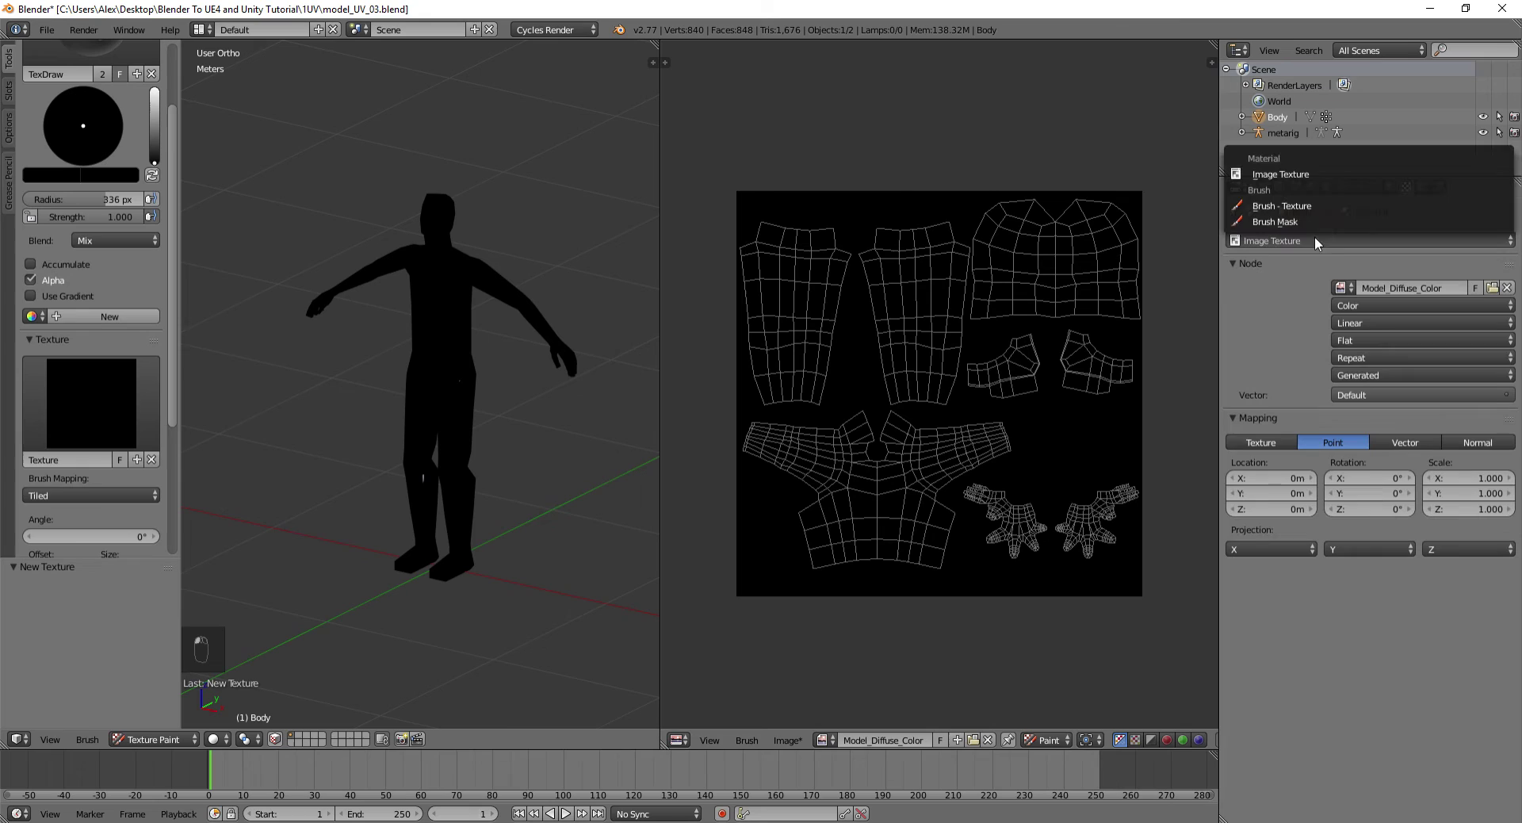
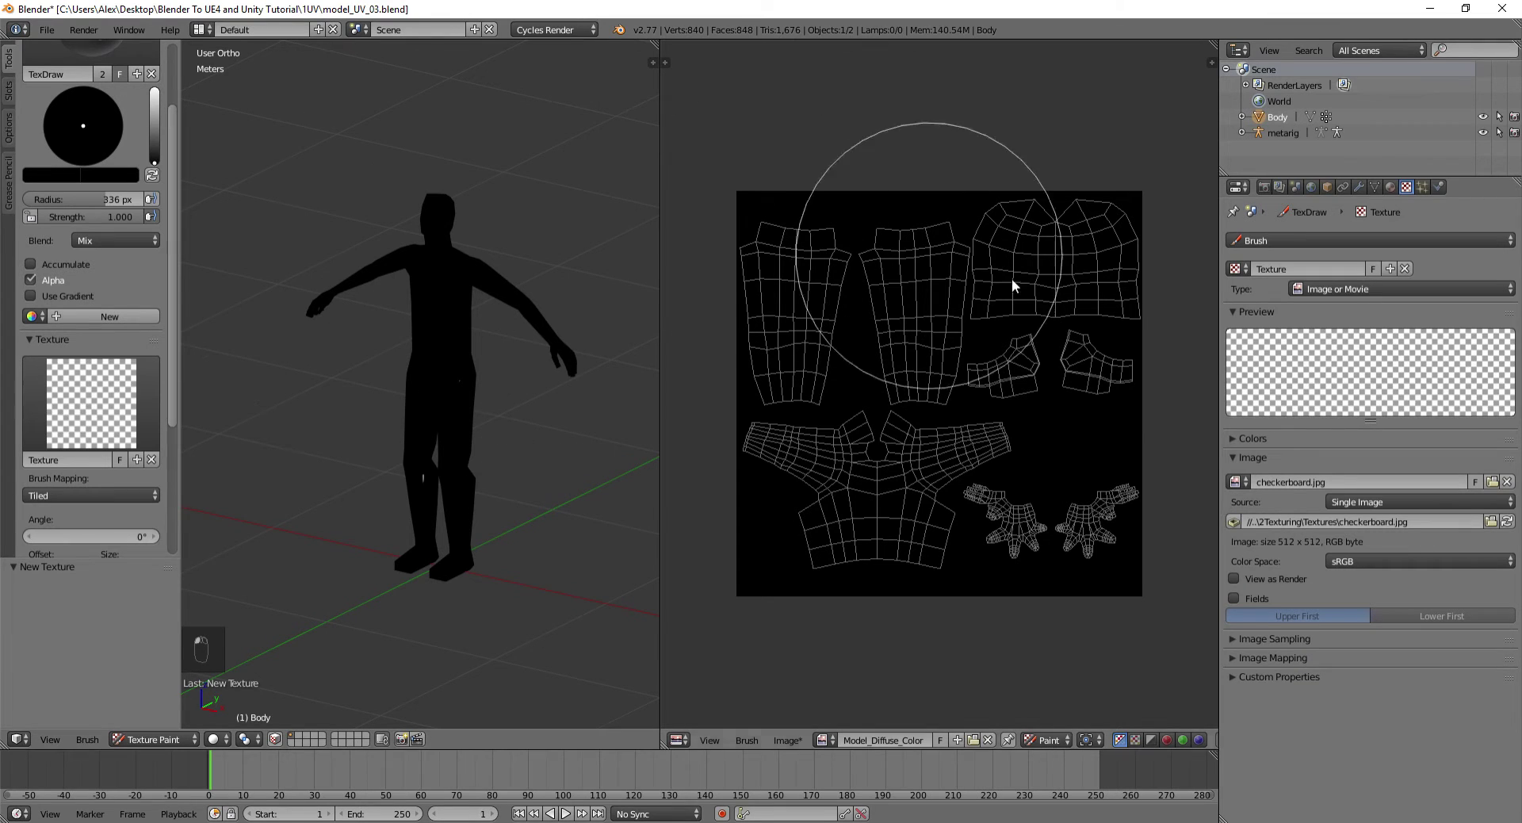
Paint the checkerboard.jpg brush pattern across the texture image
key("t")
left_click_drag(903, 336, 726, 420)
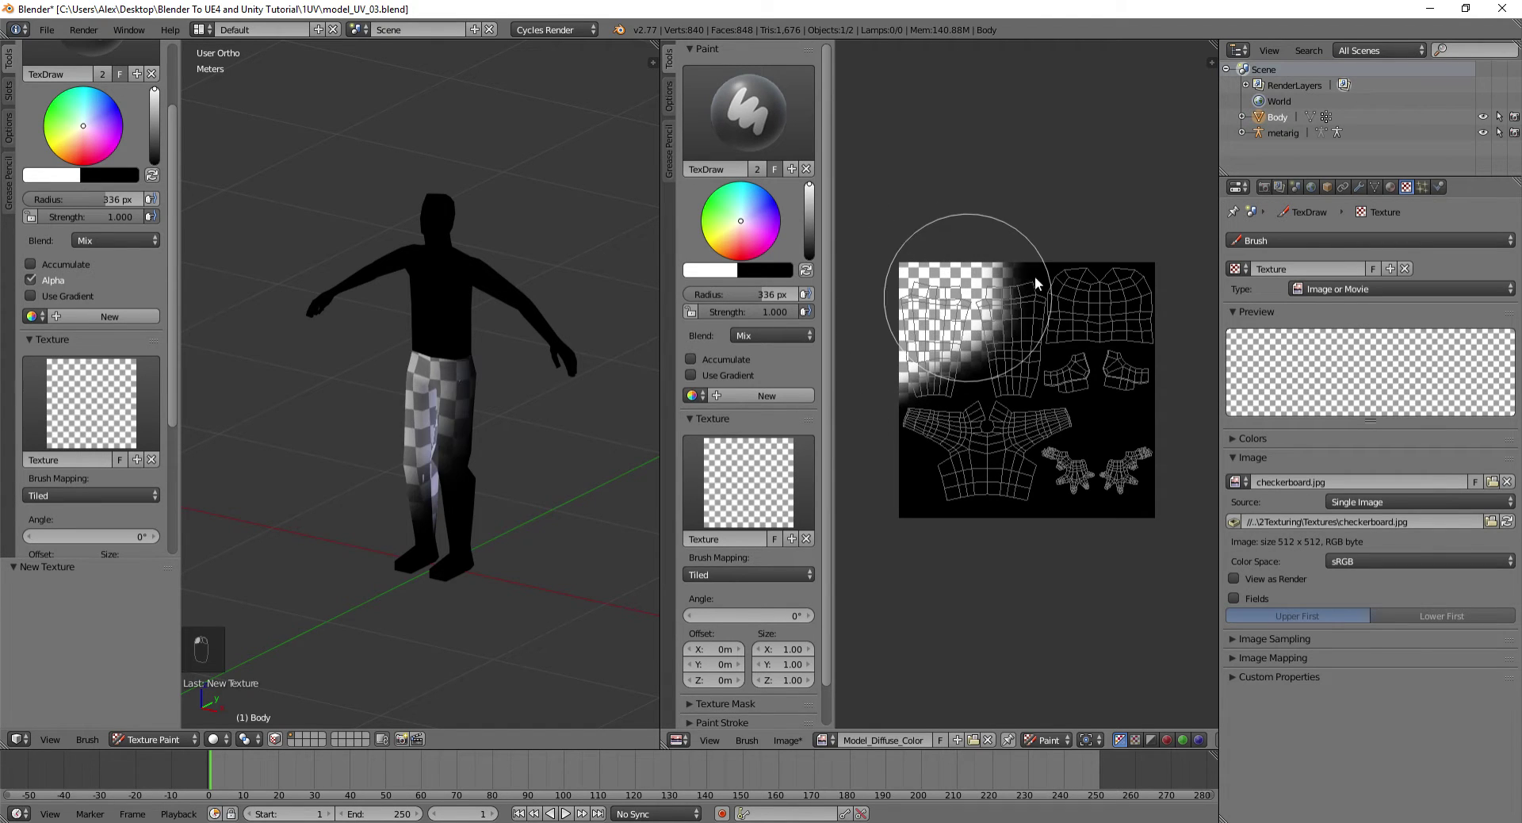
middle_click(901, 457)
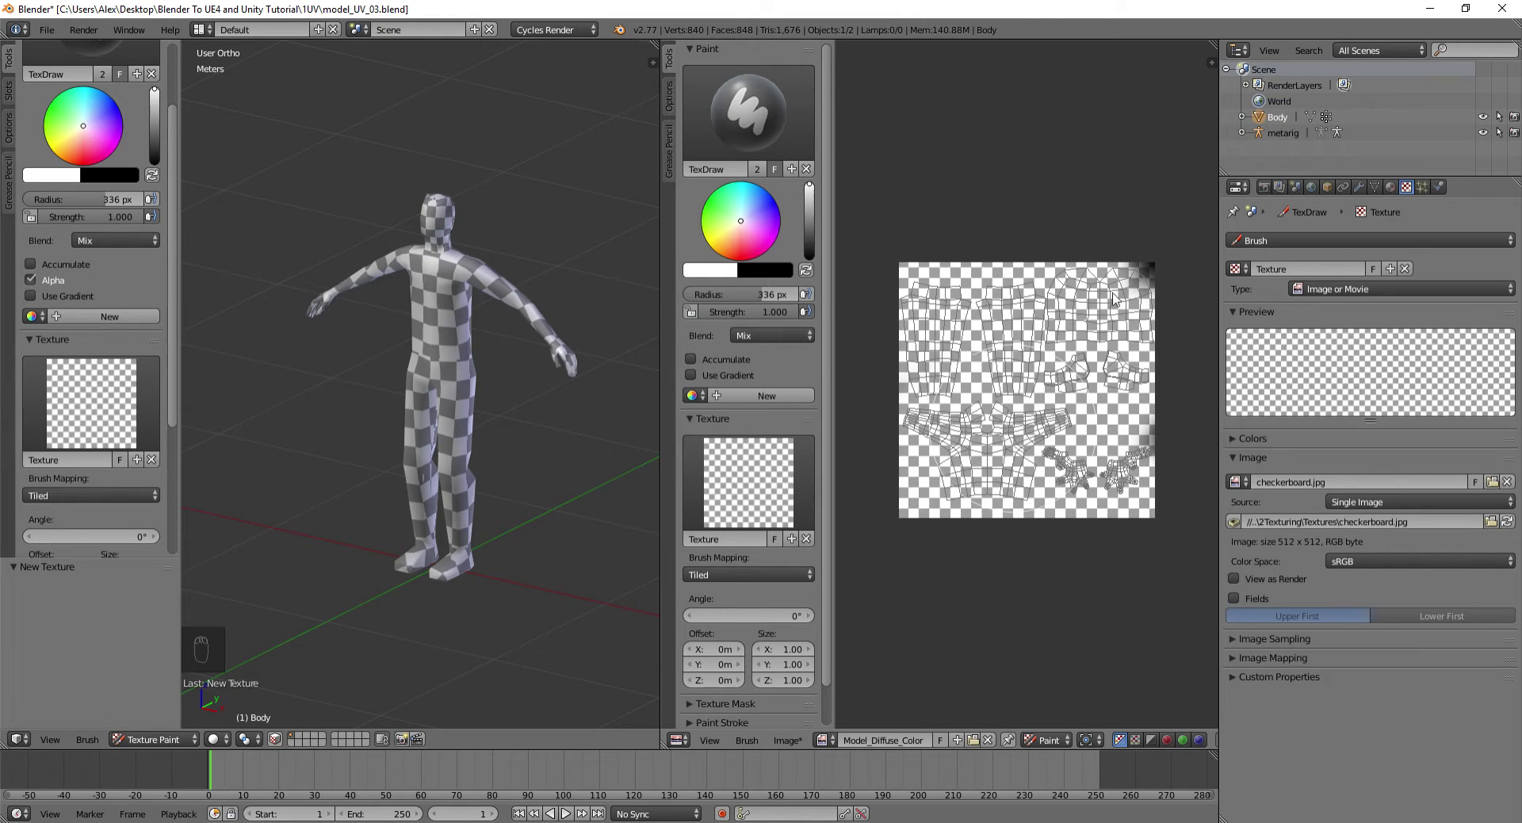
key("t")
key("t")
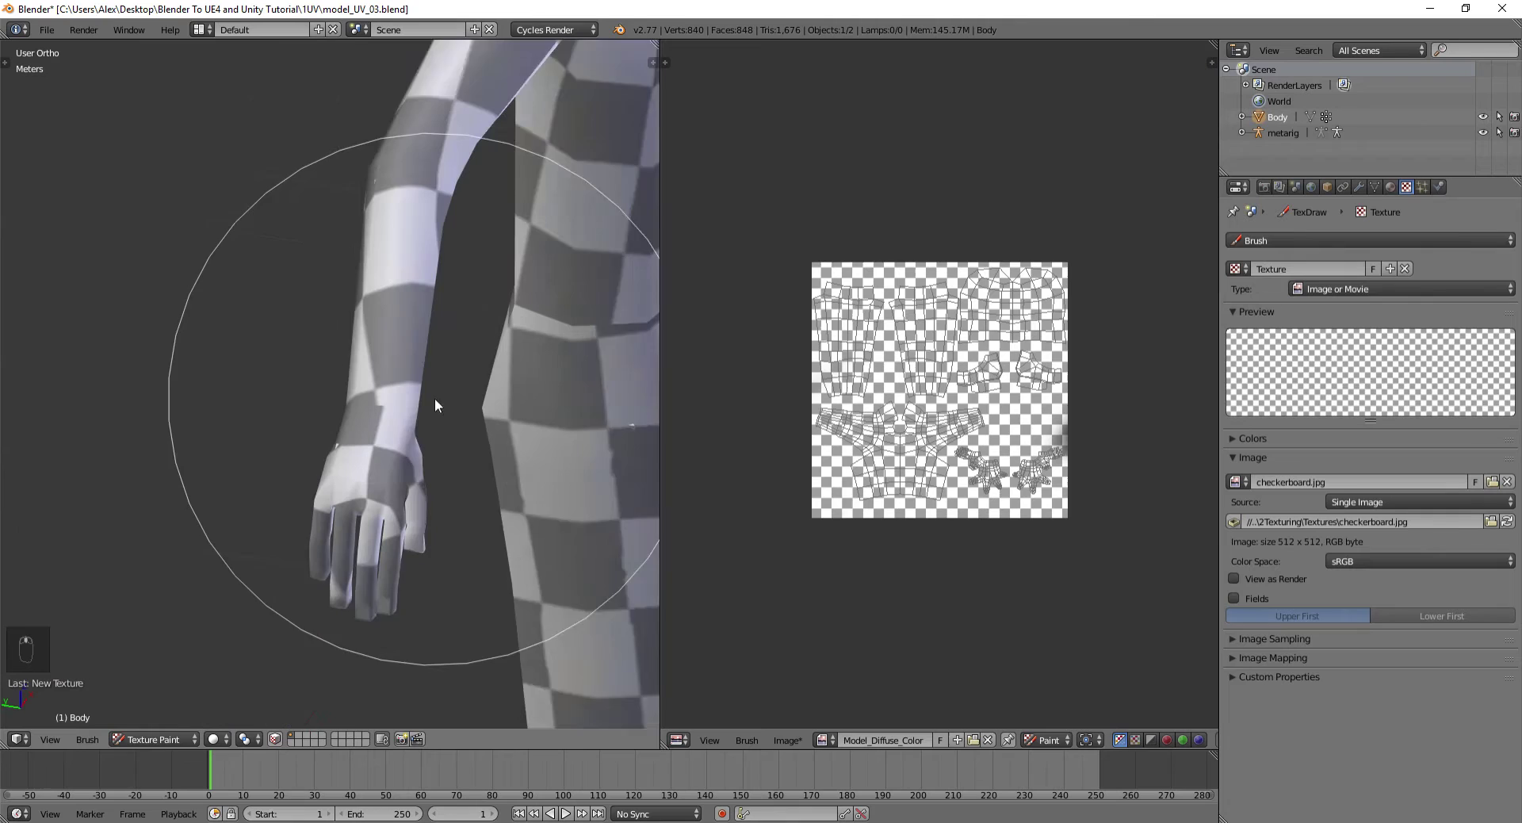
Orbit around the body and paint checker pattern onto the head and torso in the 3D view
middle_click(816, 293)
middle_click(817, 293)
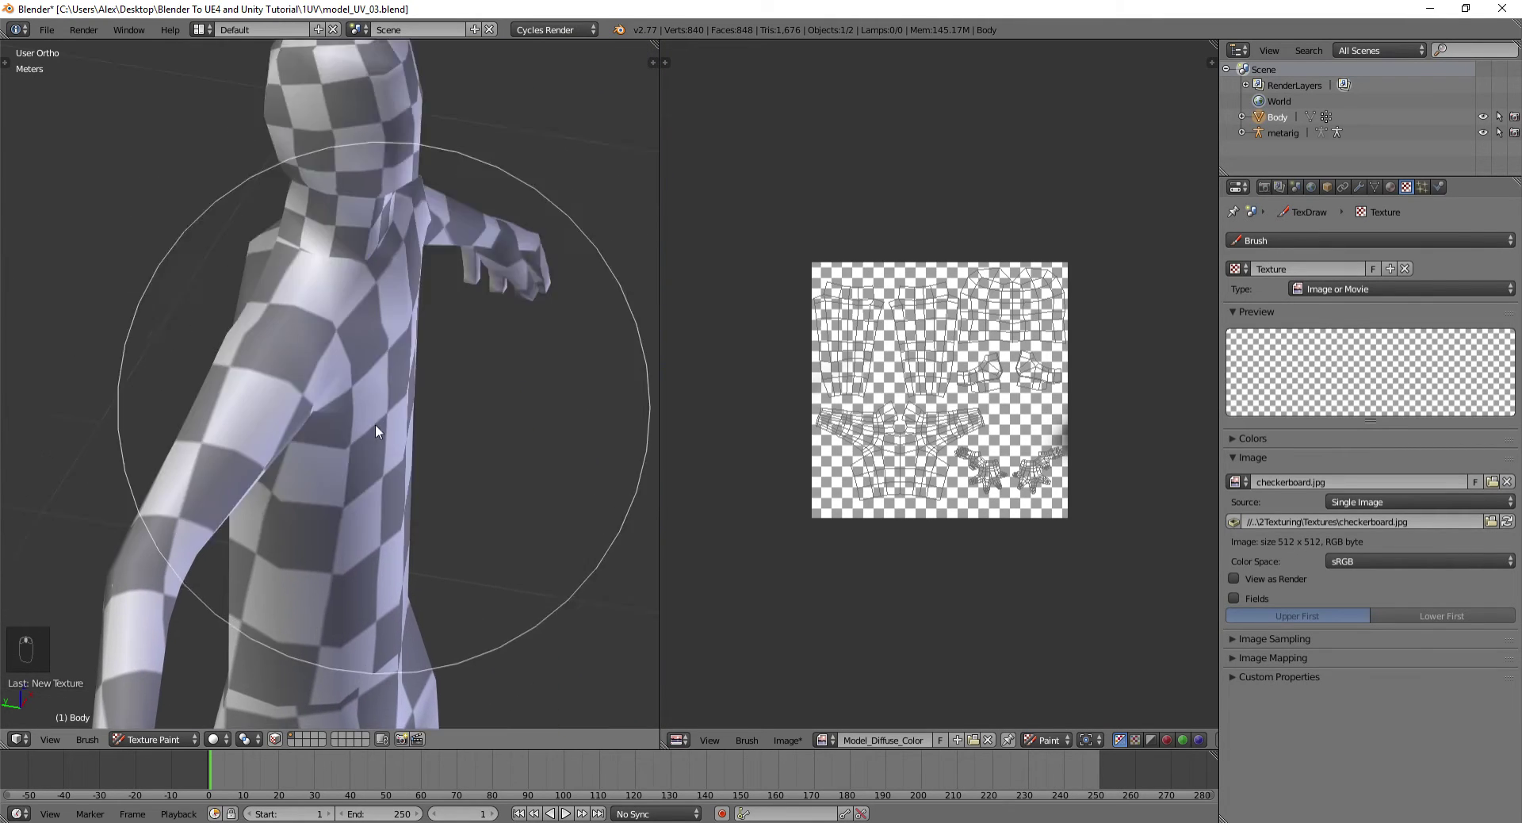
middle_click(816, 293)
middle_click(817, 294)
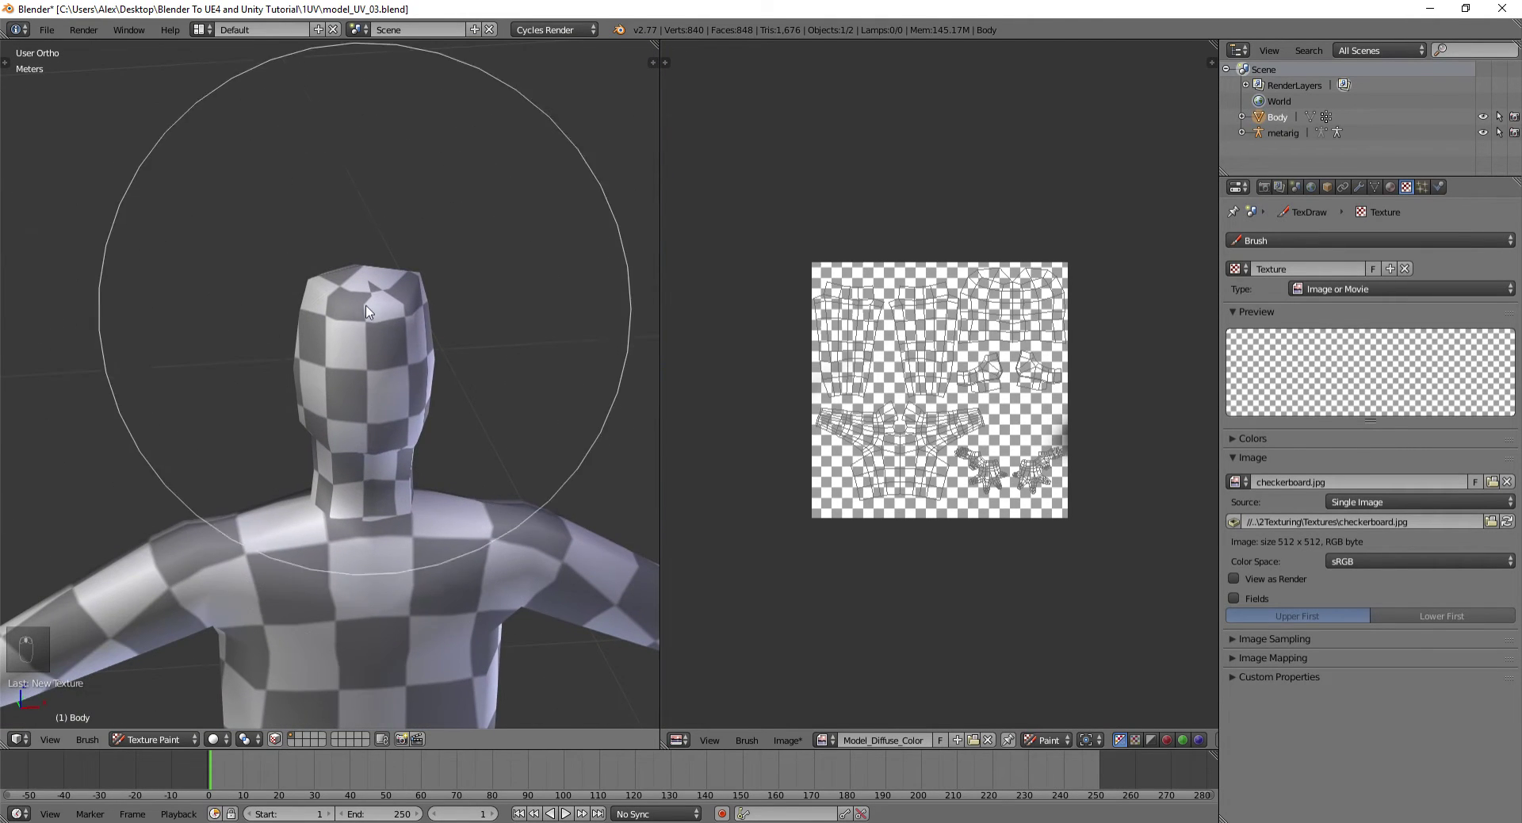
middle_click(816, 293)
left_click_drag(816, 294, 817, 294)
left_click(817, 293)
left_click_drag(817, 293, 286, 364)
Fill in the remaining checker pattern on the body's sides and bring the full figure back into view
middle_click(406, 536)
left_click_drag(404, 514, 257, 480)
middle_click(244, 482)
left_click_drag(1036, 436, 817, 293)
key("t")
key("t")
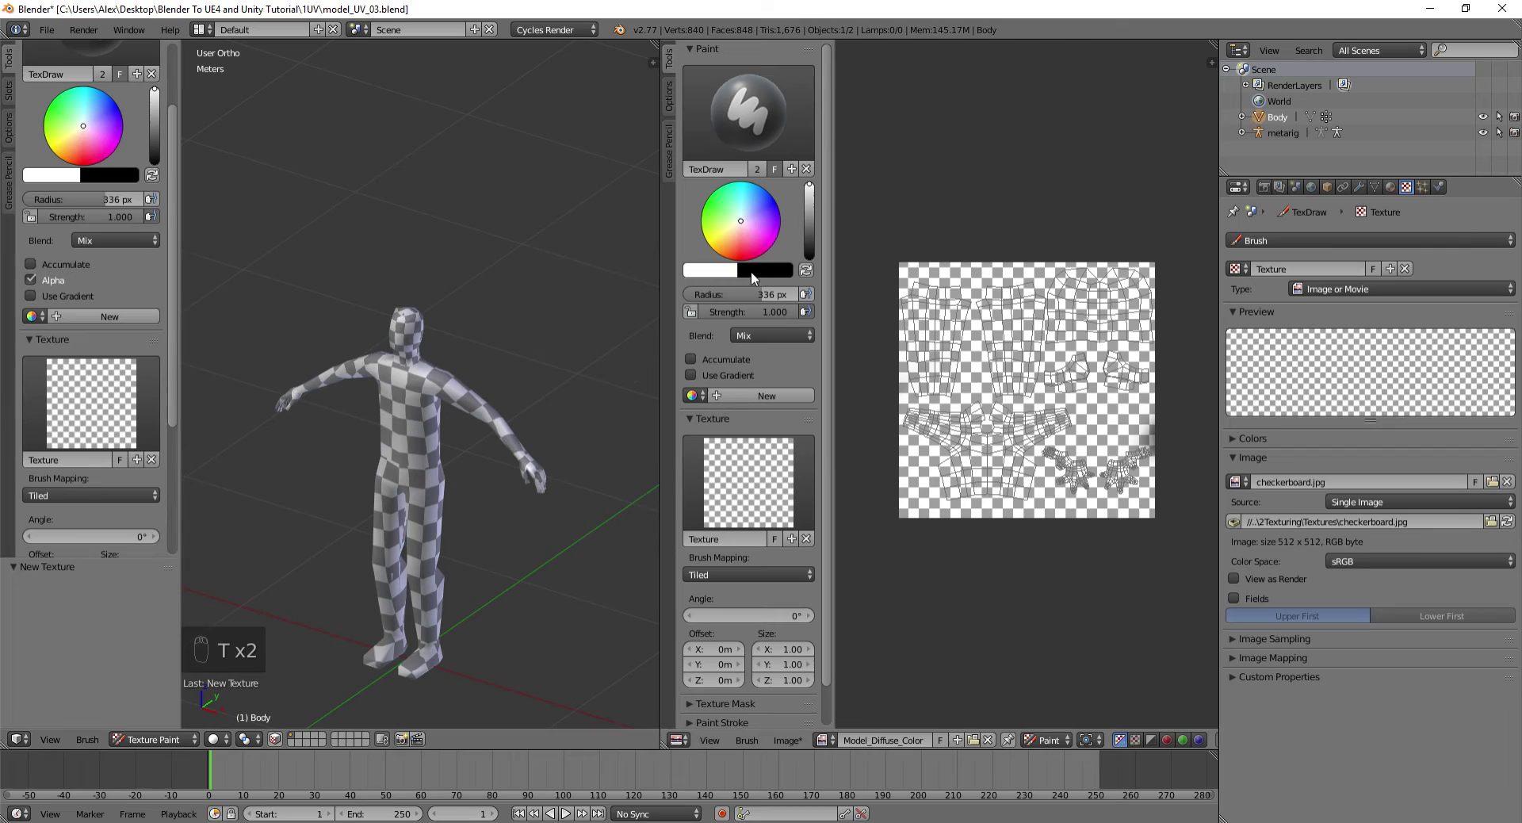
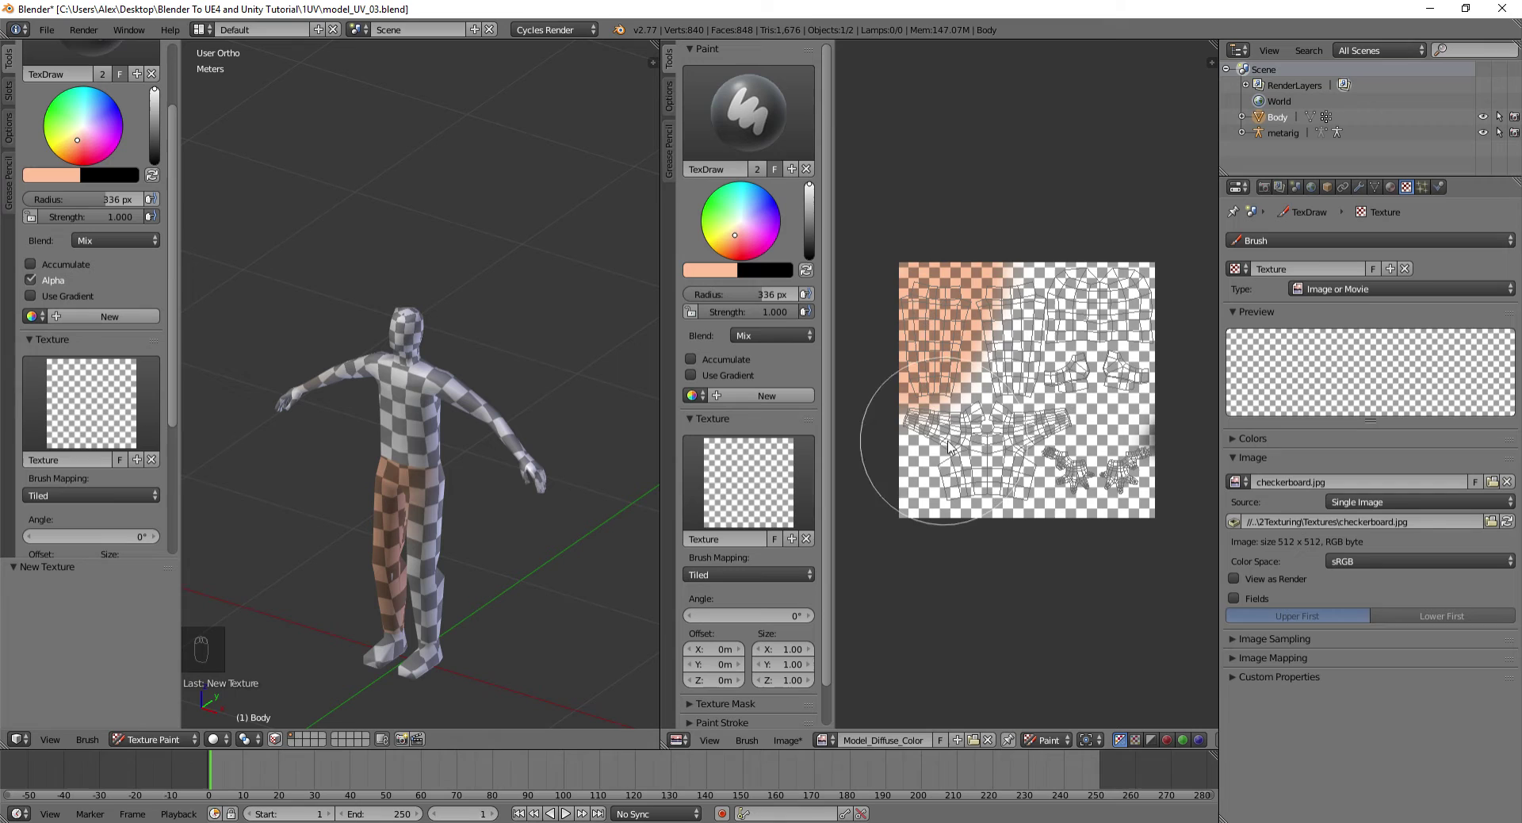
Try skin-tone strokes over the checkered torso, undo them and remove the checker texture from the brush
left_click_drag(943, 516, 192, 359)
left_click_drag(354, 410, 418, 481)
left_click_drag(417, 494, 397, 406)
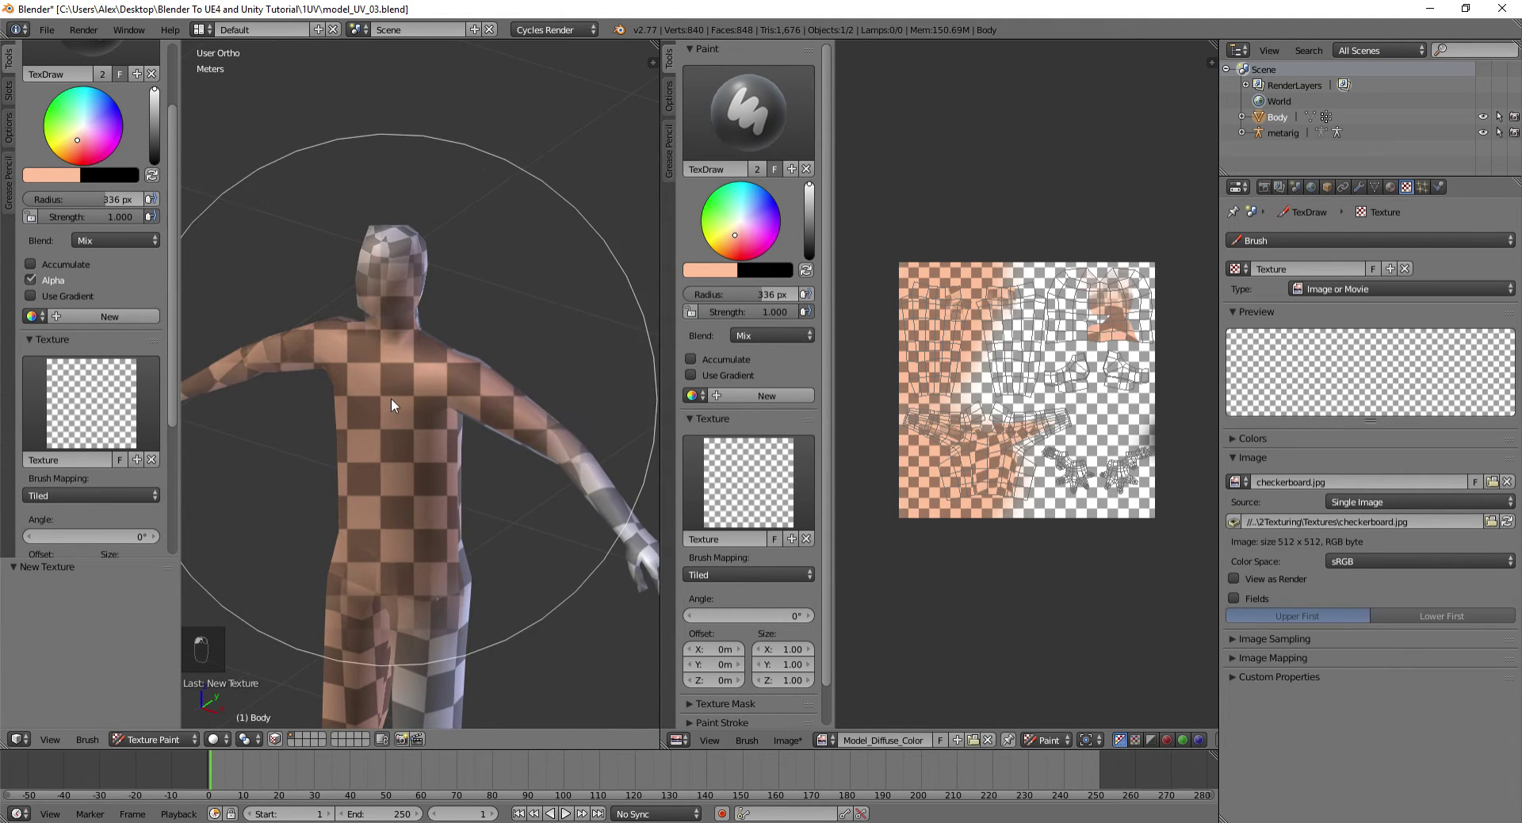
key("ctrl+z")
left_click(398, 394)
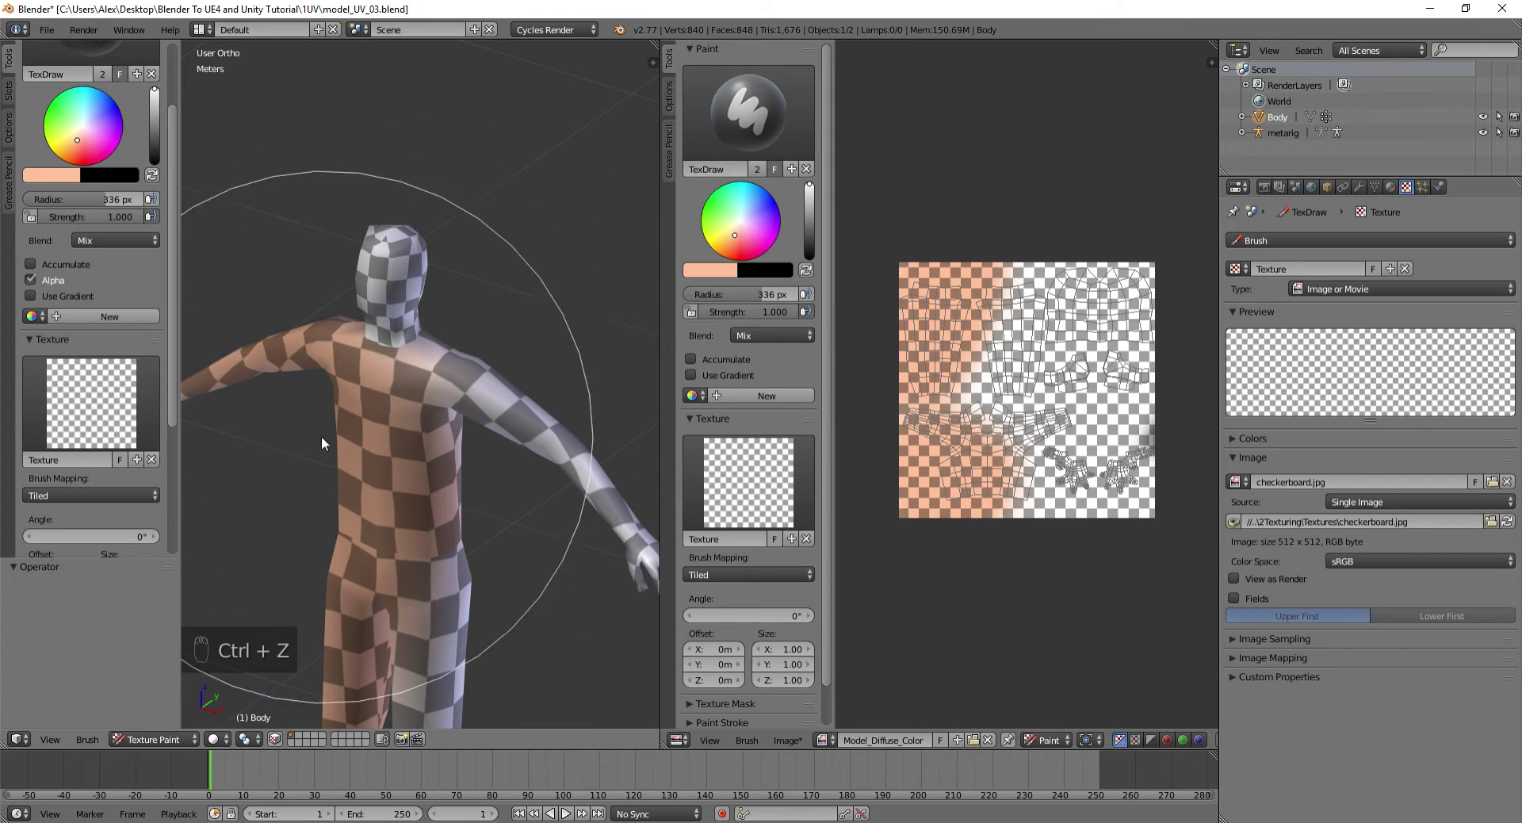
left_click_drag(157, 466, 494, 467)
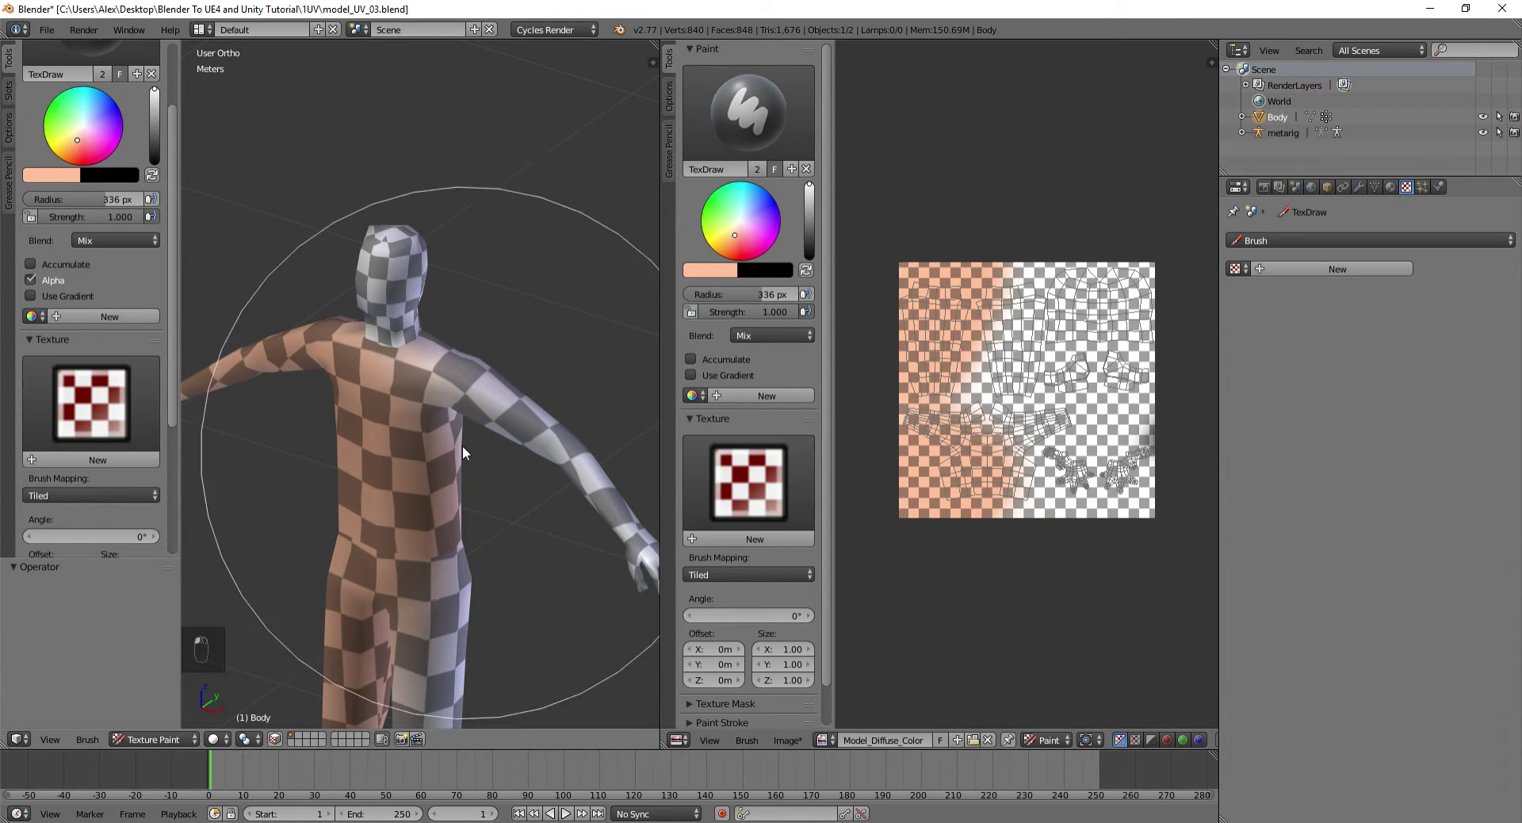
Fill the whole texture with flat skin tone and orbit around the figure to check coverage
middle_click(458, 433)
left_click_drag(453, 430, 404, 370)
left_click_drag(1009, 417, 1107, 552)
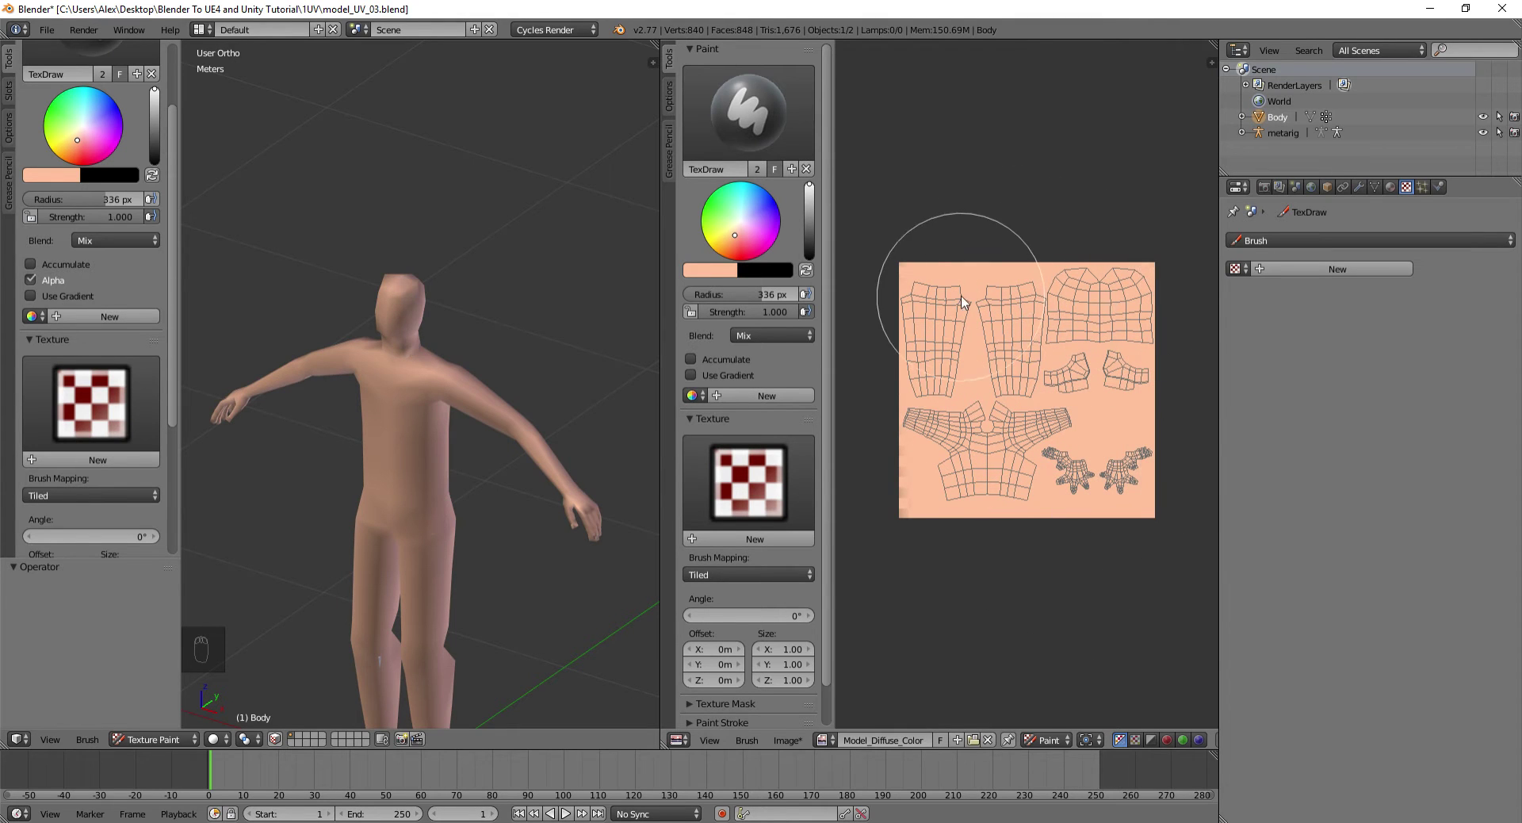
left_click_drag(383, 484, 532, 444)
left_click_drag(528, 445, 467, 293)
left_click_drag(551, 294, 584, 296)
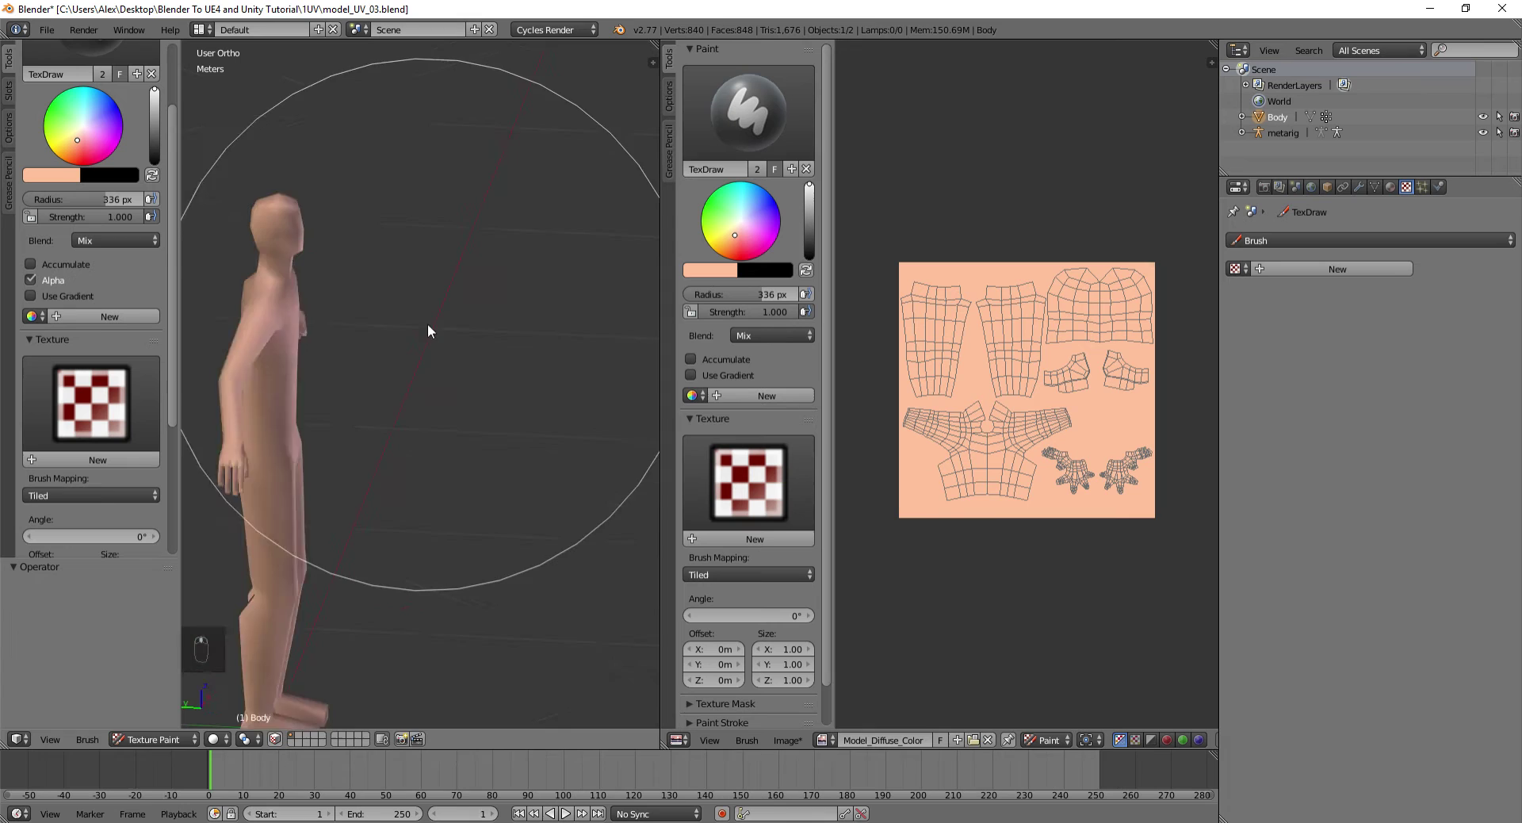
left_click_drag(534, 329, 306, 347)
middle_click(284, 360)
left_click_drag(489, 340, 440, 334)
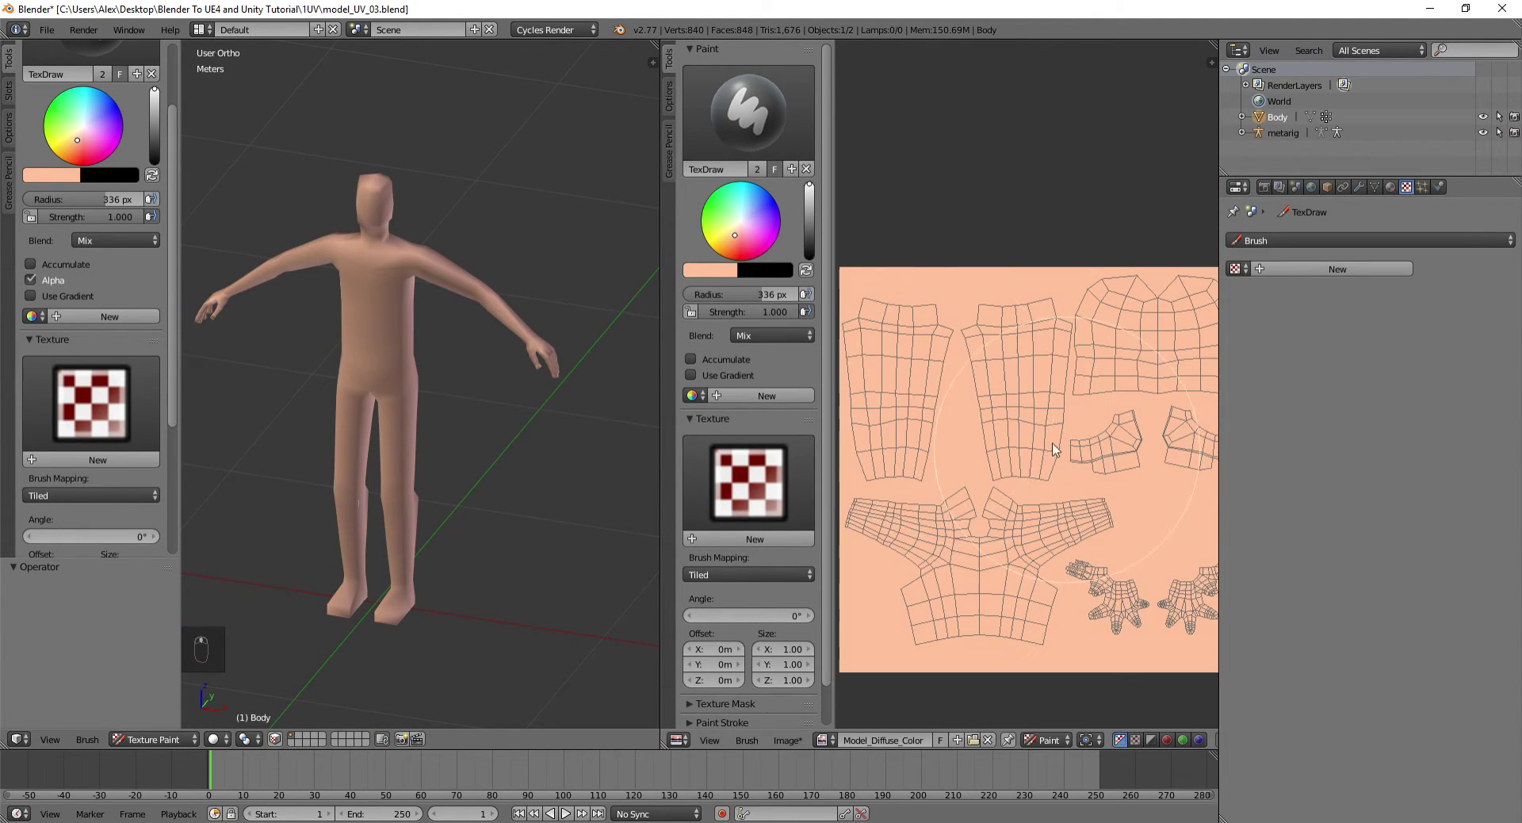
Paint dark green-black over the legs and a patch on the chest, then undo the chest stroke
key("t")
key("t")
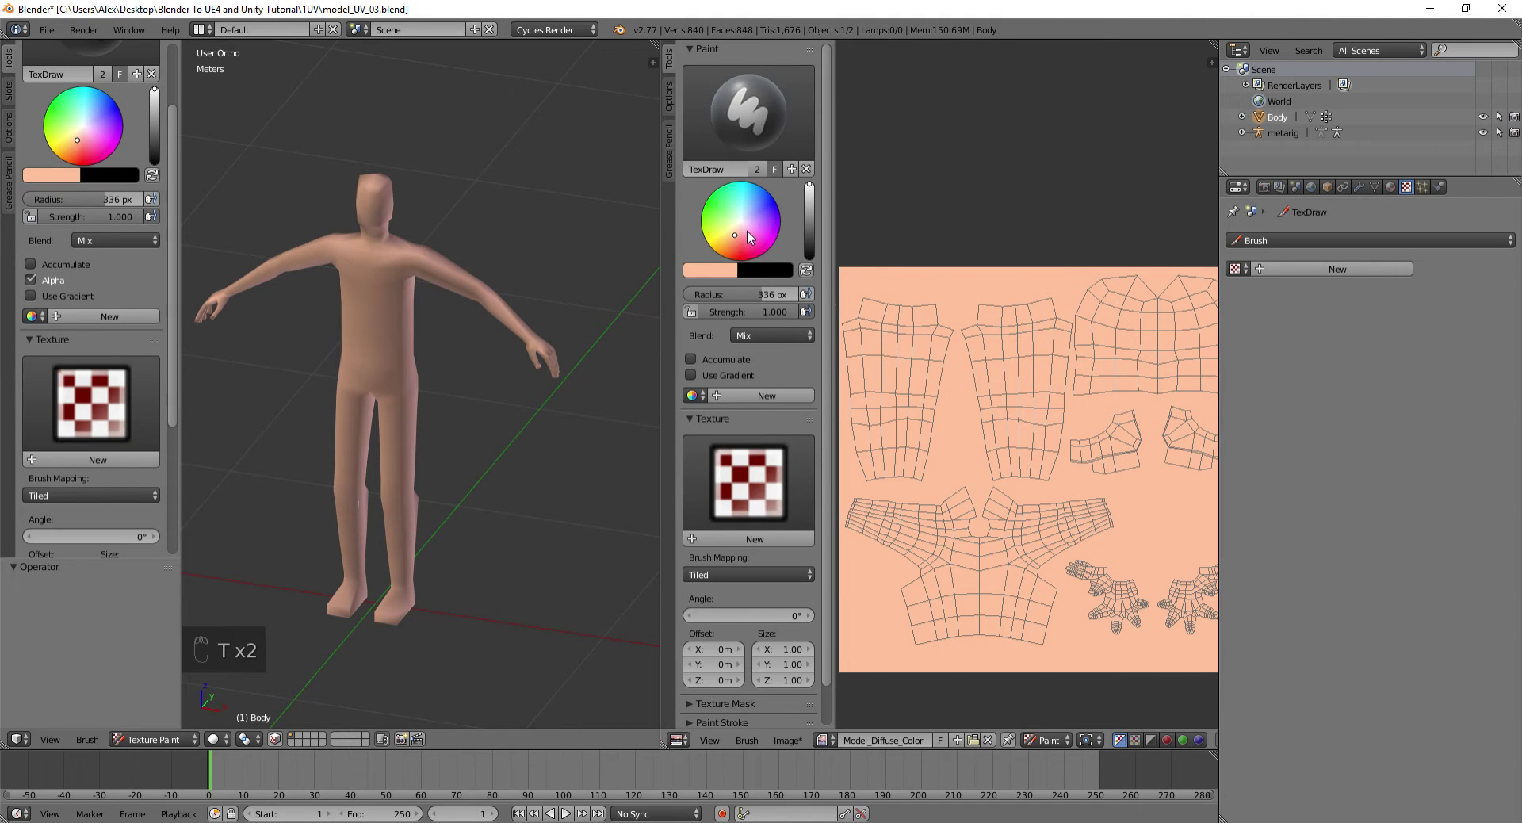
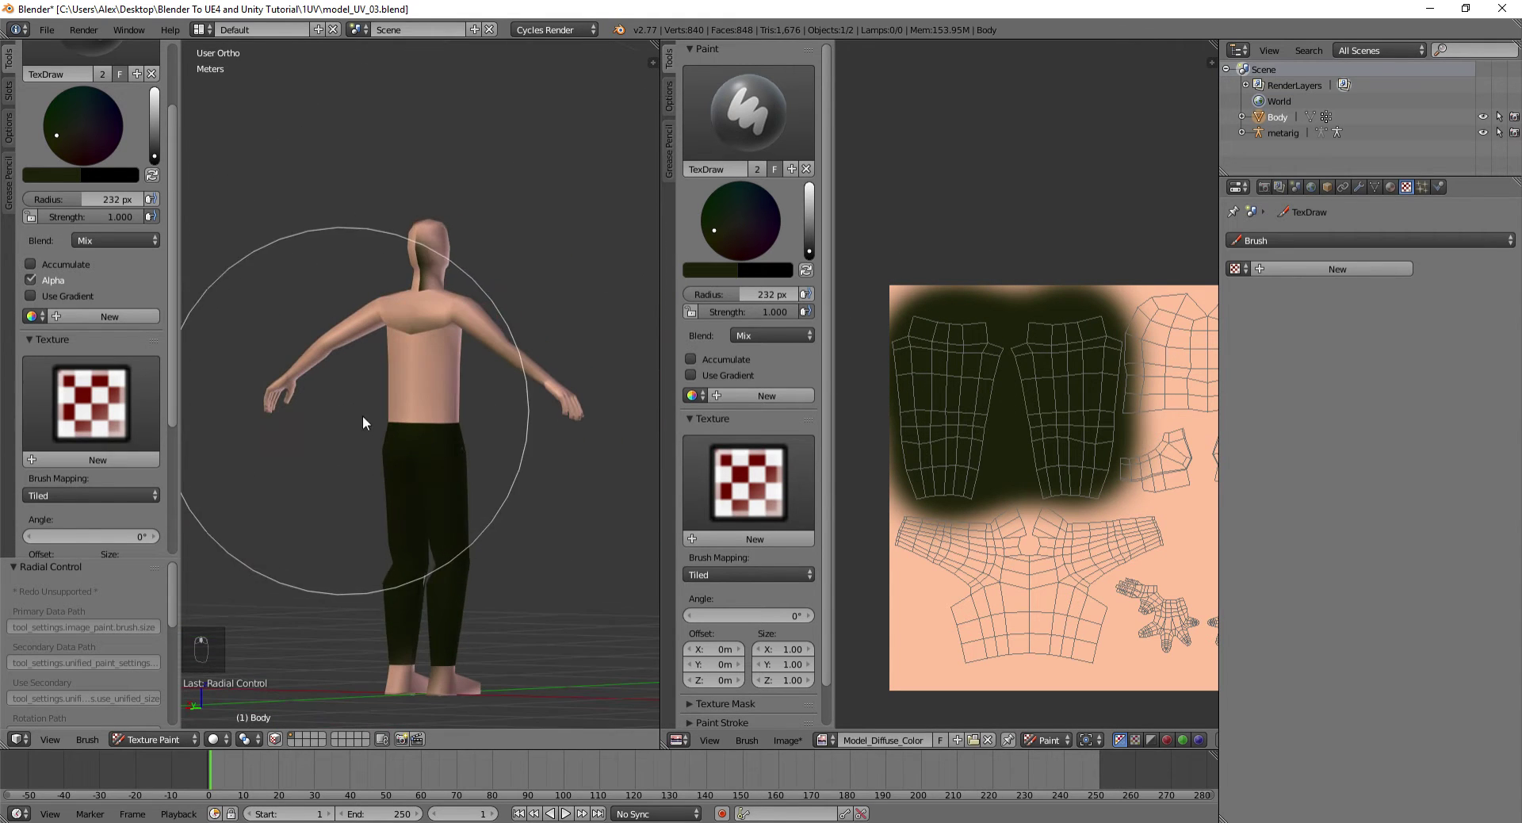
left_click_drag(543, 354, 614, 342)
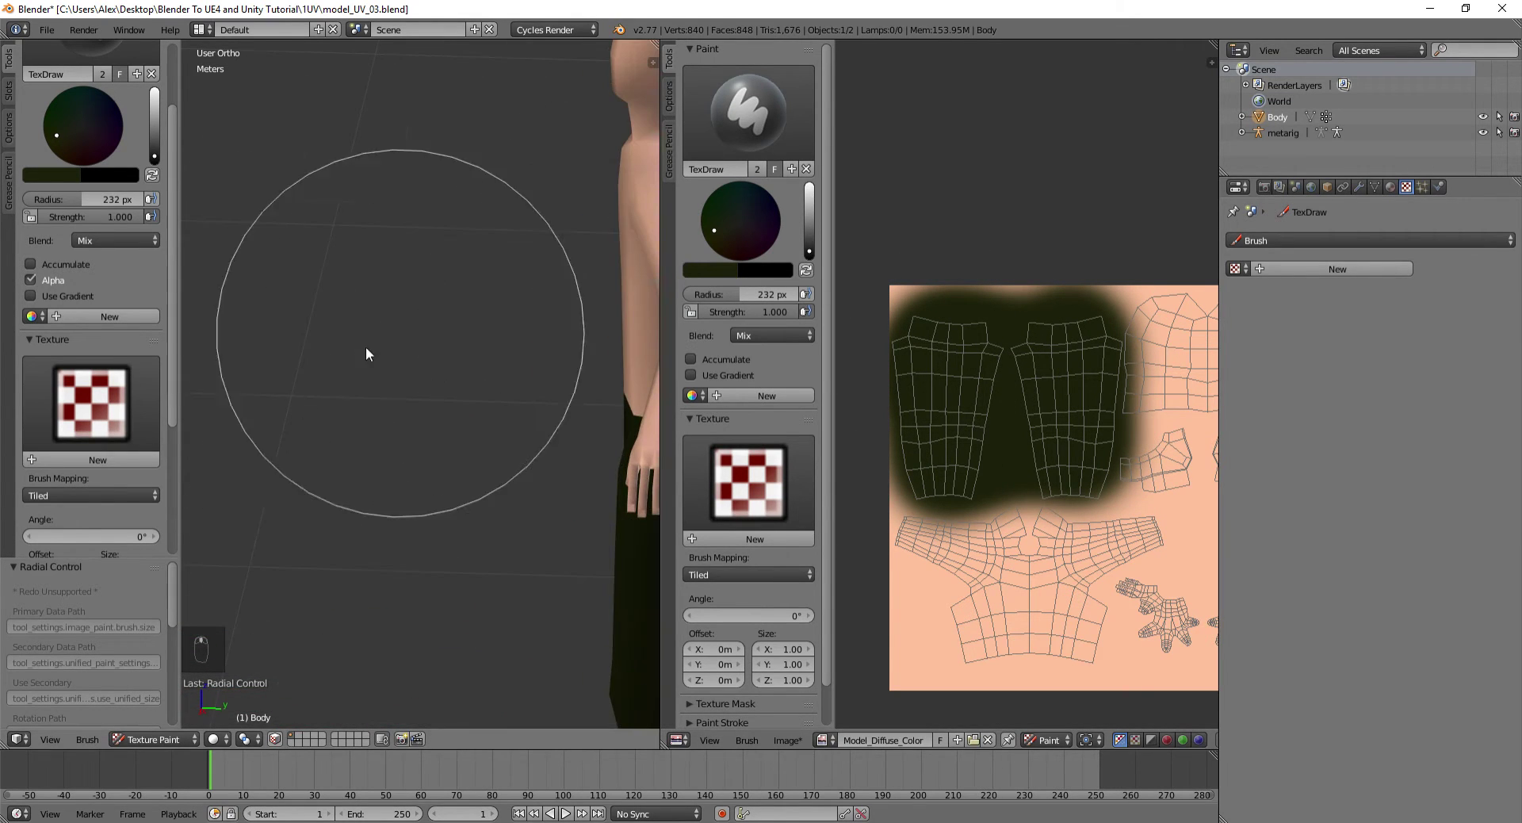
left_click_drag(416, 342, 414, 389)
left_click_drag(320, 352, 392, 398)
key("ctrl+z")
Undo the remaining chest strokes and paint the torso UV islands dark navy
key("ctrl+z")
key("ctrl+z")
left_click_drag(1072, 428, 1099, 441)
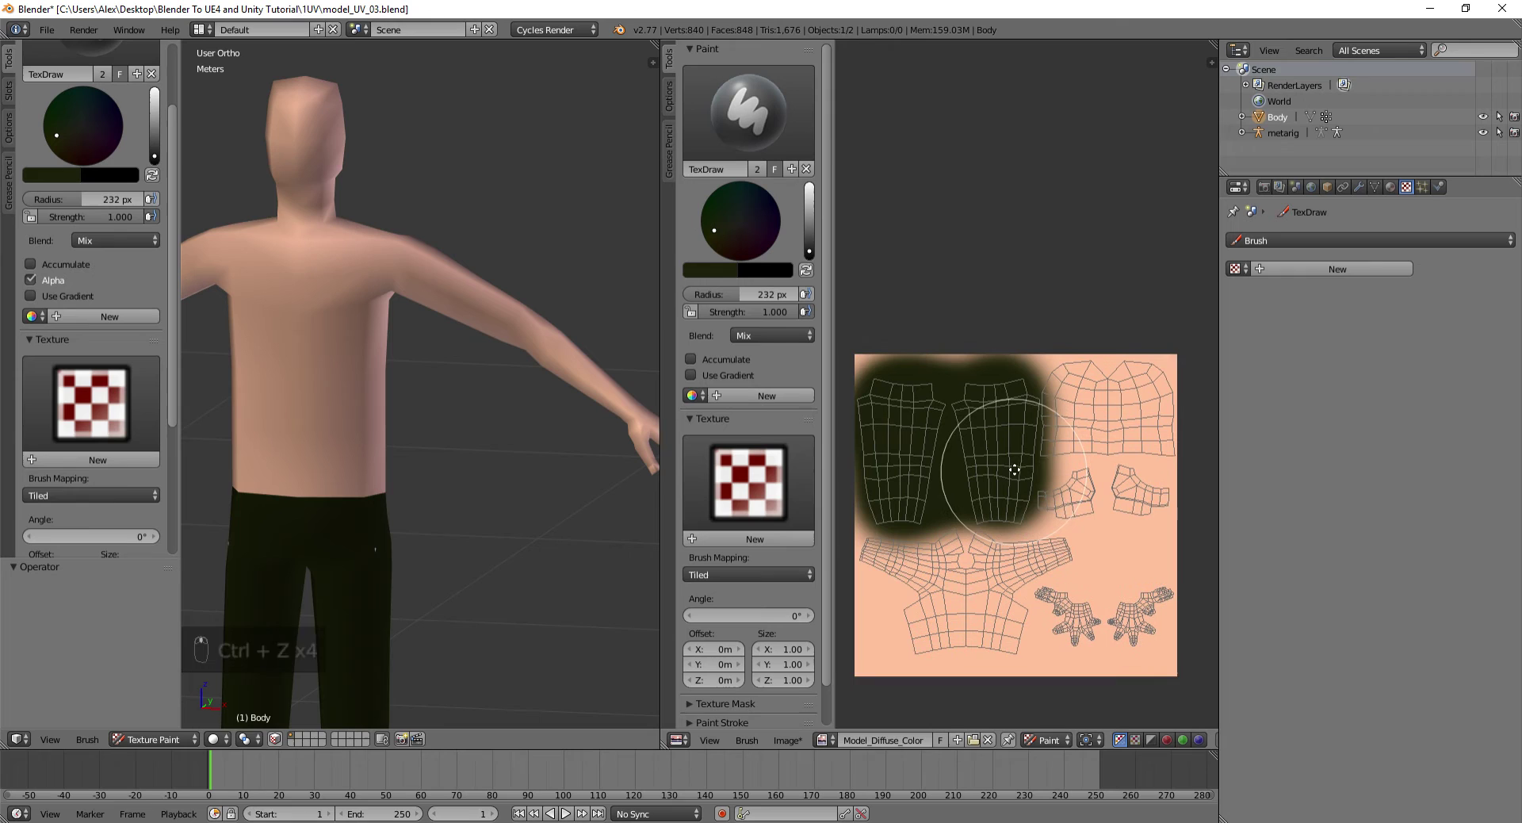
left_click_drag(745, 229, 1120, 390)
left_click_drag(1120, 390, 1061, 414)
Paint the sleeve islands dark navy with a smaller brush and view the shirted figure from a distance
key("ctrl+z")
left_click_drag(1061, 415, 1003, 414)
key("f")
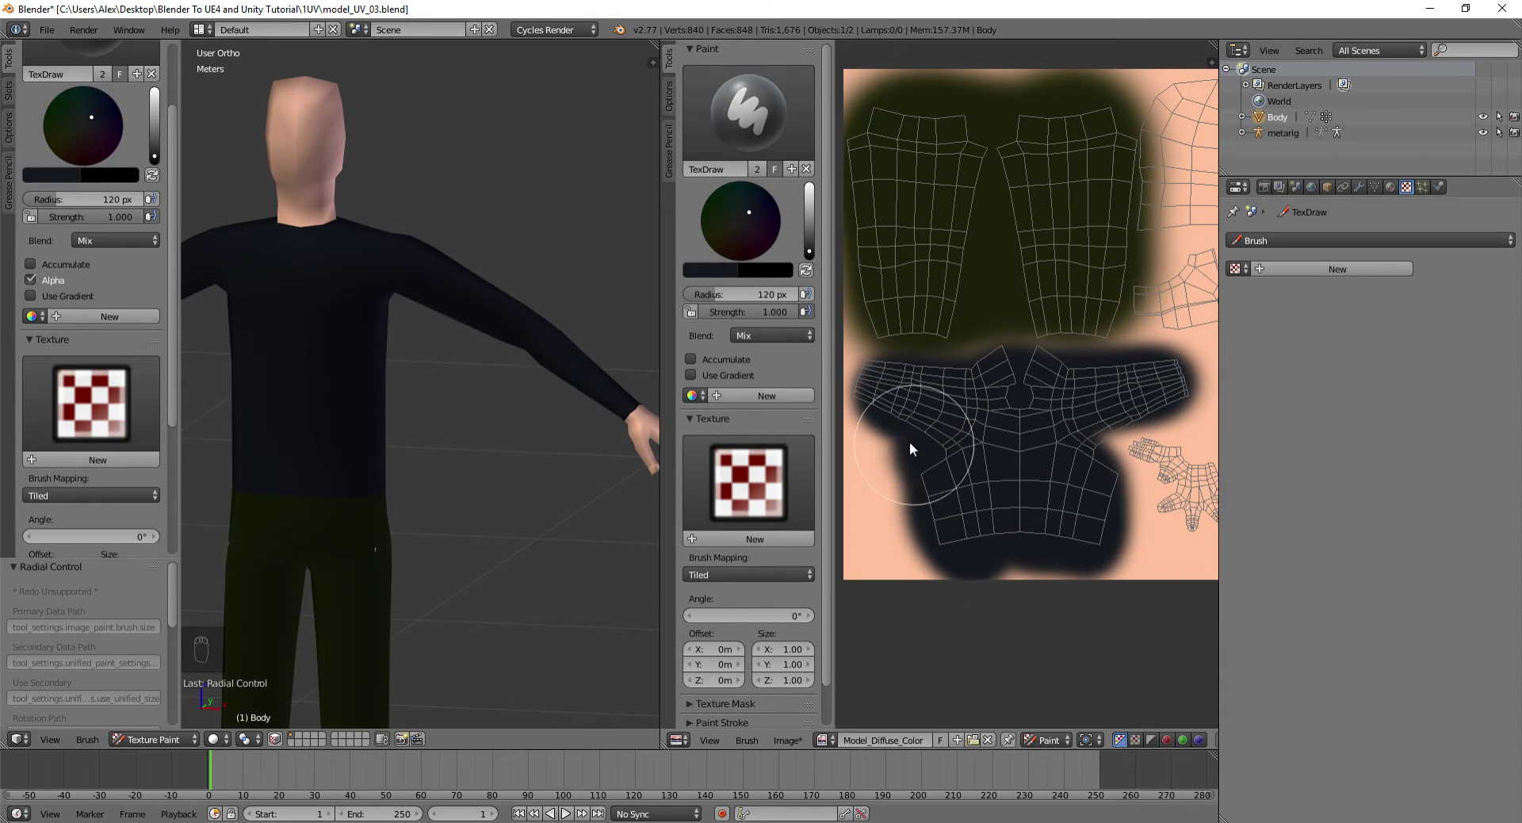
left_click_drag(391, 334, 267, 358)
left_click_drag(267, 358, 463, 367)
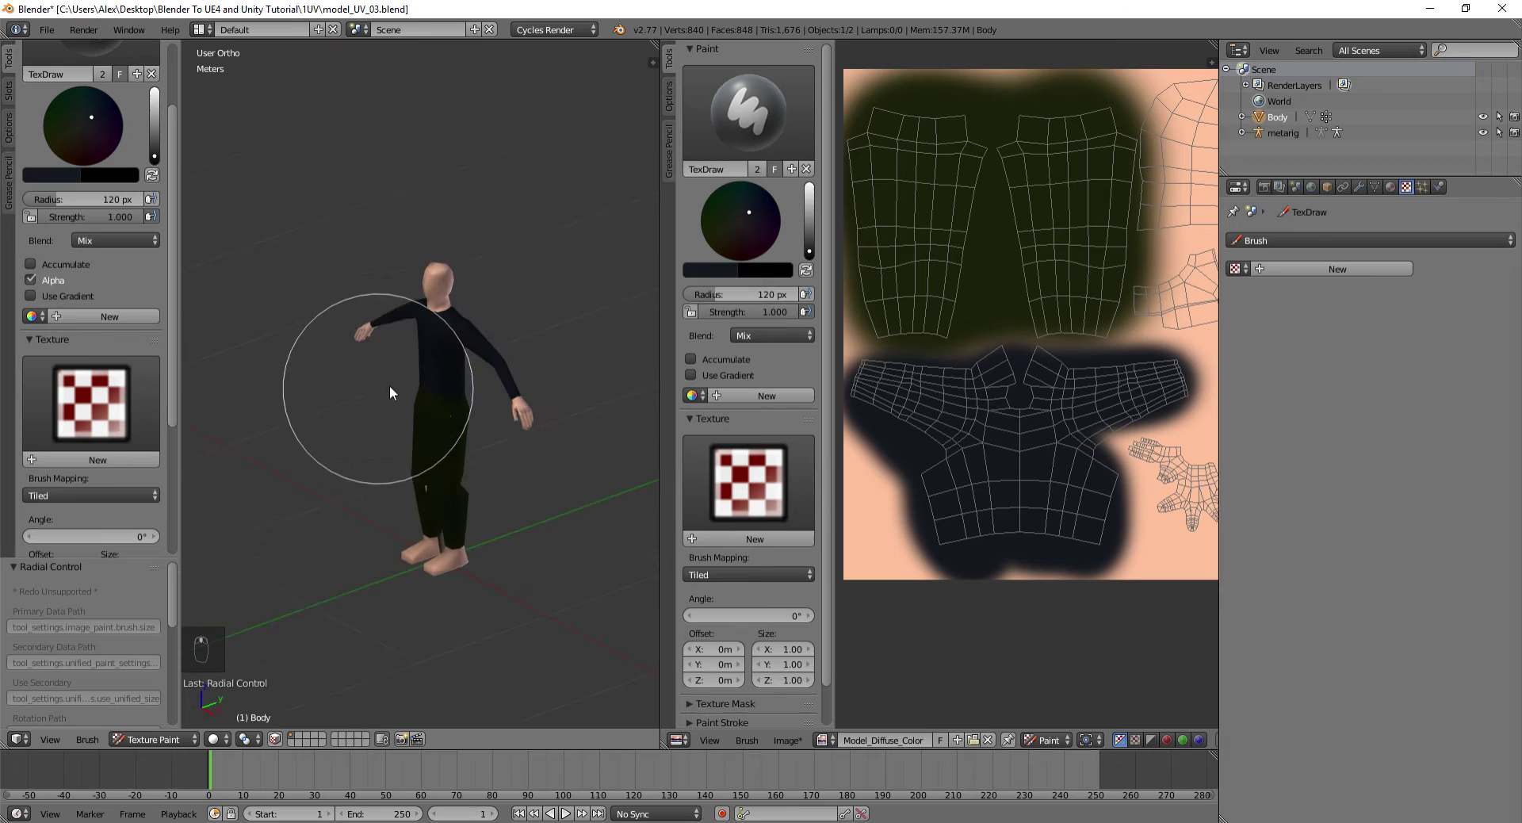
Pan to the foot UV islands and paint them grey to give the figure shoes
left_click_drag(379, 308, 817, 230)
left_click_drag(817, 231, 844, 159)
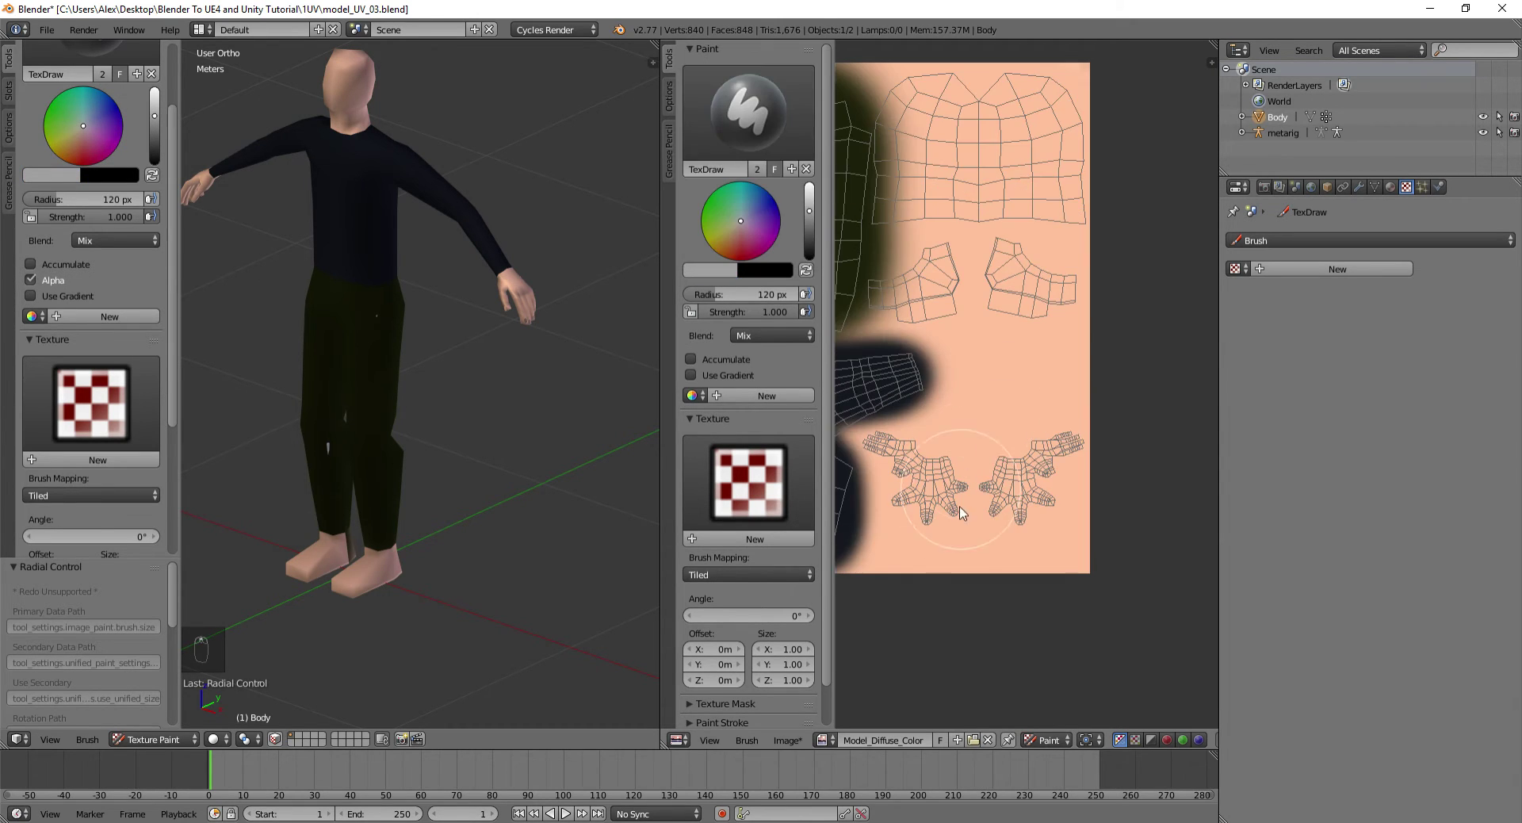
left_click_drag(988, 276, 975, 360)
left_click_drag(975, 360, 1087, 373)
left_click_drag(1010, 382, 818, 219)
left_click_drag(817, 220, 545, 301)
left_click_drag(818, 245, 1093, 397)
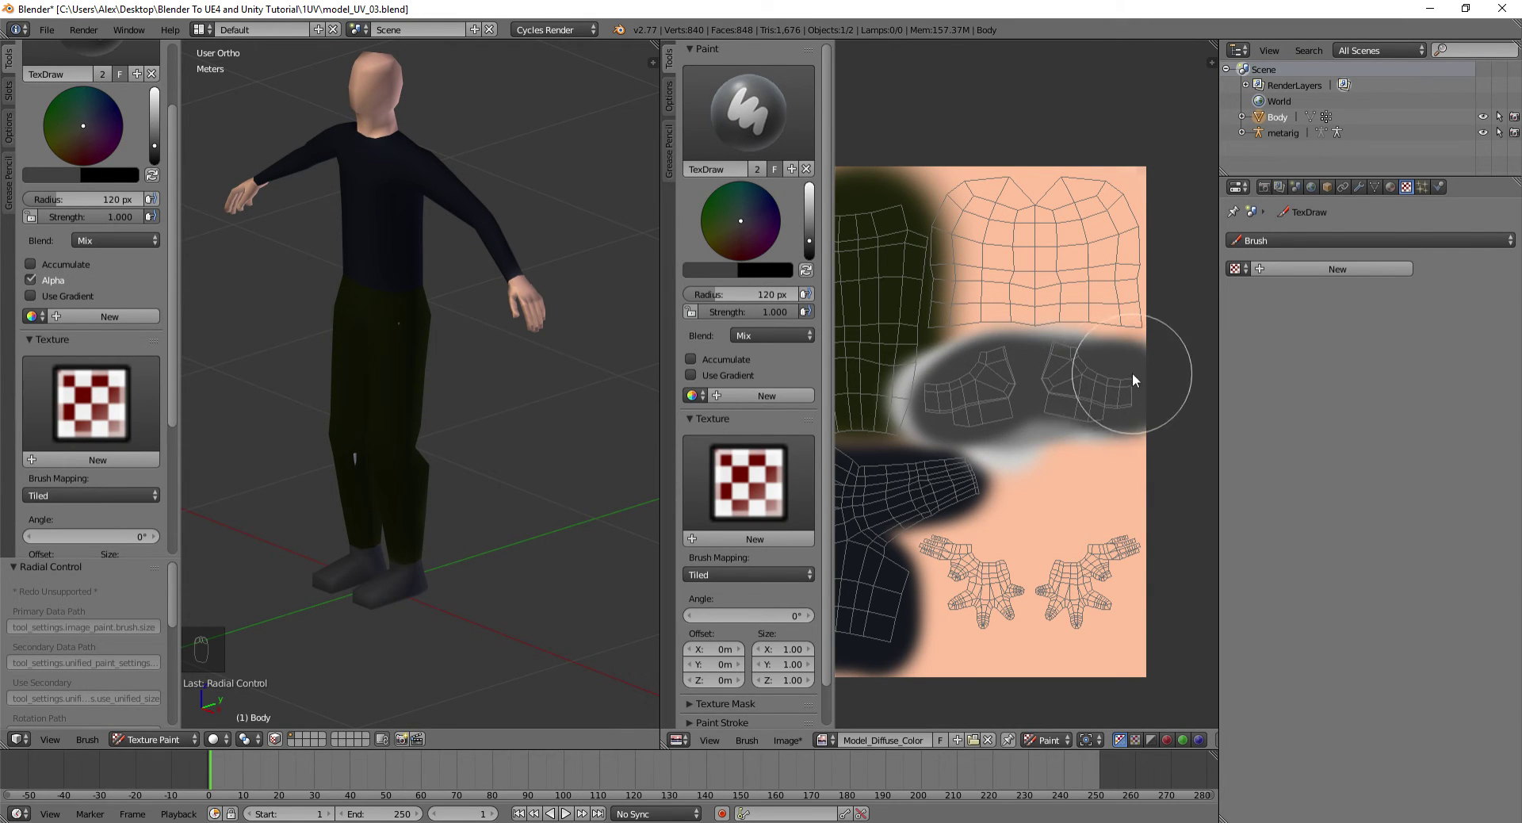
With black paint, cover the top of the head and shrink the brush to 62 px for the neck hairline
left_click_drag(386, 318, 556, 302)
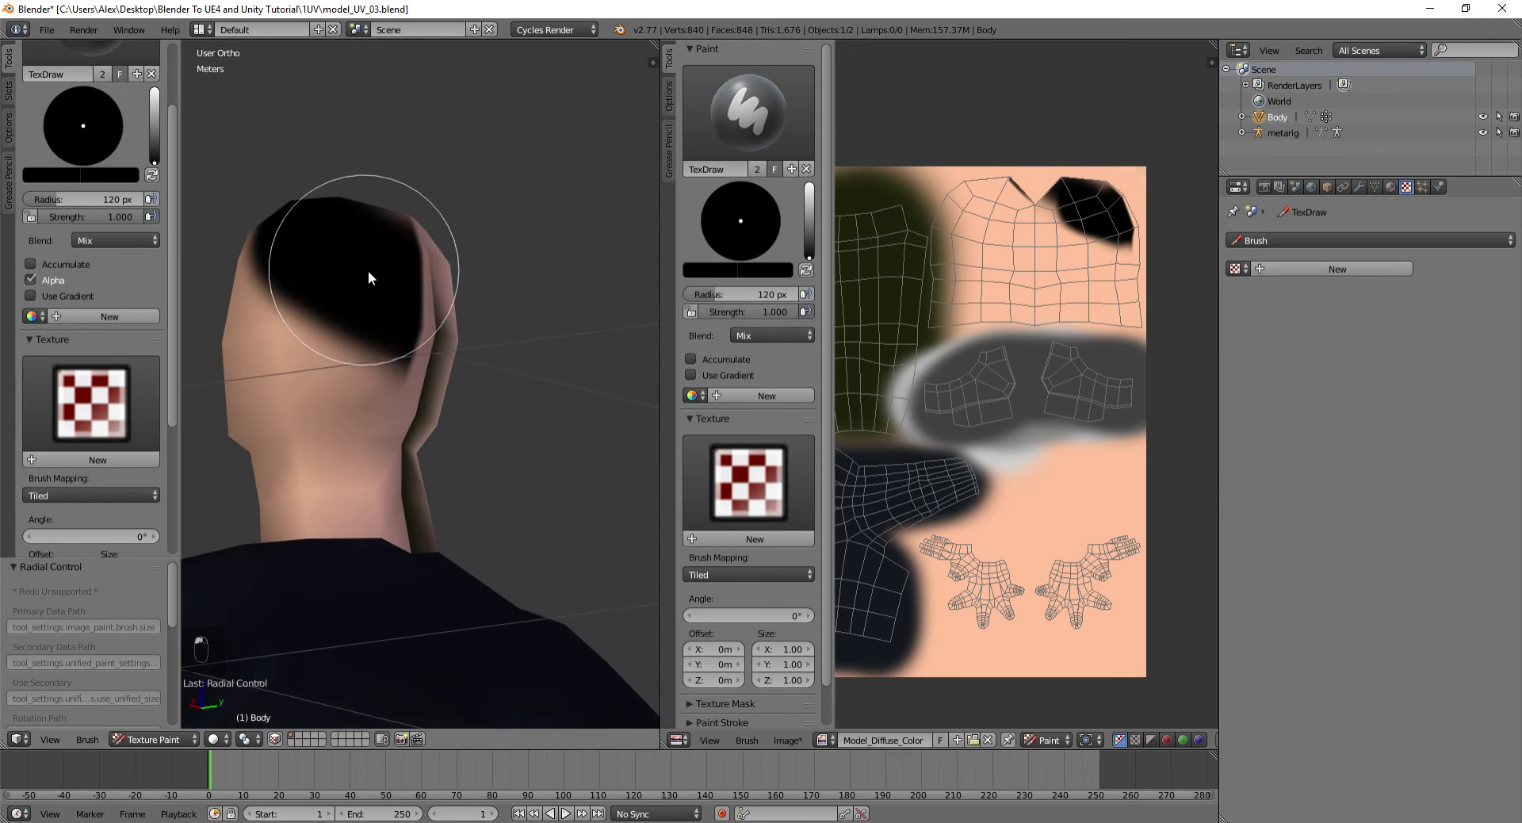
left_click_drag(462, 310, 388, 340)
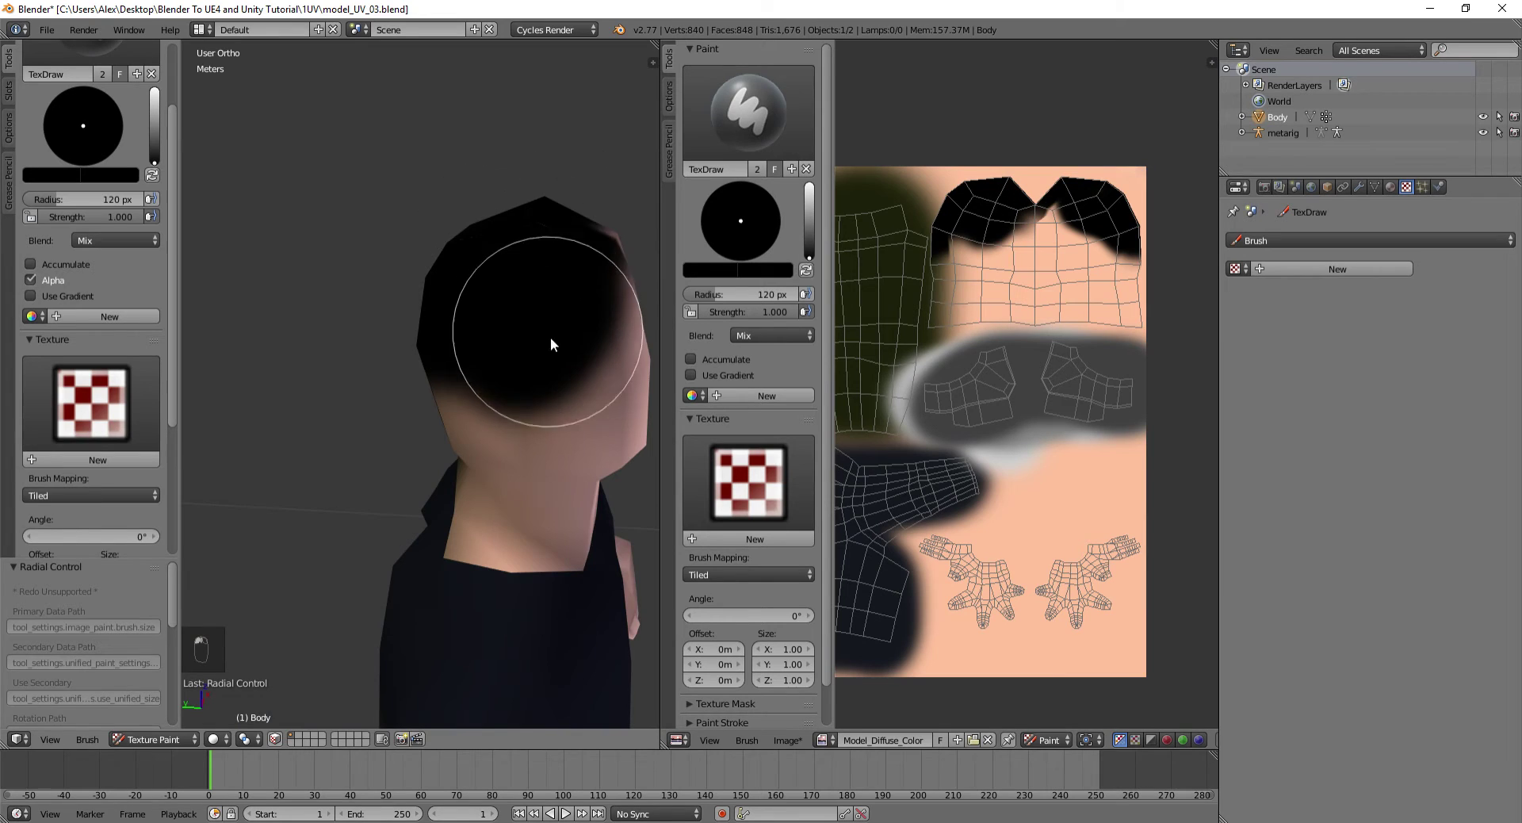
key("ctrl+z")
key("ctrl+z")
key("ctrl+z")
key("f")
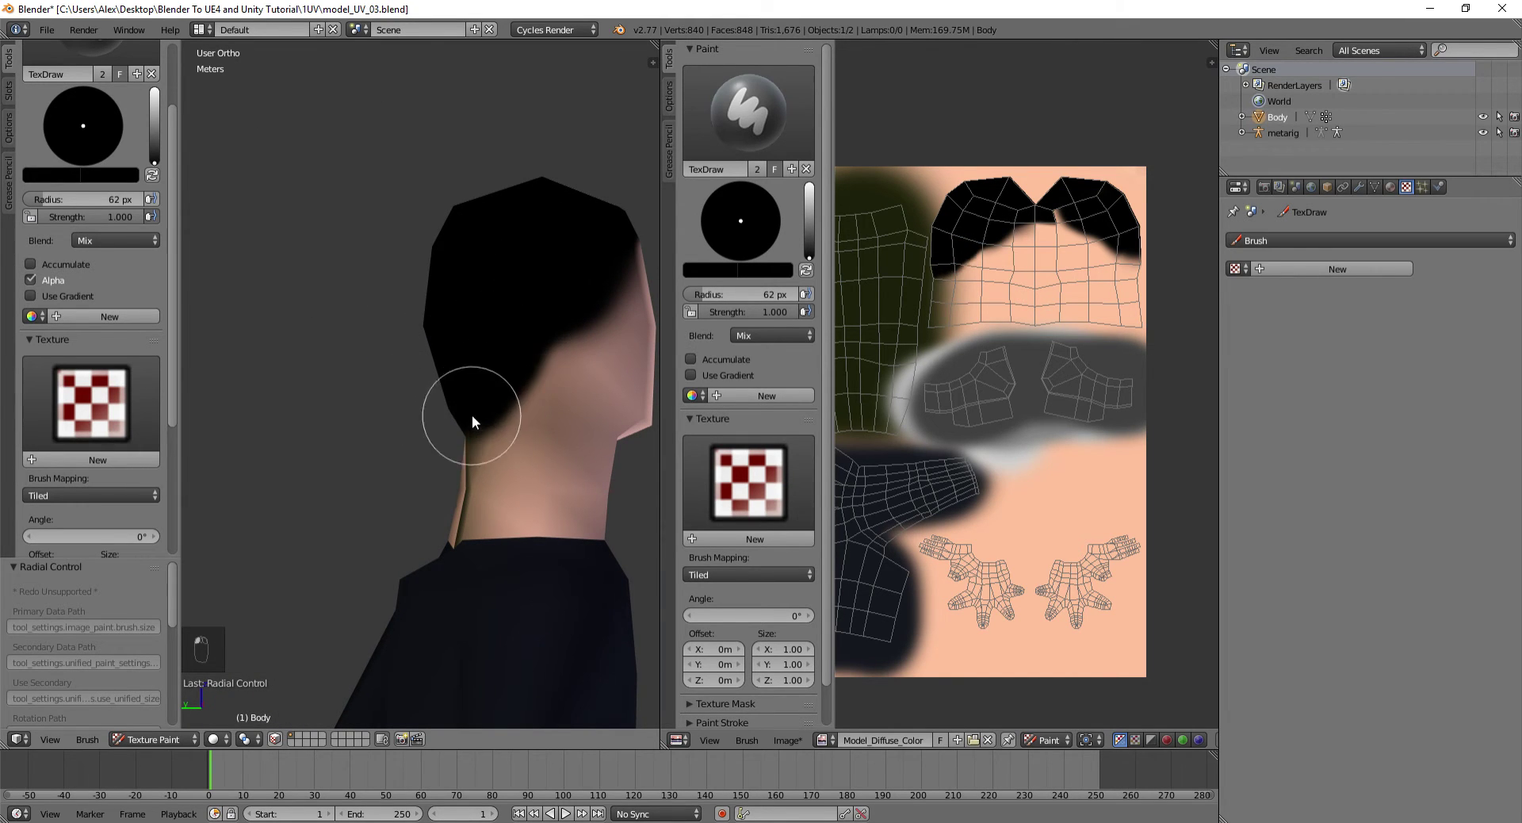
left_click_drag(451, 387, 315, 335)
Paint black hair over the back of the head and refine the hair edge
middle_click(315, 336)
left_click_drag(357, 332, 431, 252)
left_click_drag(432, 252, 472, 291)
left_click_drag(471, 290, 444, 425)
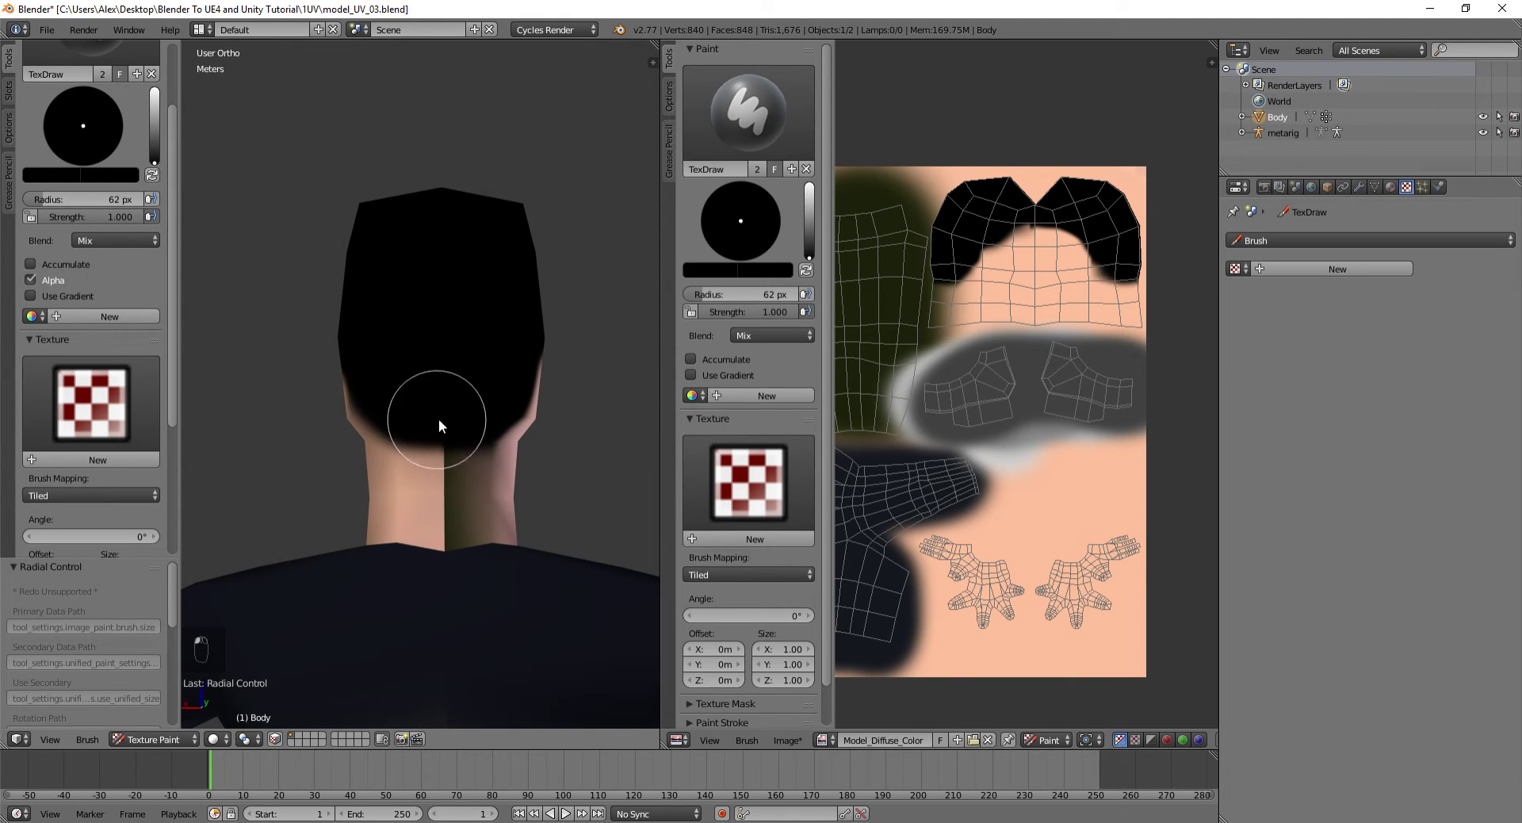
left_click_drag(1193, 367, 159, 430)
left_click_drag(419, 414, 495, 429)
left_click_drag(432, 281, 1021, 376)
left_click_drag(1040, 354, 1158, 342)
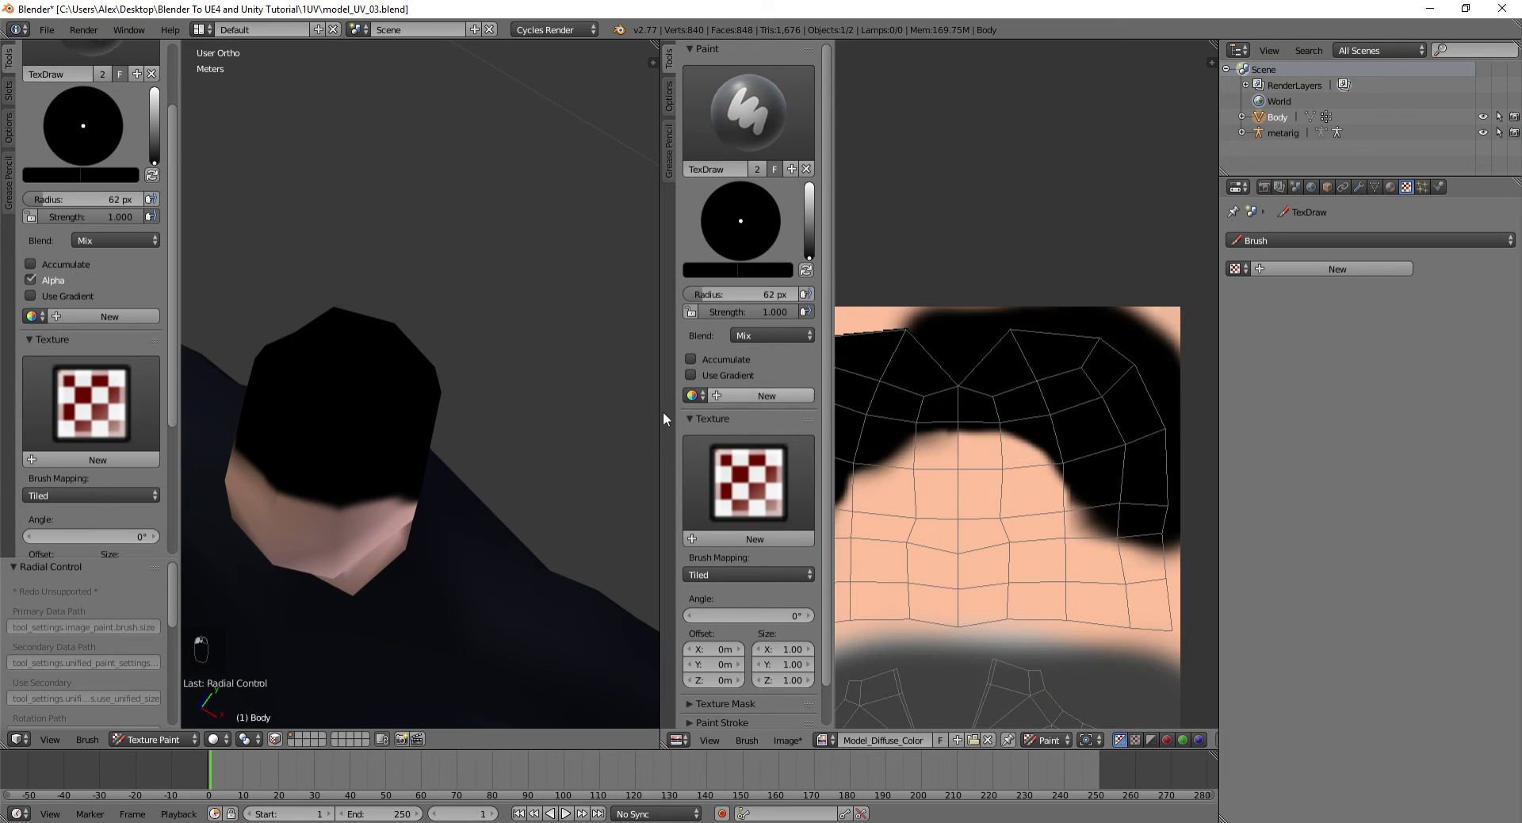
Zoom into the head island of the texture and hide the Tool Shelf
left_click_drag(1098, 376, 882, 326)
key("t")
key("t")
key("t")
key("t")
key("t")
Eyedrop the skin tone and paint it along the neck hairline to tidy the edge
left_click_drag(1082, 350, 413, 413)
left_click_drag(413, 413, 910, 438)
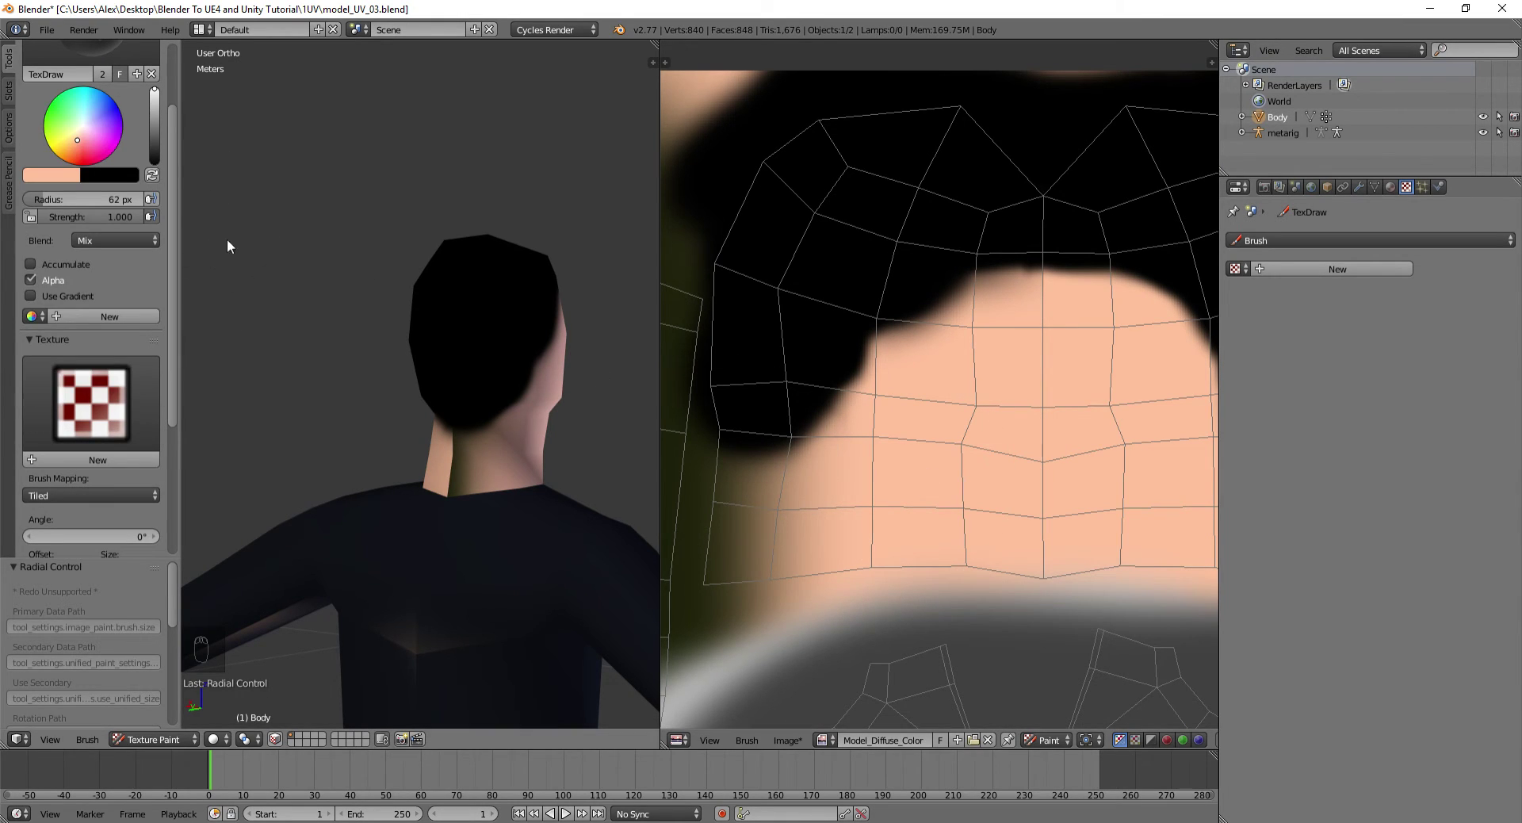
left_click_drag(936, 513, 463, 496)
left_click_drag(447, 488, 526, 483)
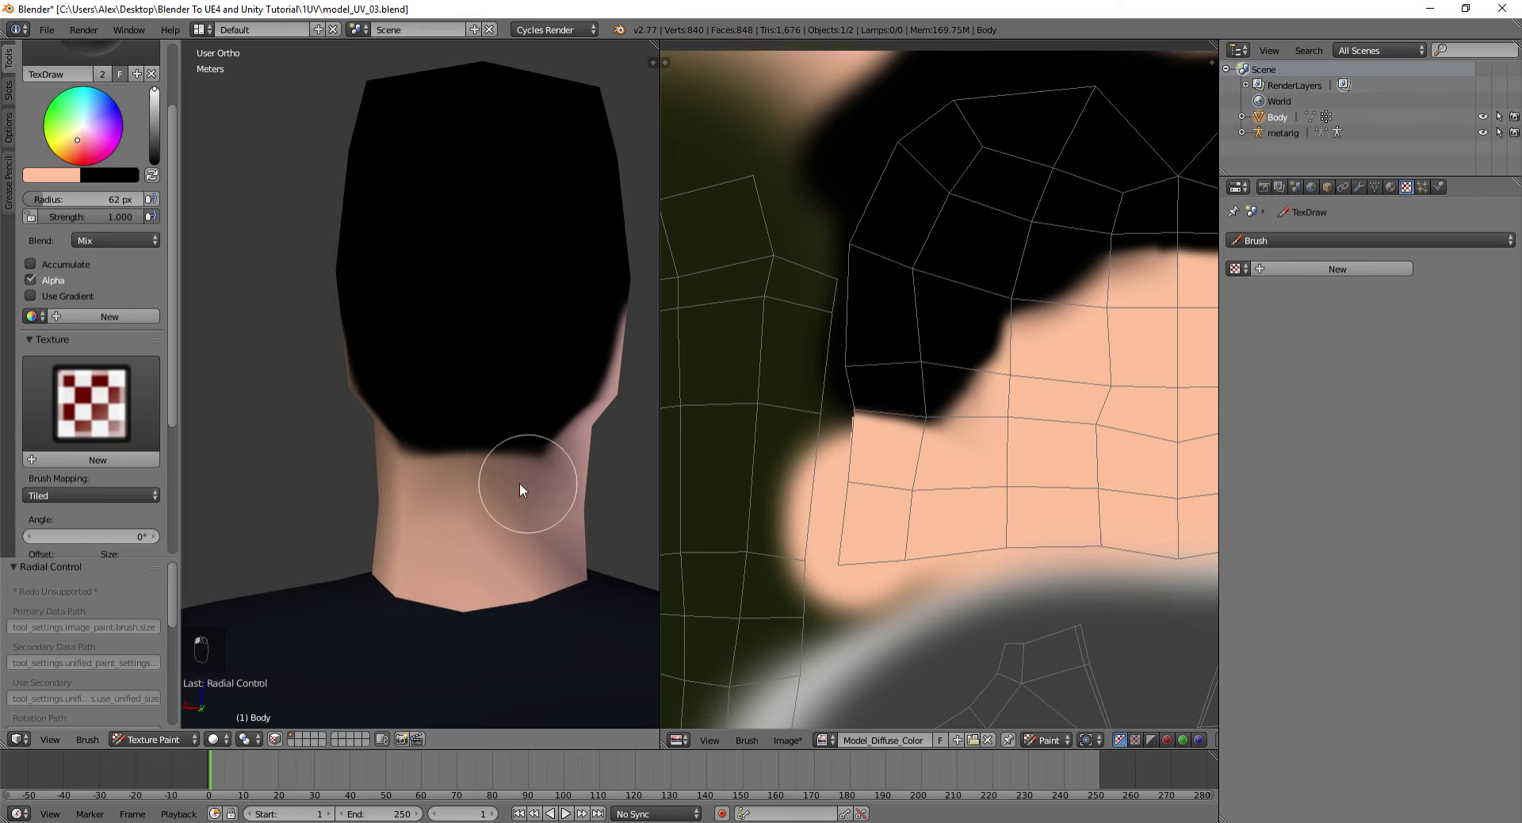
left_click_drag(531, 474, 505, 502)
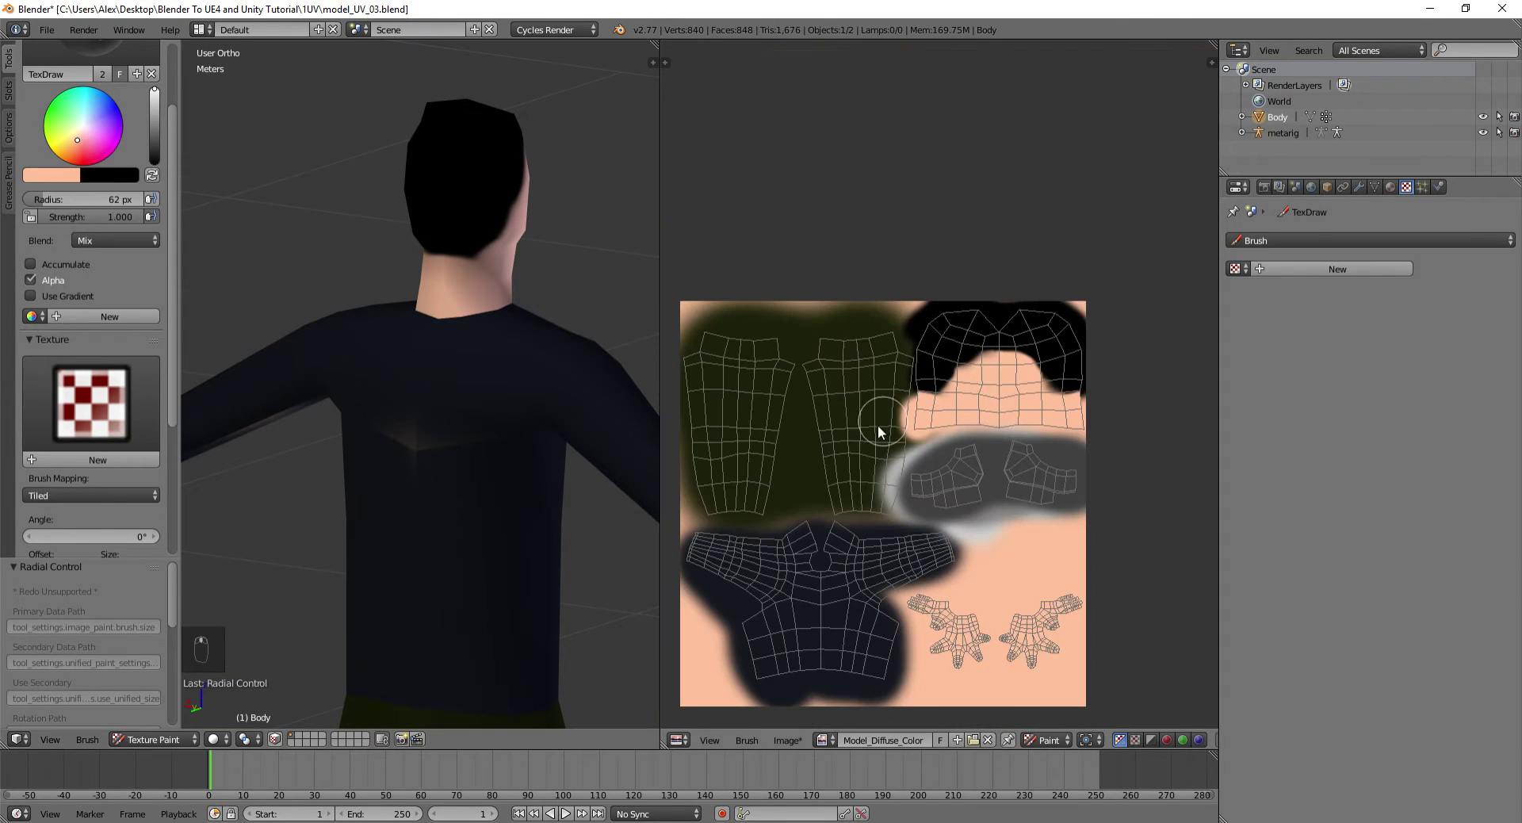
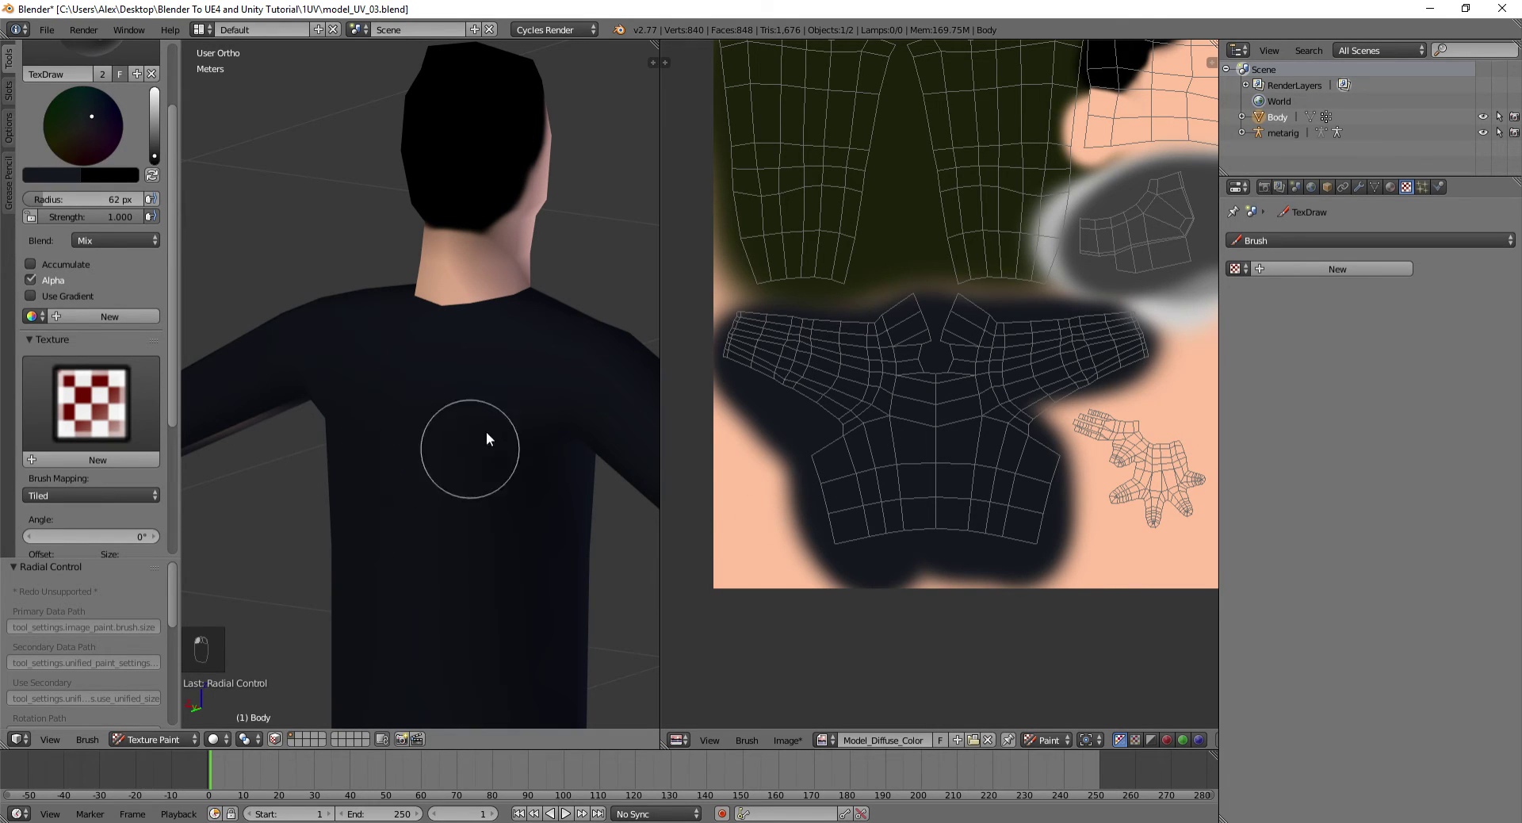
Lightly shade the back of the shirt, then review the figure from the front and the legs
left_click_drag(567, 385, 379, 398)
left_click_drag(303, 400, 353, 386)
left_click_drag(353, 386, 288, 358)
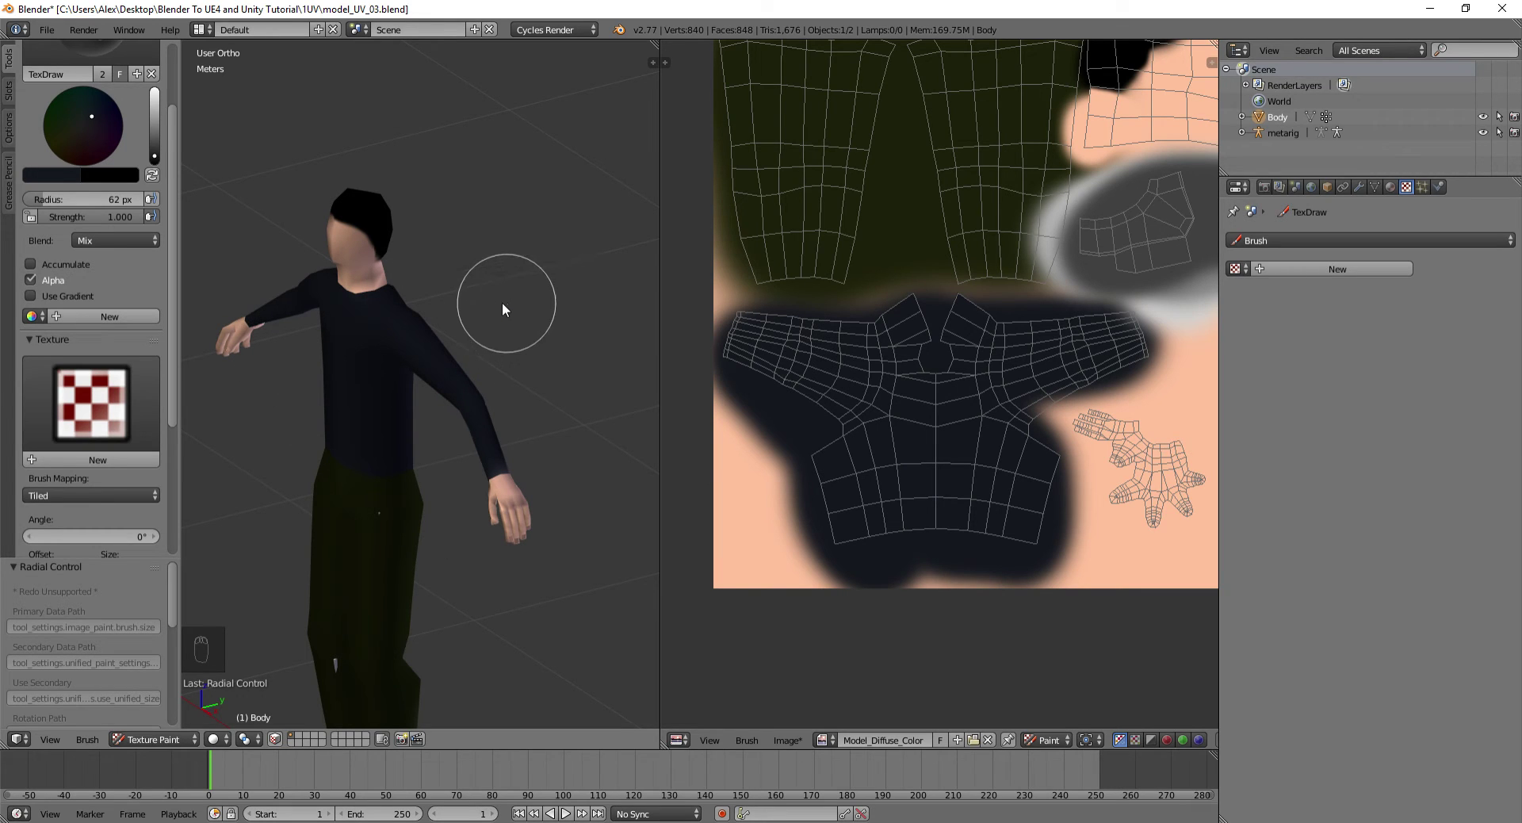
left_click_drag(417, 323, 97, 249)
left_click_drag(97, 248, 532, 346)
left_click_drag(399, 290, 65, 183)
left_click_drag(65, 182, 947, 435)
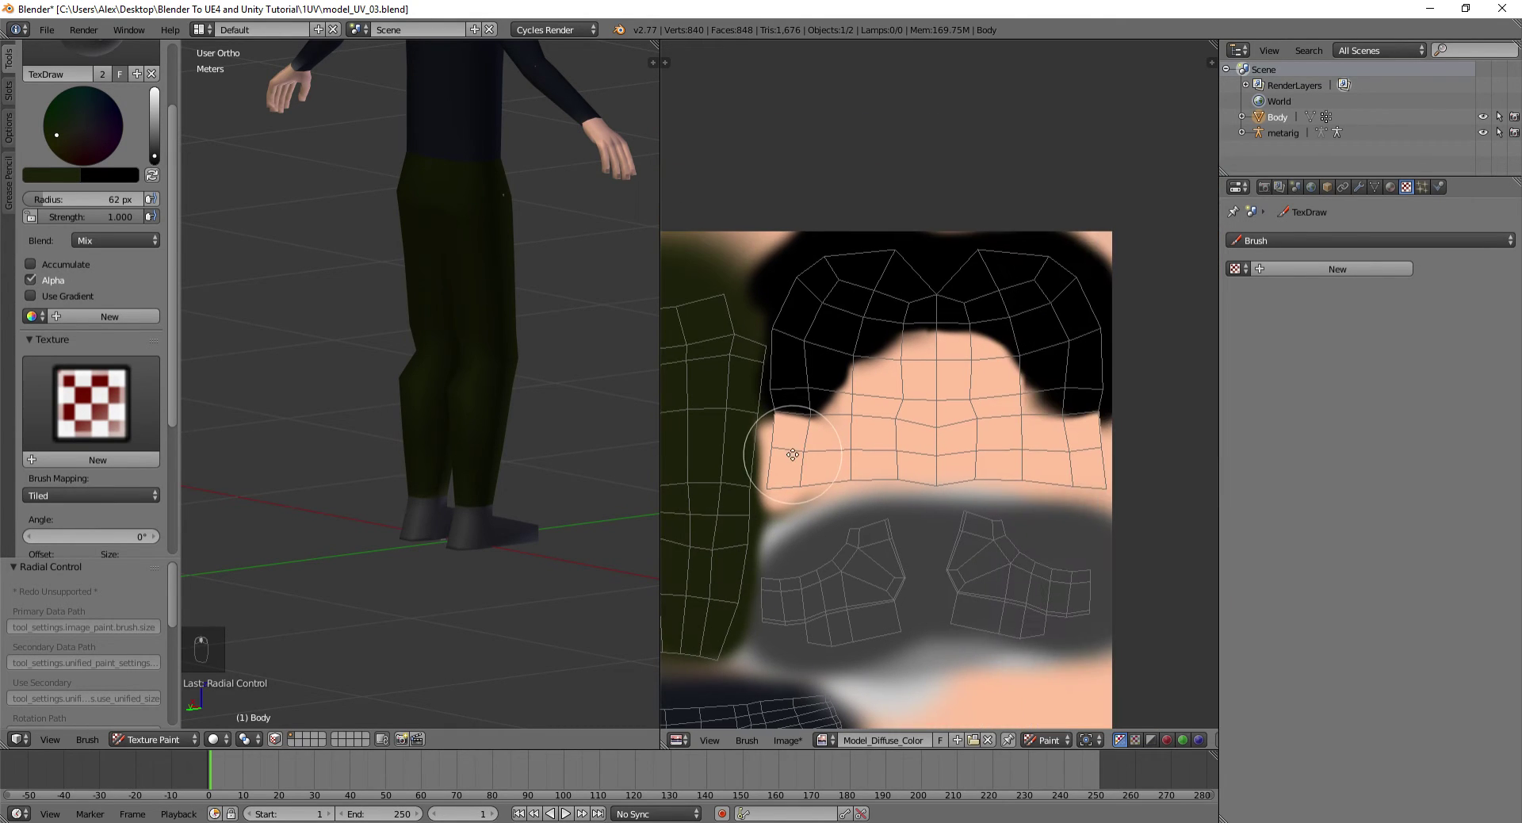
Tune the brush radius with F and lower its strength with Shift+F for soft shading
left_click_drag(159, 160, 295, 242)
key("f")
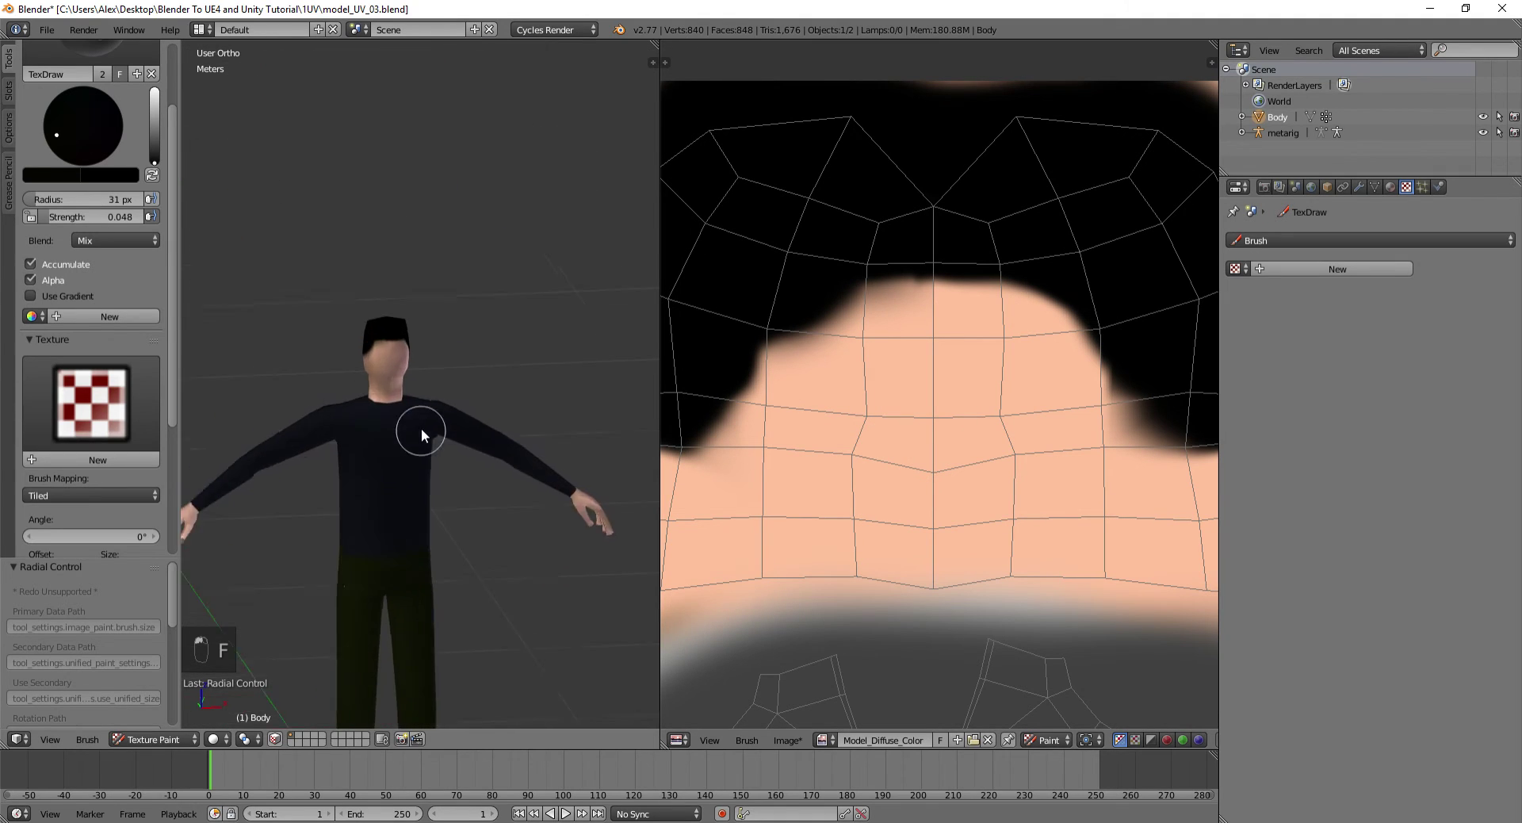
key("f")
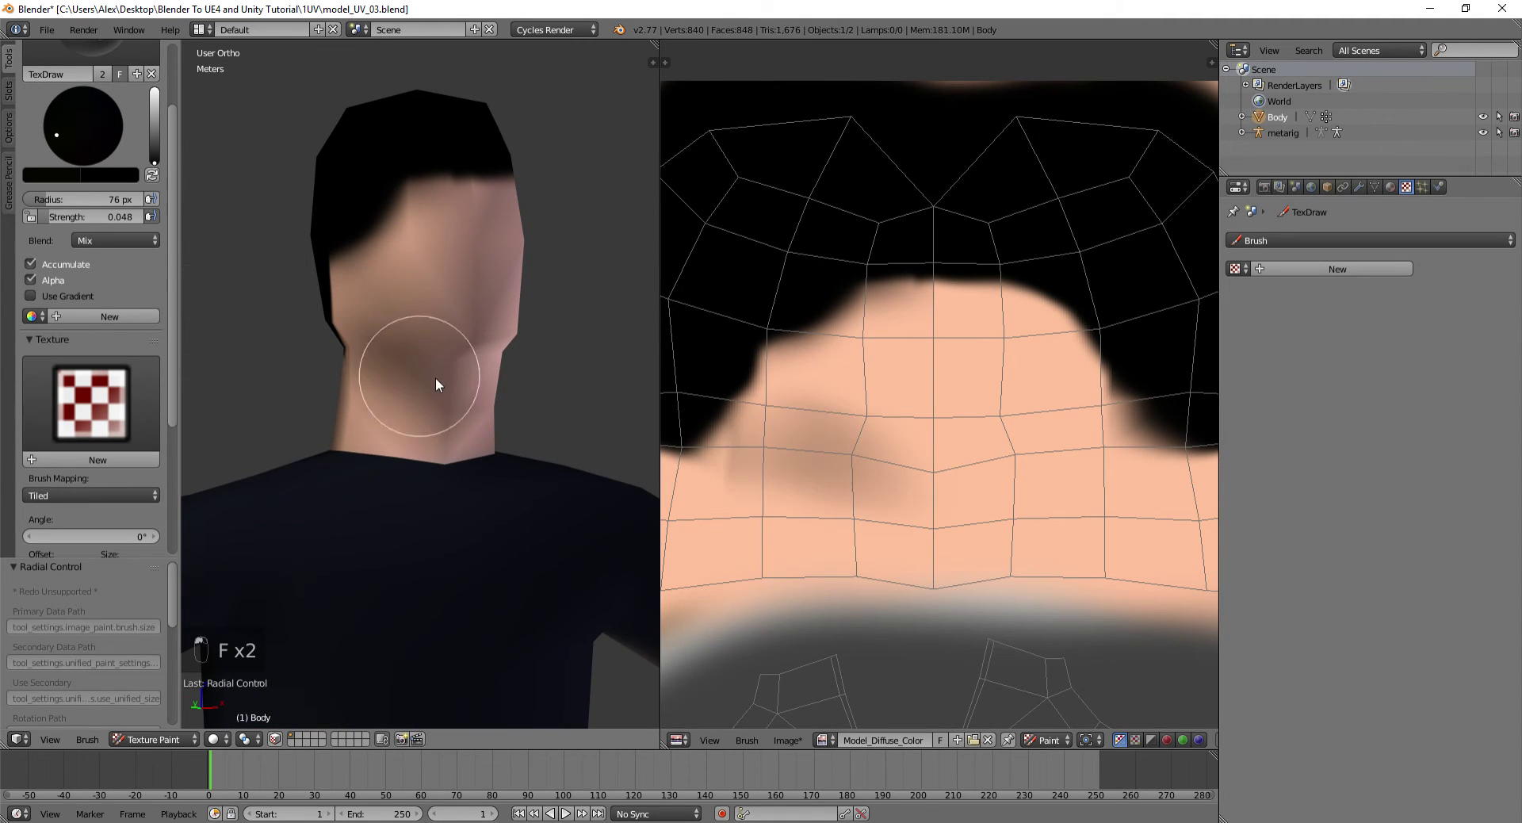
key("ctrl+z")
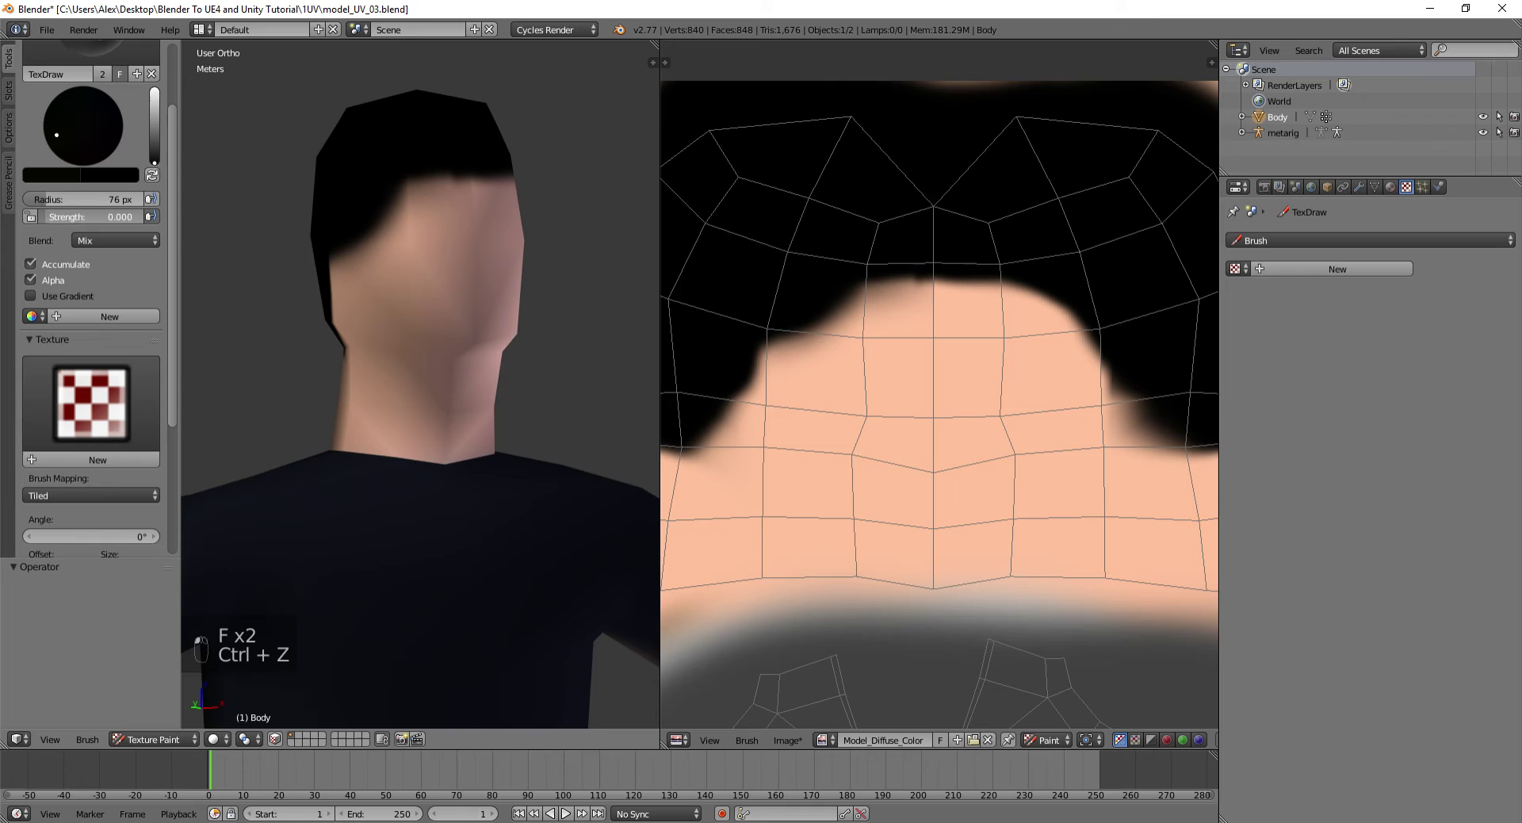
key("f")
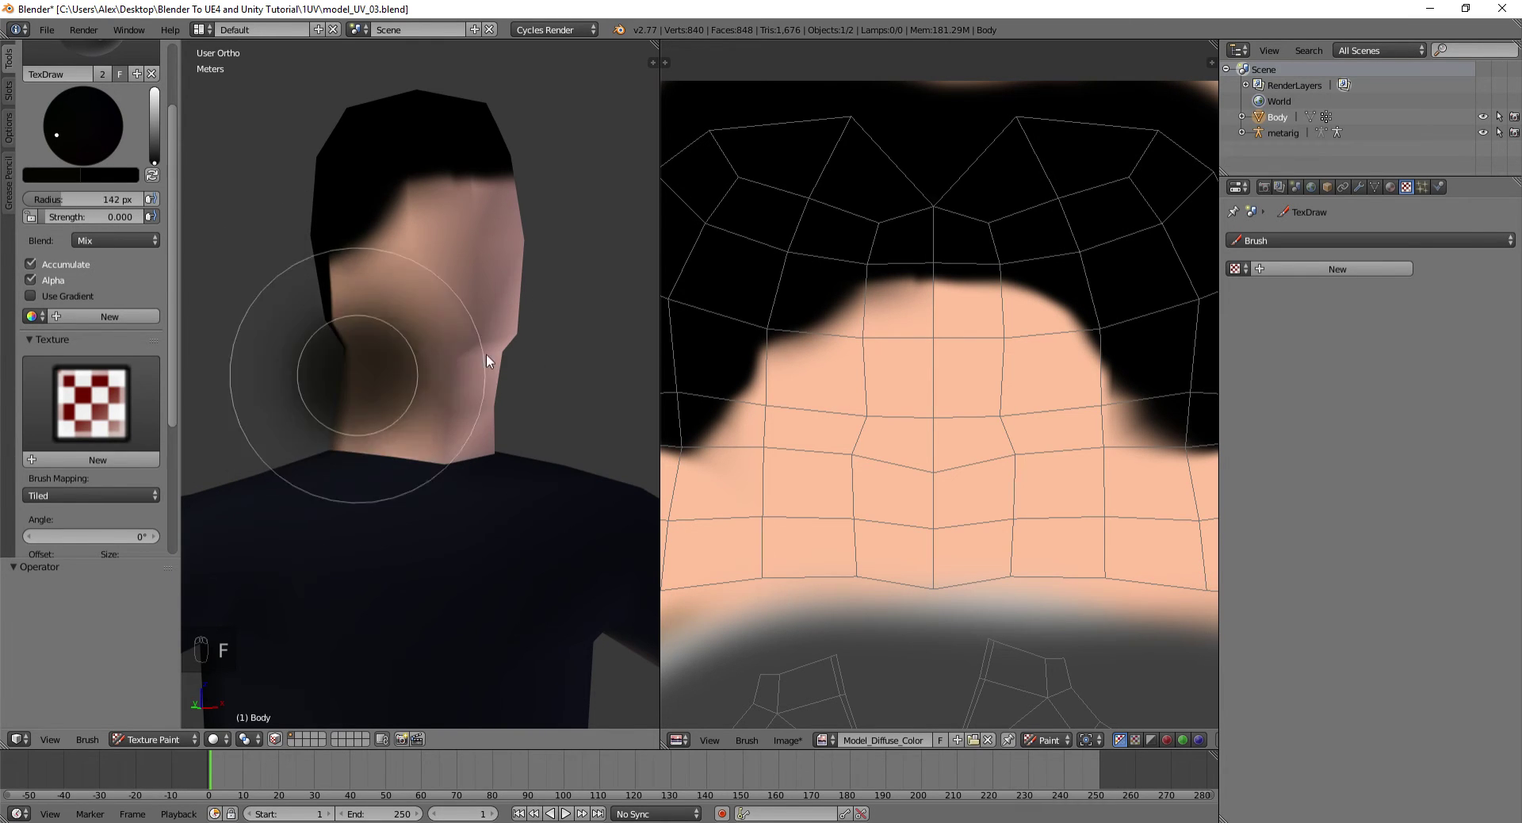
left_click(454, 372)
key("shift+f")
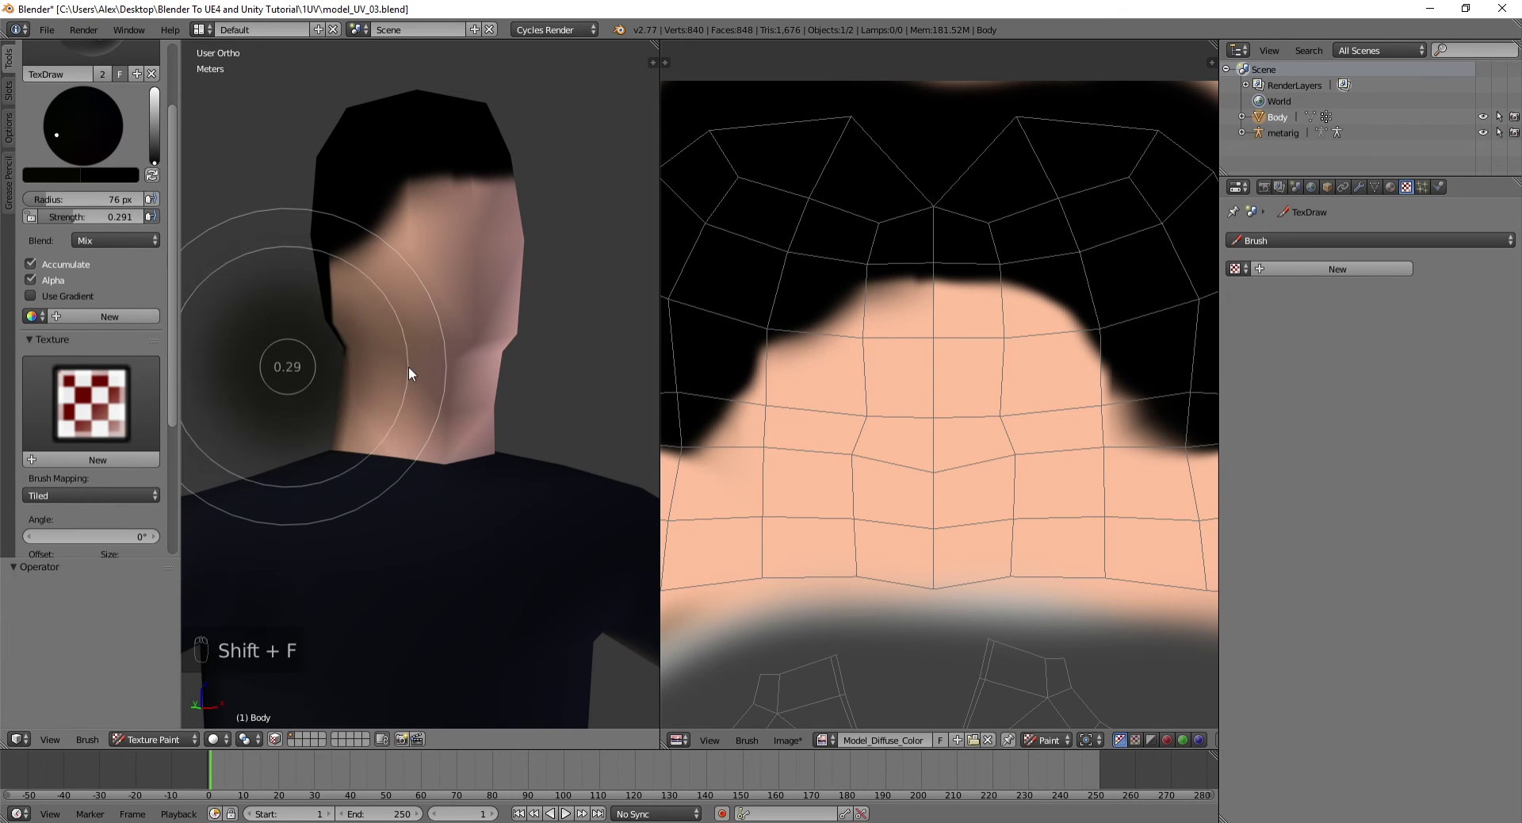
key("ctrl+z")
Set a very faint strength, undo the too-dark stroke and paint a subtle shadow under the chin
key("shift+f")
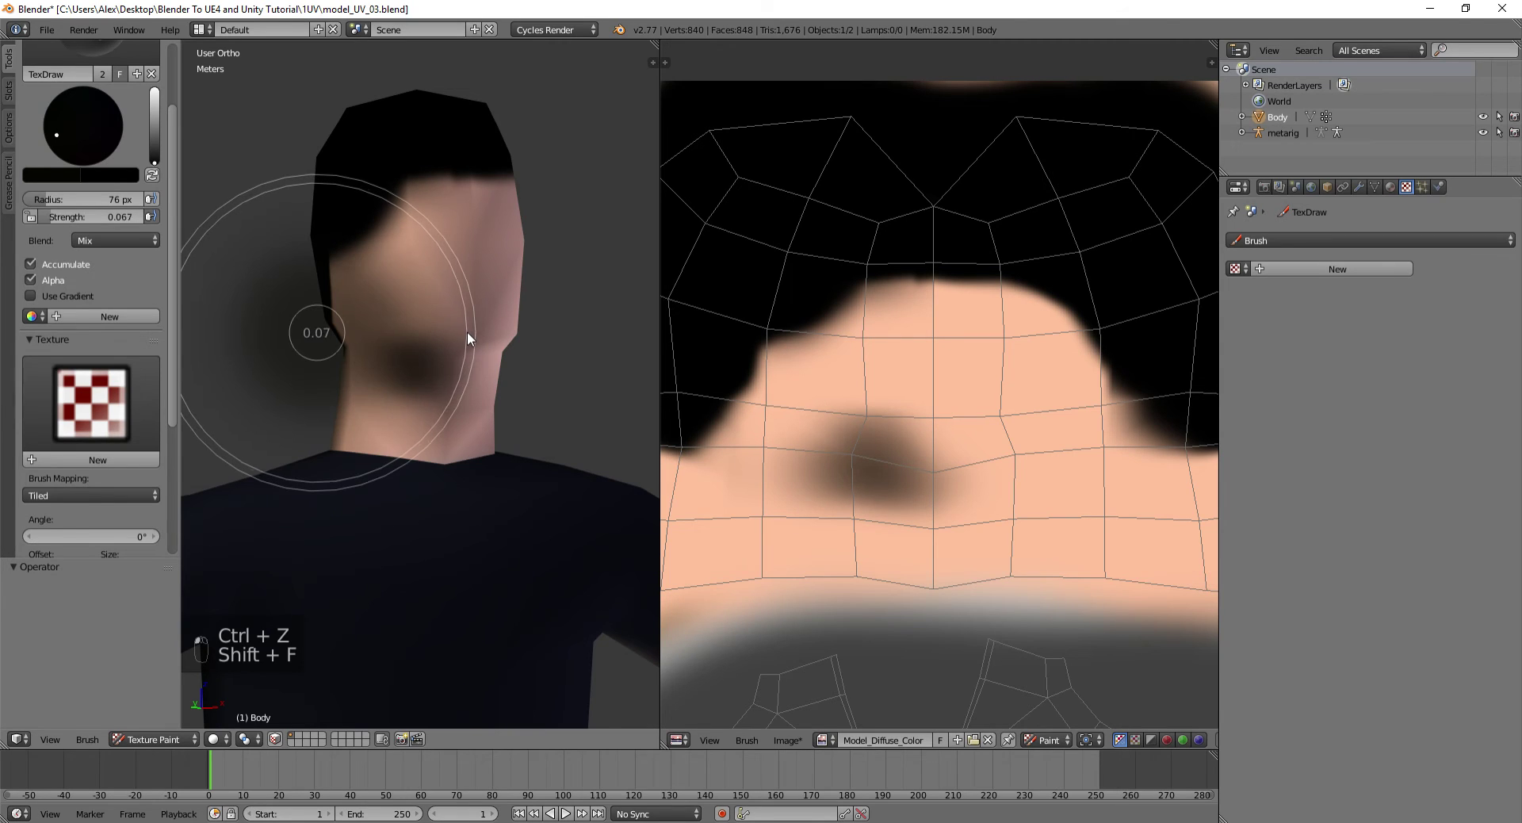
key("shift+f")
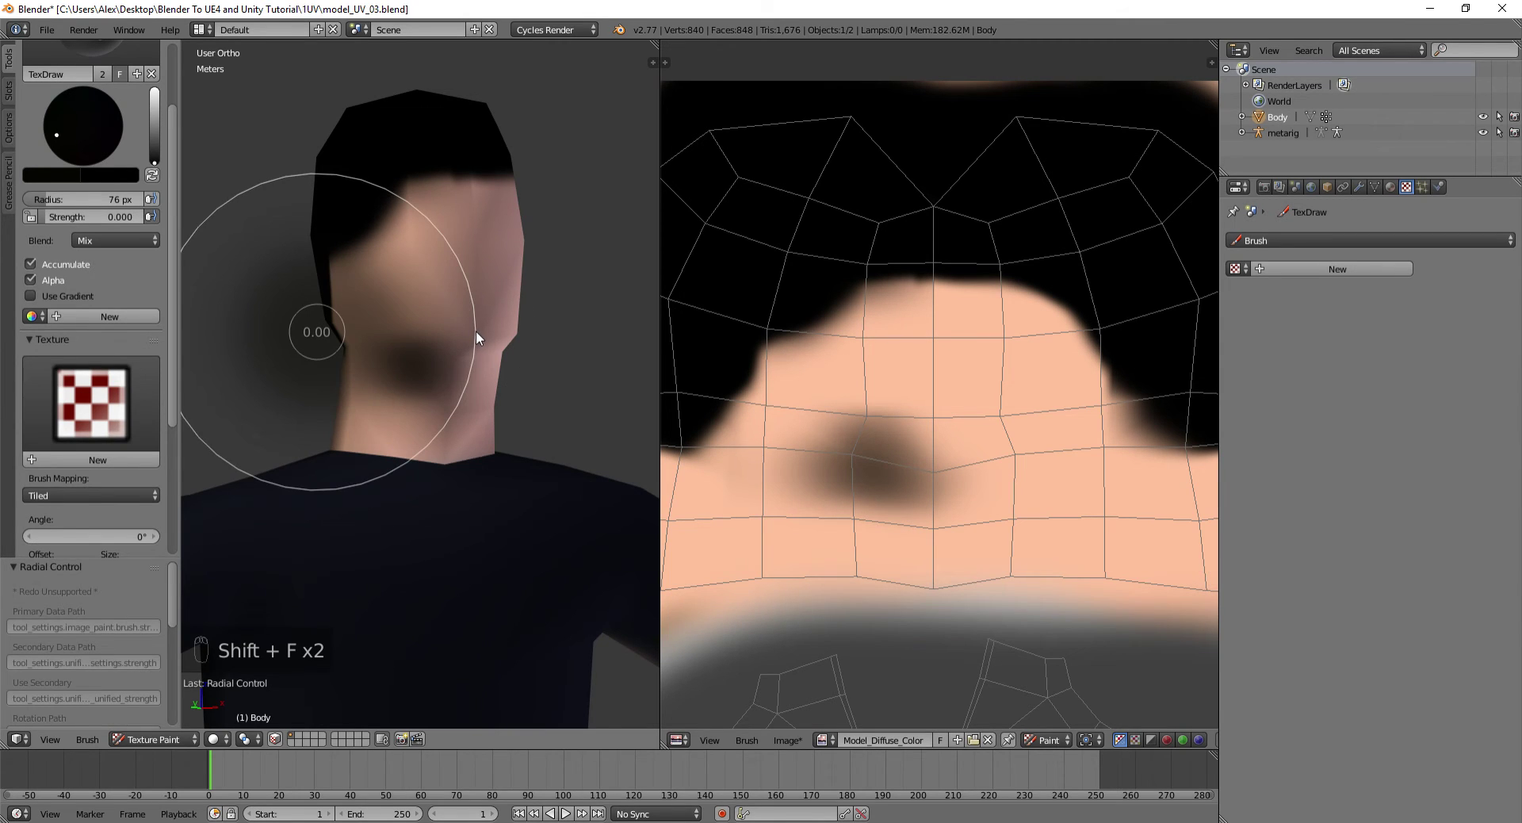
key("ctrl+z")
key("ctrl+z")
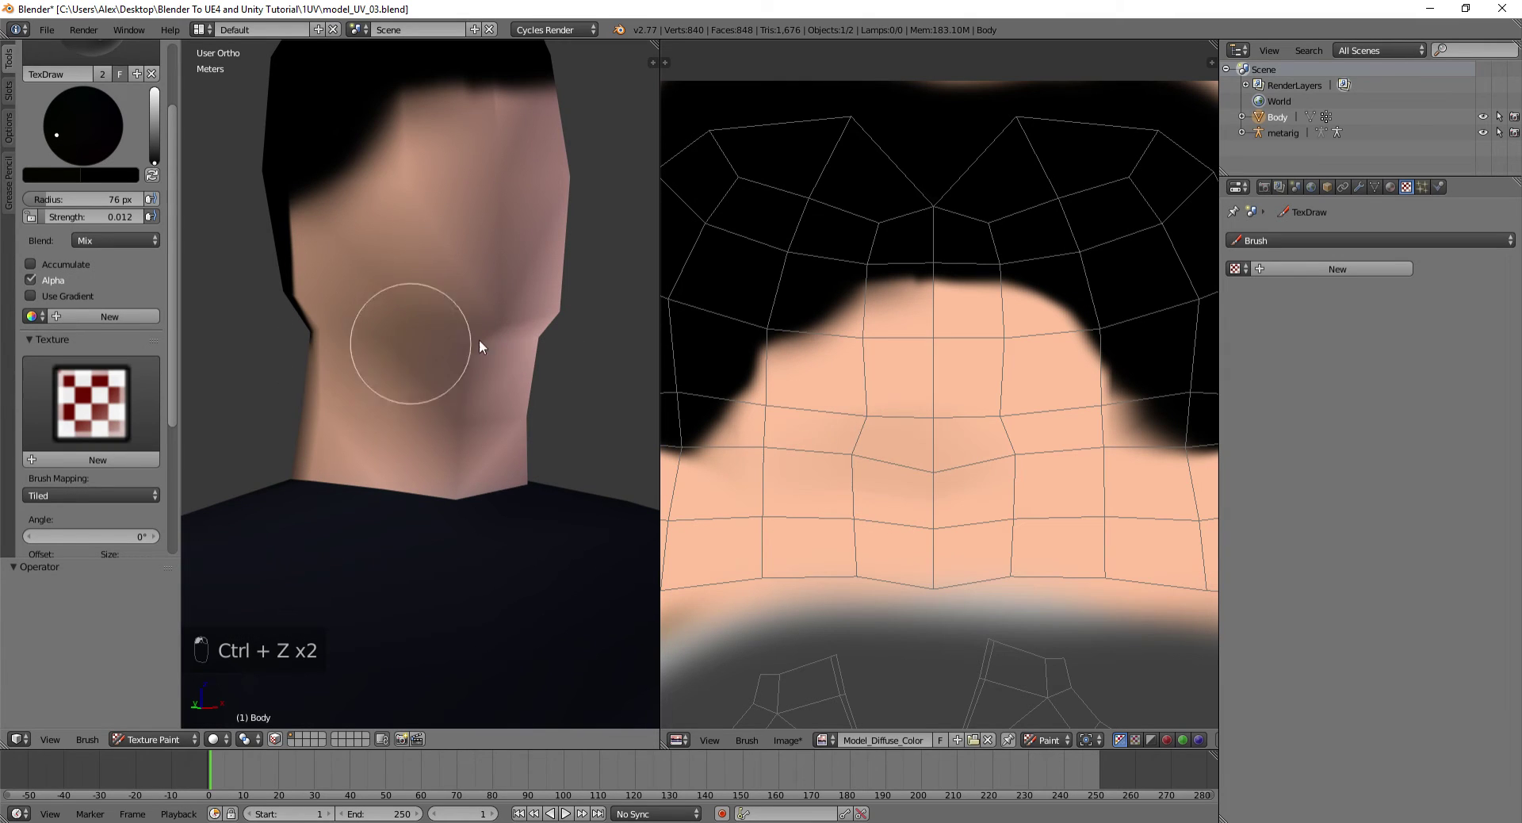
key("ctrl+f")
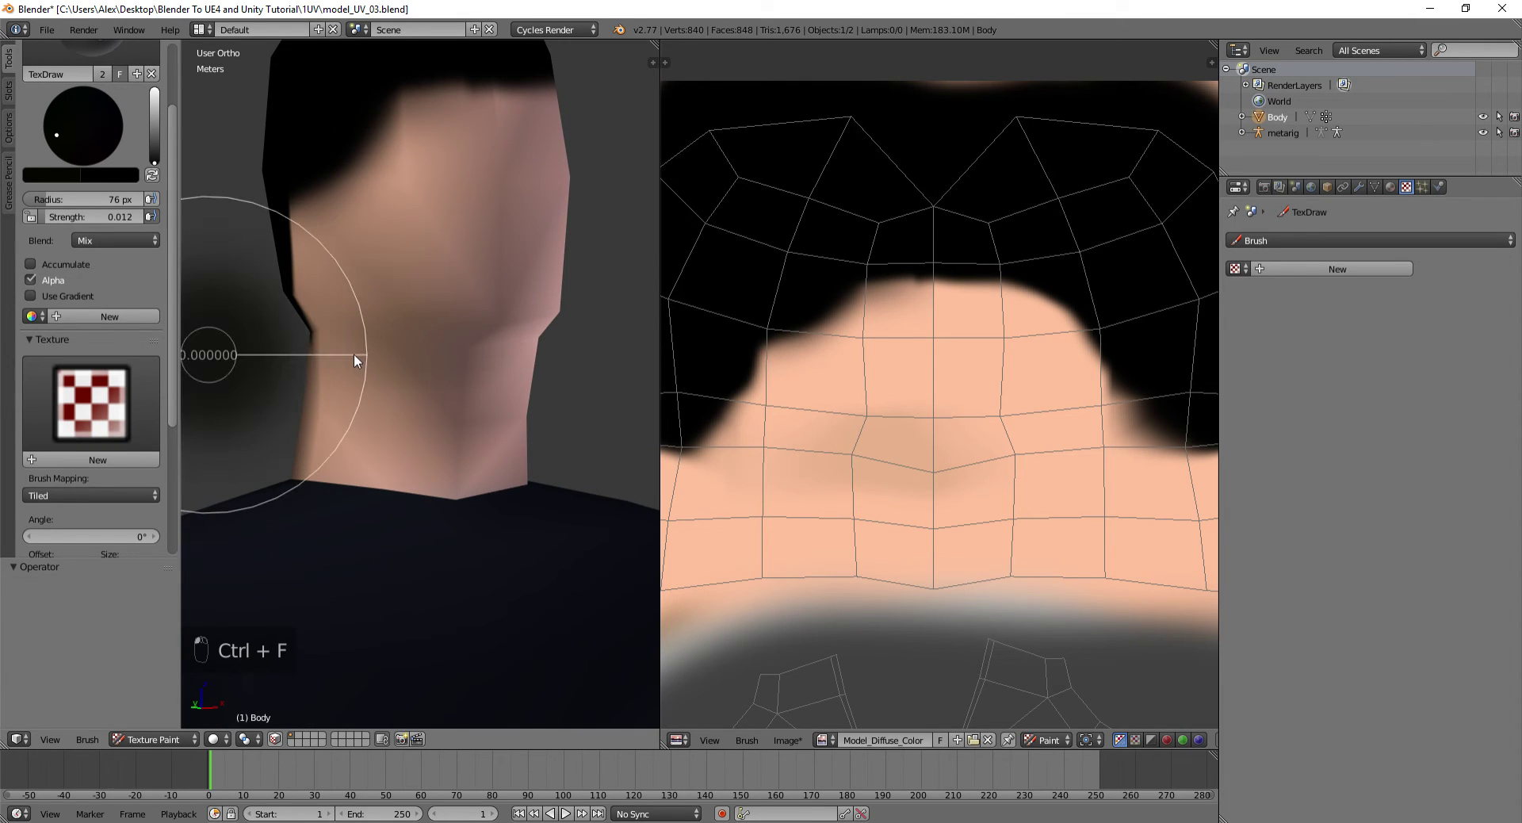
key("ctrl+f")
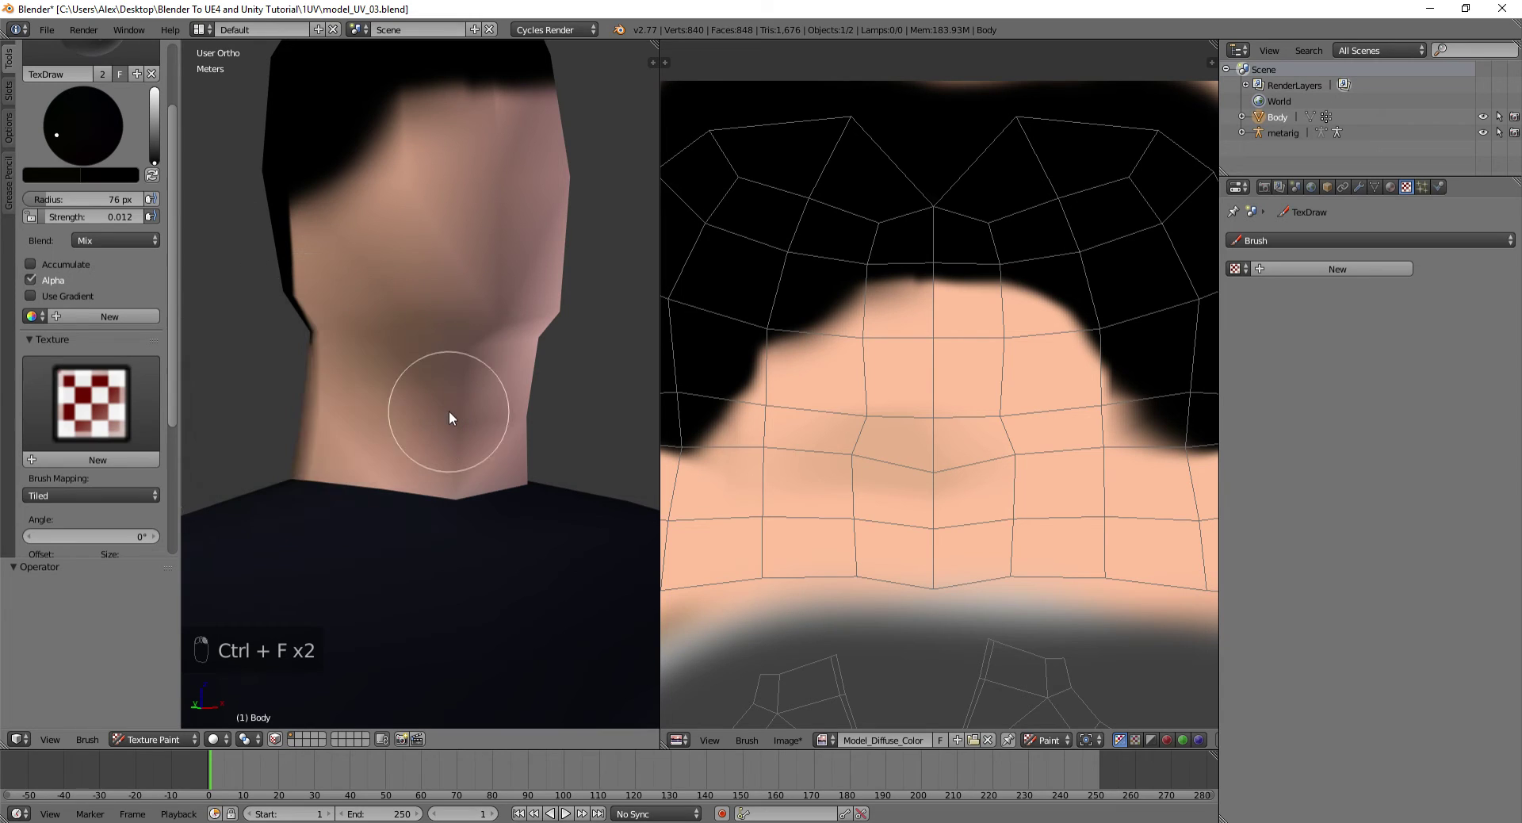
key("shift+f")
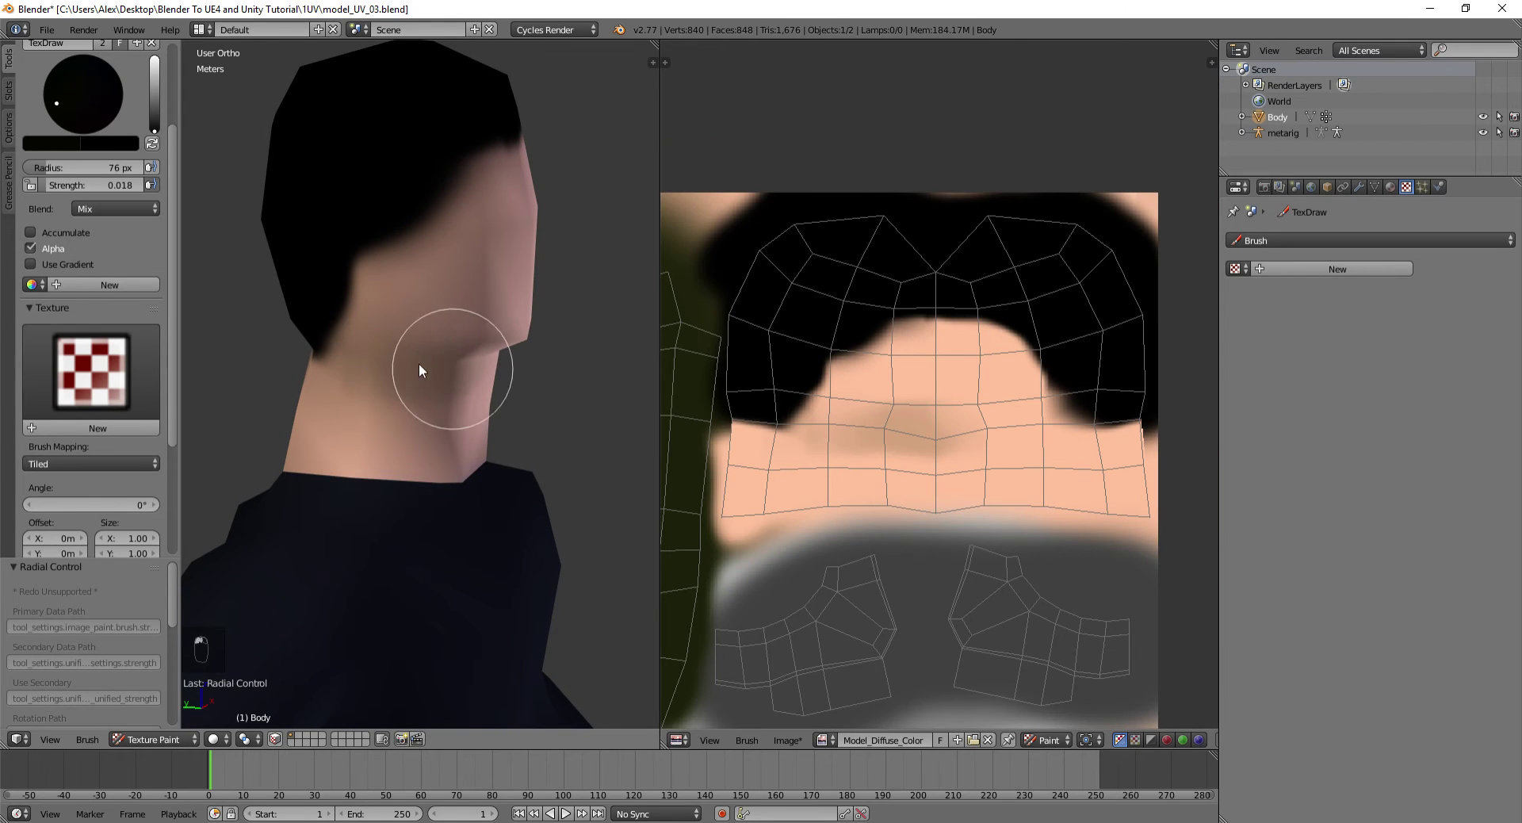
Dab soft dark shading over the back of the first hand, knuckles and fingers
left_click_drag(376, 303, 380, 433)
left_click_drag(379, 433, 503, 440)
left_click(503, 439)
left_click_drag(489, 431, 373, 441)
left_click(373, 442)
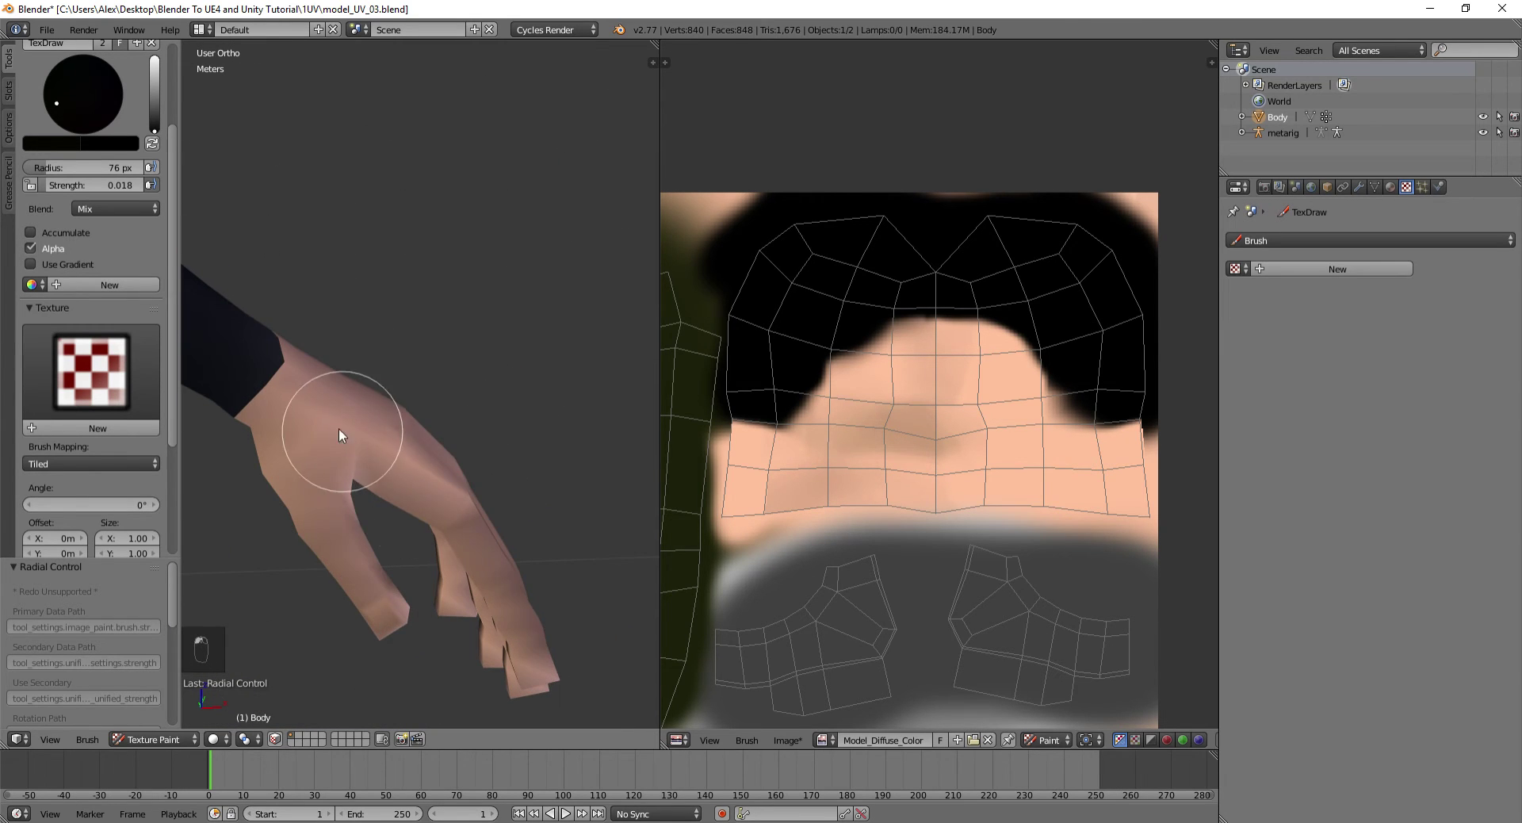
left_click_drag(315, 444, 427, 515)
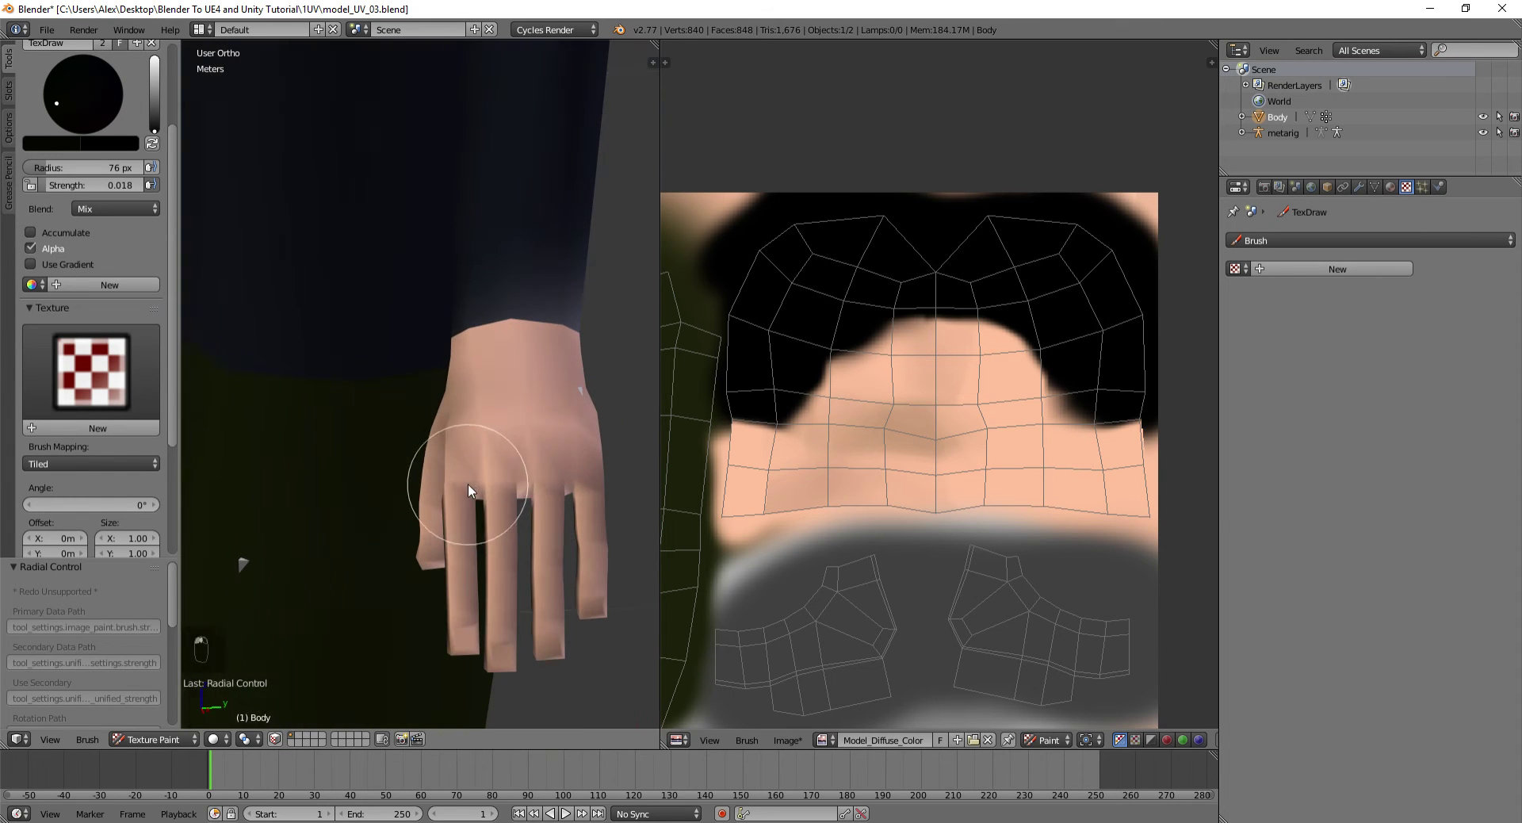
left_click_drag(484, 487, 564, 487)
left_click(471, 493)
left_click_drag(466, 398, 472, 361)
left_click(215, 405)
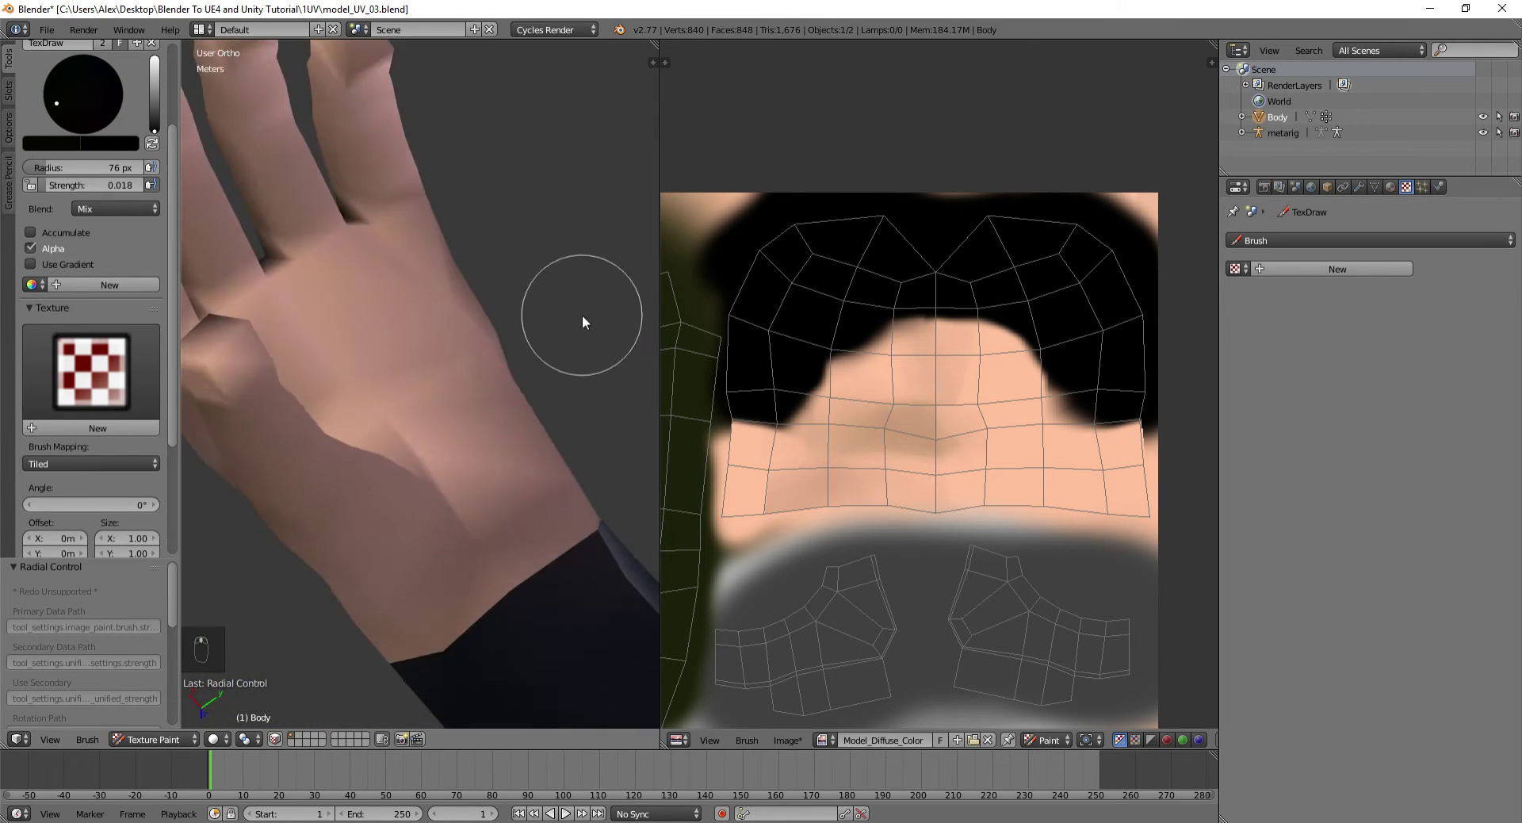
Adjust brush size and strength and shade the palm, fingertips and wrist of the first hand
left_click_drag(302, 573, 360, 572)
key("f")
key("shift+f")
left_click(359, 549)
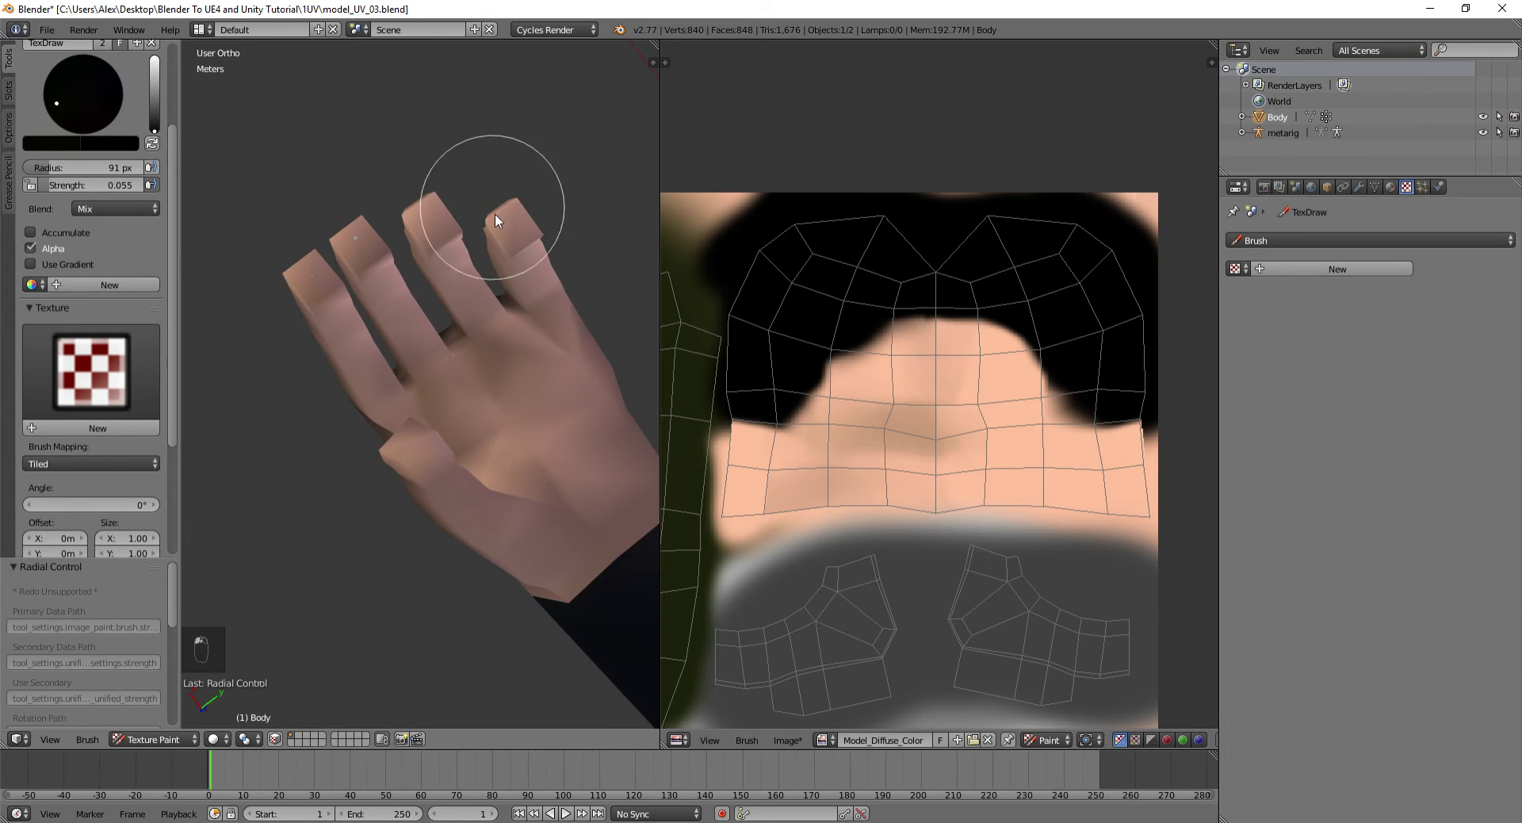
left_click_drag(589, 398, 599, 424)
left_click_drag(656, 459, 432, 452)
left_click_drag(385, 452, 434, 501)
left_click_drag(484, 527, 532, 466)
key("f")
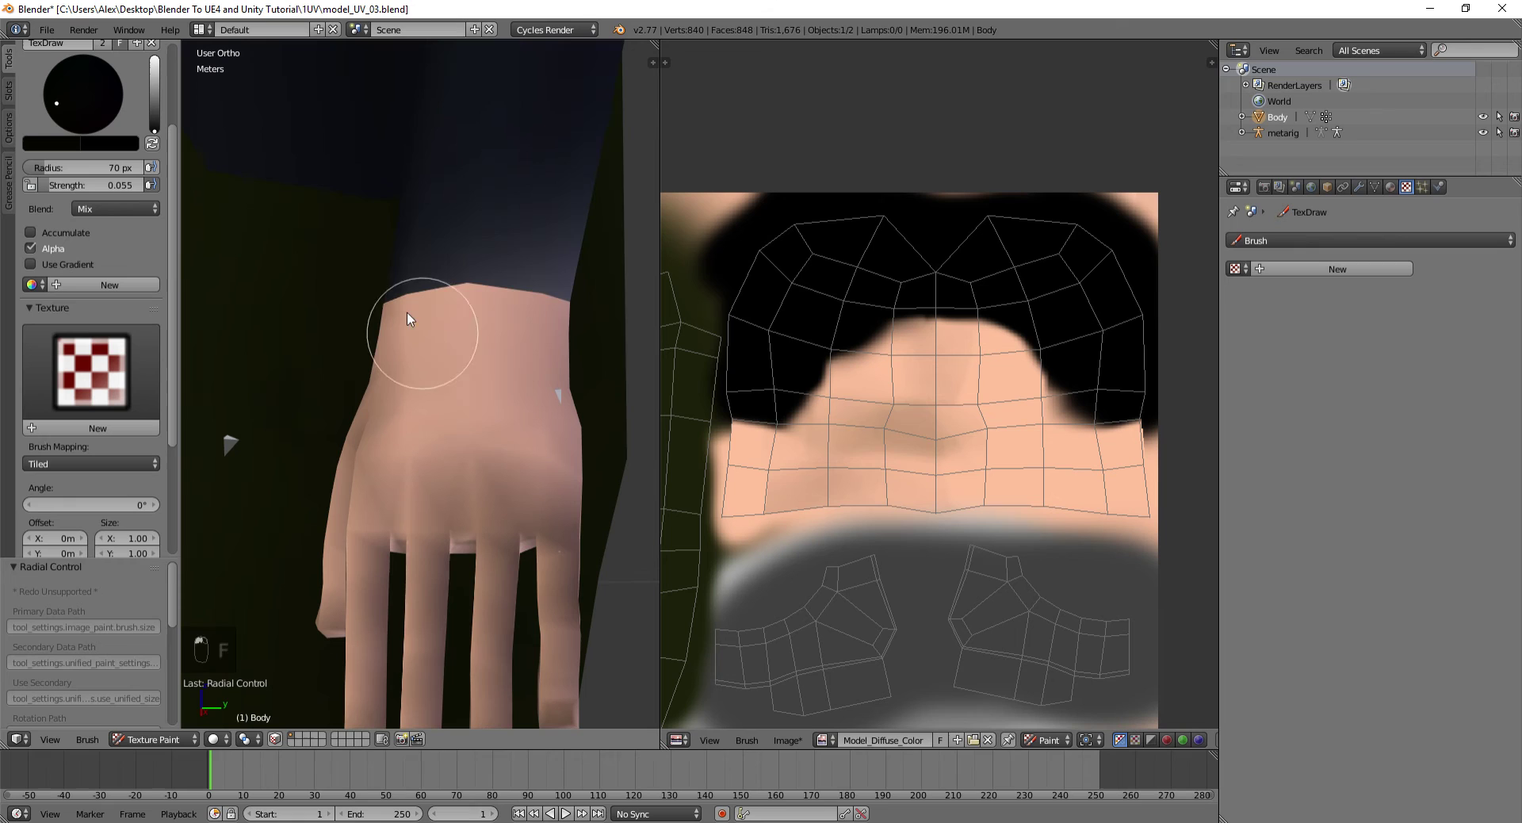
key("ctrl+z")
key("ctrl+z")
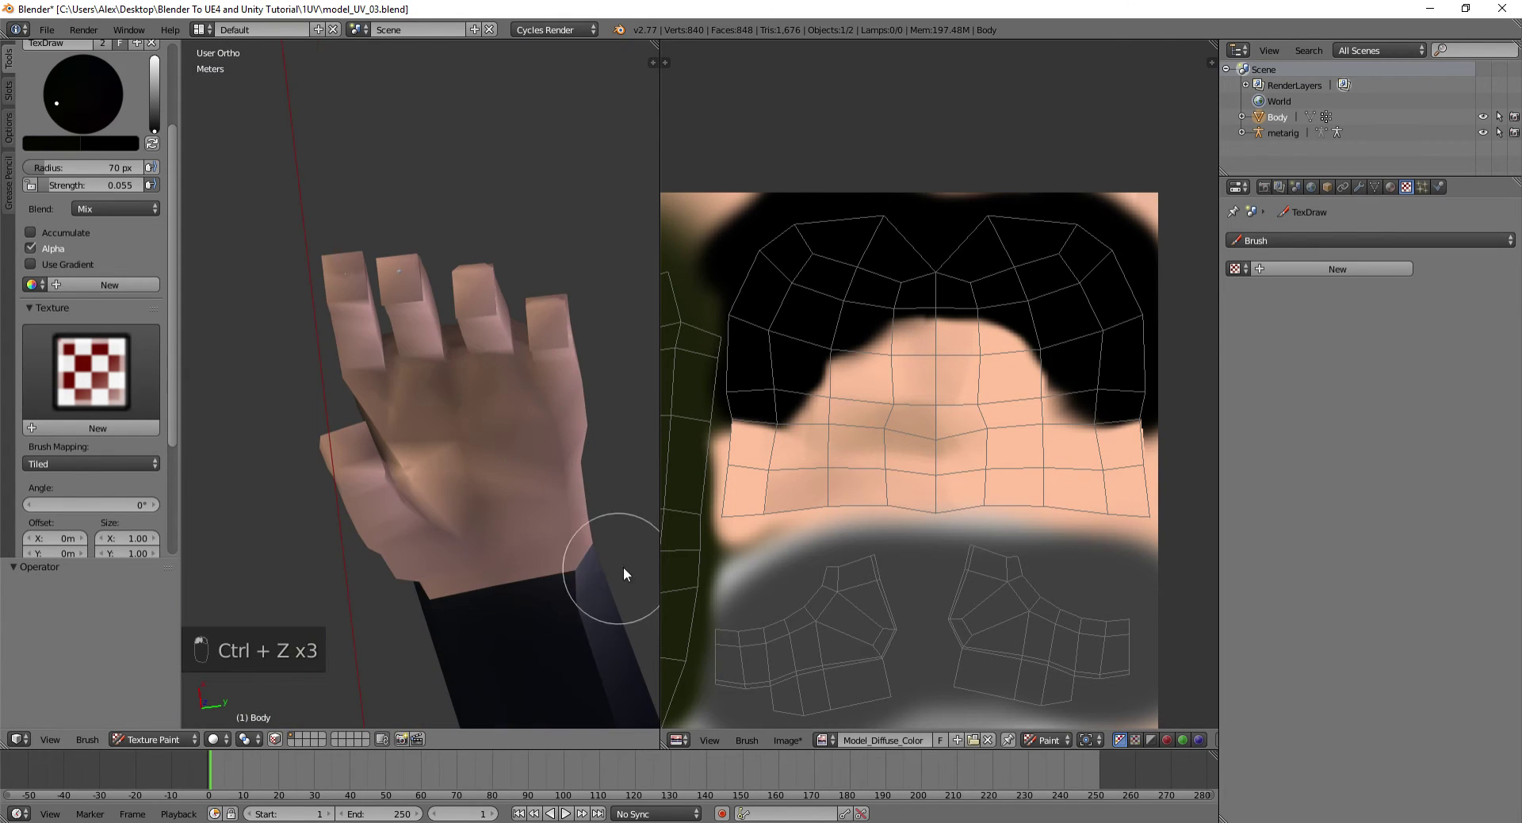
Shade the other hand's back, palm, fingers and wrist
left_click_drag(441, 544, 630, 382)
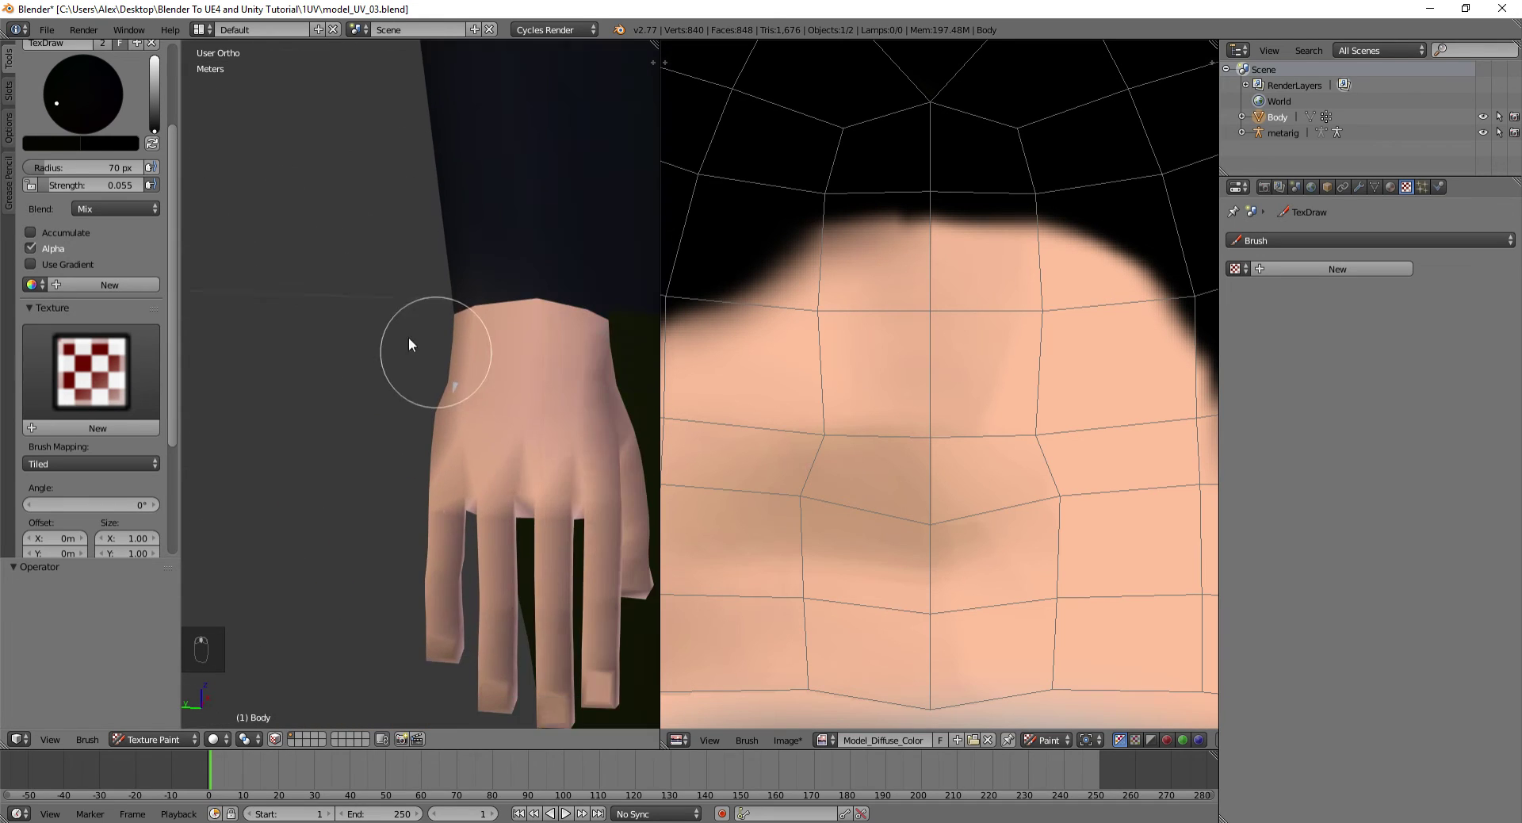
left_click_drag(475, 449, 335, 566)
left_click_drag(335, 567, 366, 471)
left_click_drag(366, 471, 634, 280)
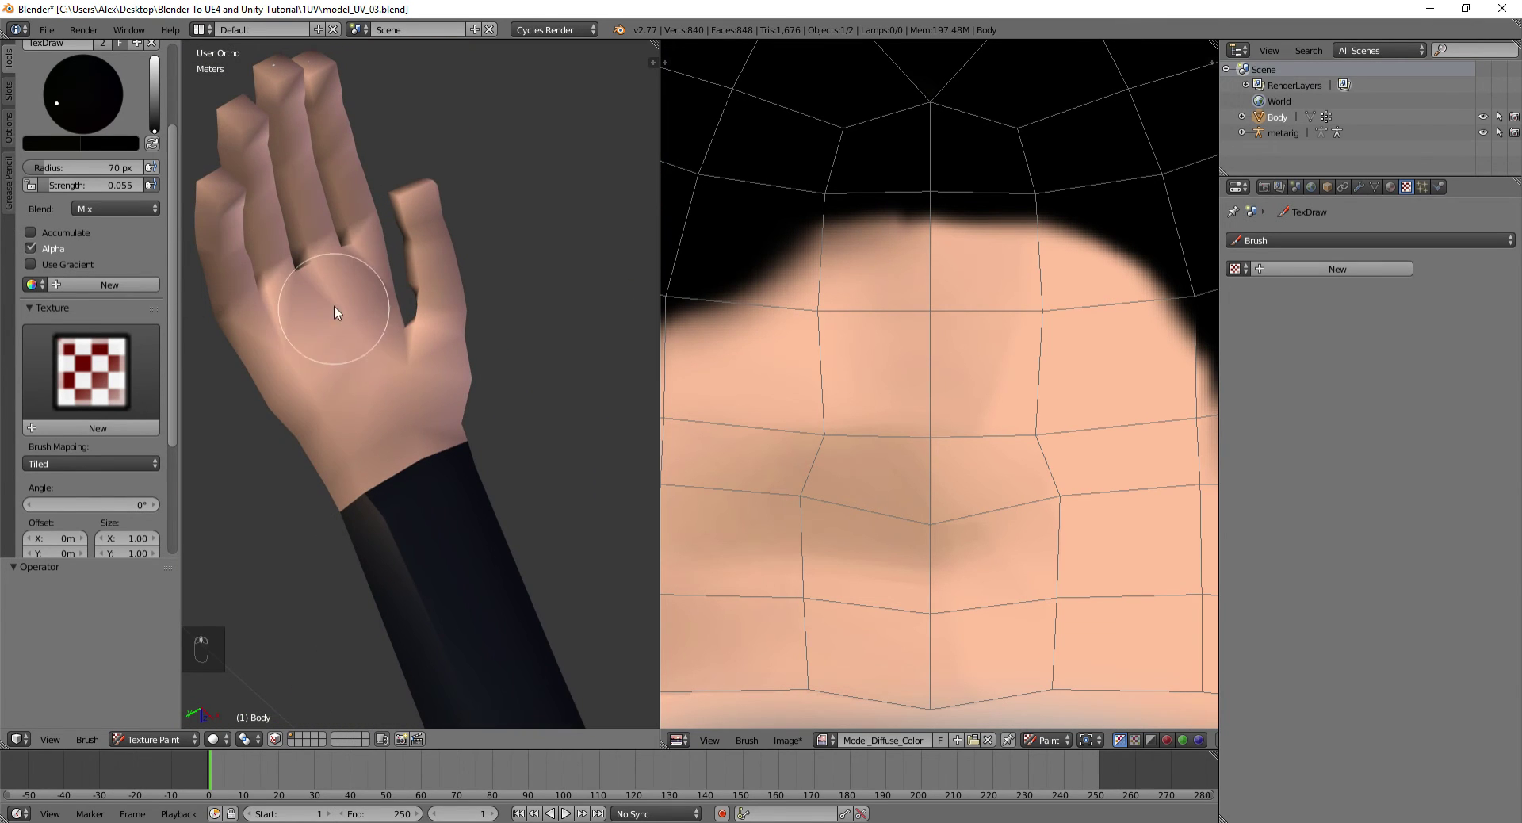
left_click_drag(389, 330, 363, 252)
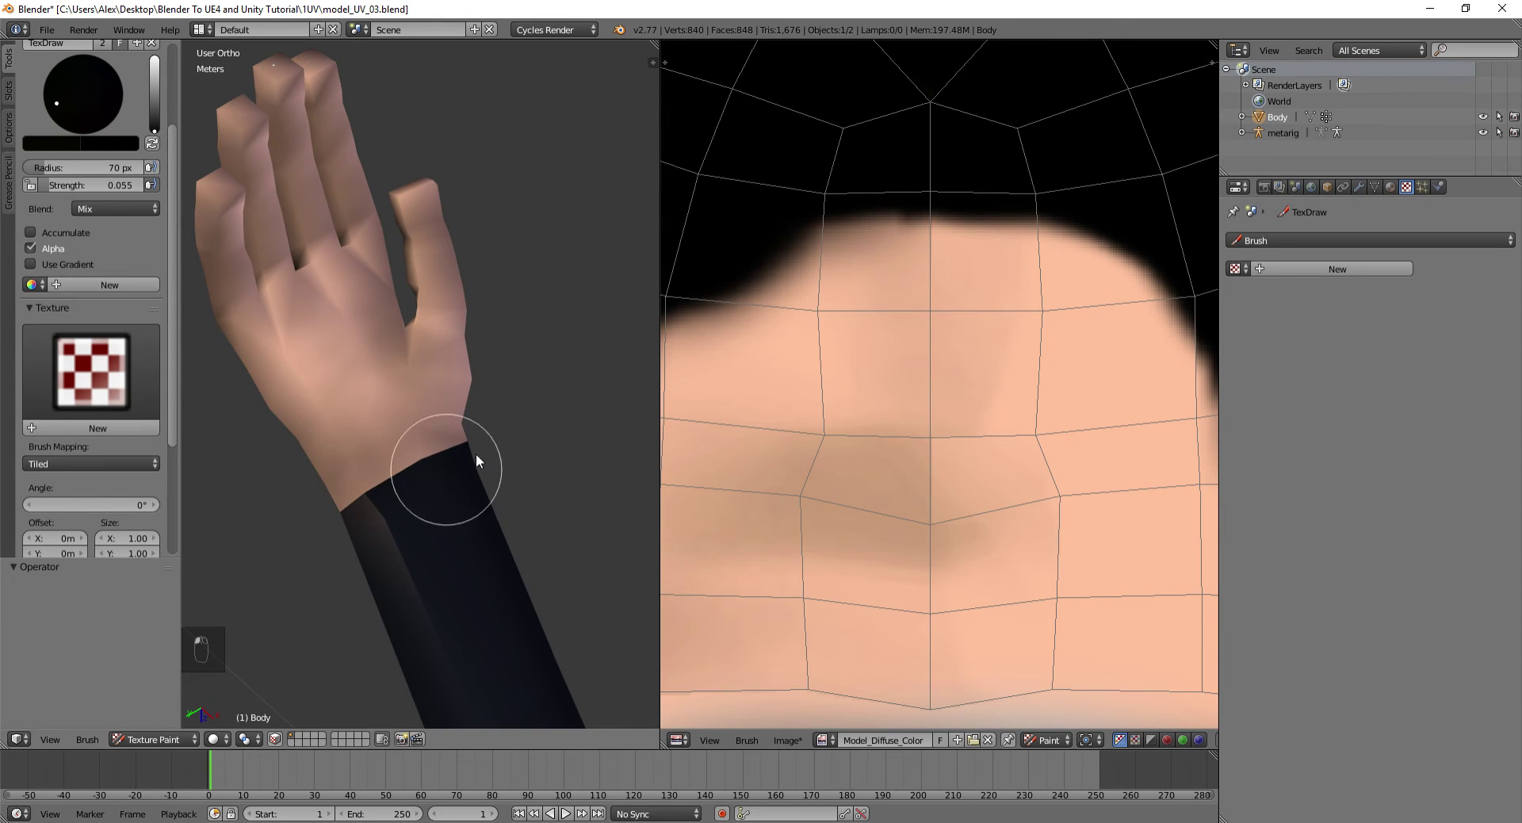
left_click_drag(409, 429, 504, 394)
left_click_drag(504, 394, 405, 419)
left_click_drag(503, 505, 88, 384)
left_click_drag(88, 384, 471, 568)
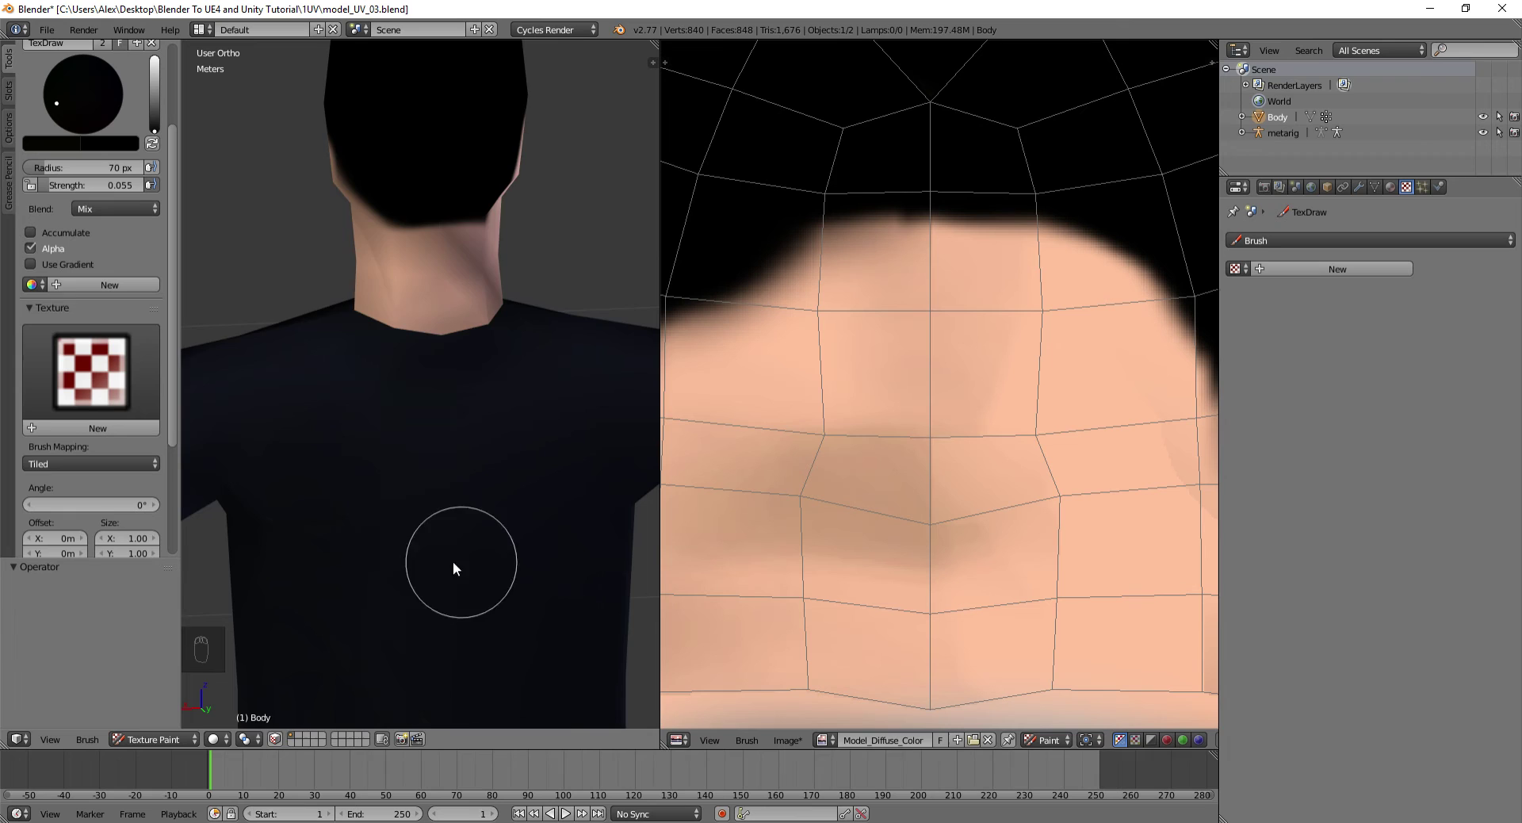
Orbit to the figure's back and bring the legs into view
left_click_drag(410, 490, 629, 420)
left_click_drag(489, 344, 425, 347)
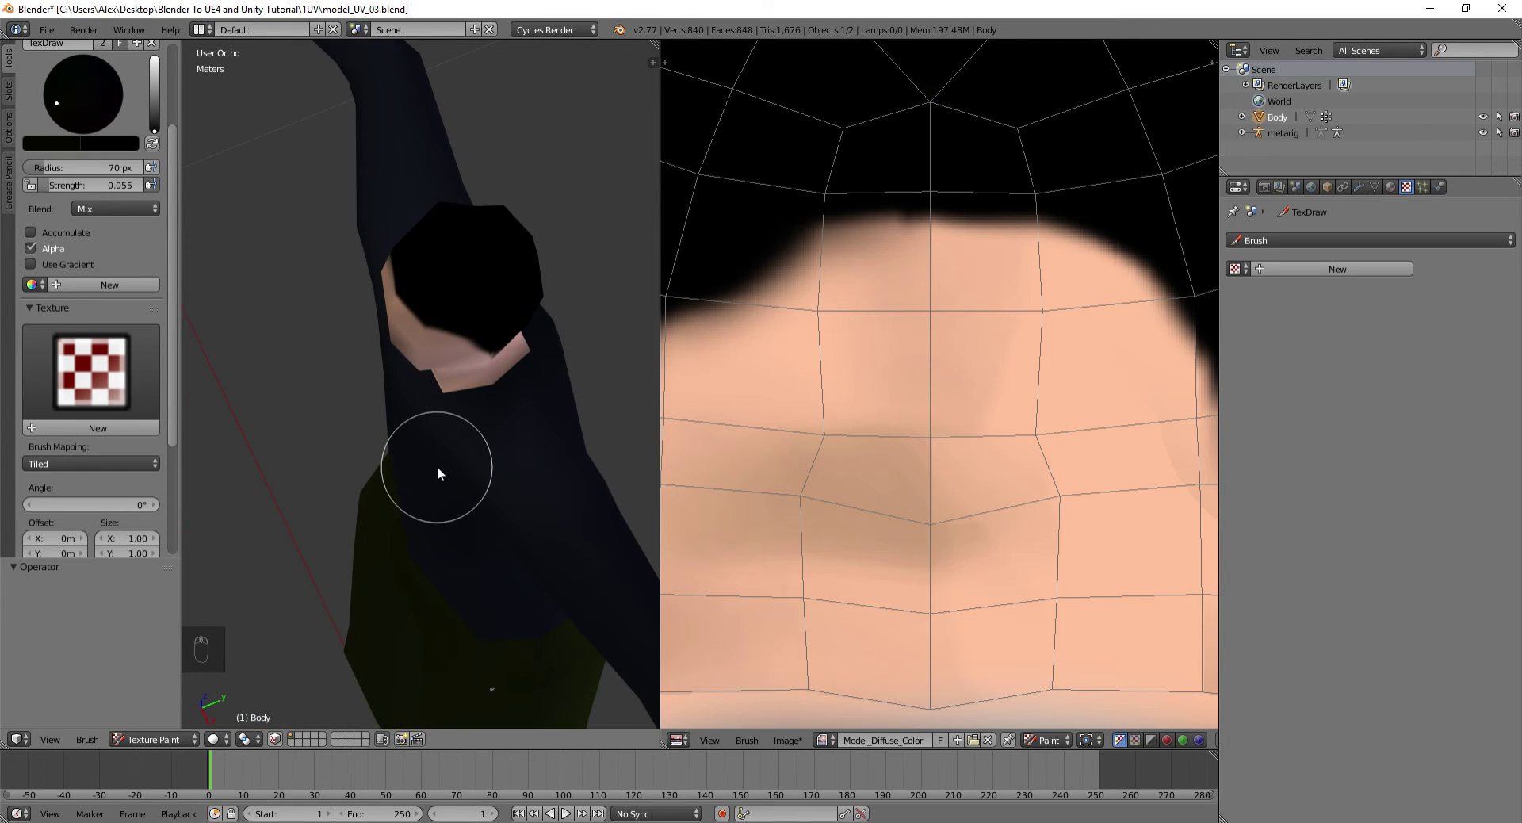
left_click_drag(462, 357, 431, 350)
Paint low-strength dark shading down the green pant legs
left_click(461, 327)
left_click_drag(487, 364, 402, 378)
left_click_drag(402, 377, 291, 473)
left_click_drag(332, 338, 307, 421)
left_click_drag(307, 421, 263, 575)
Shade the grey shoes and where they meet the trouser hems
left_click_drag(338, 528, 327, 305)
left_click_drag(429, 413, 466, 262)
left_click_drag(502, 396, 314, 467)
left_click_drag(365, 499, 457, 454)
left_click_drag(537, 401, 531, 526)
left_click_drag(382, 511, 386, 553)
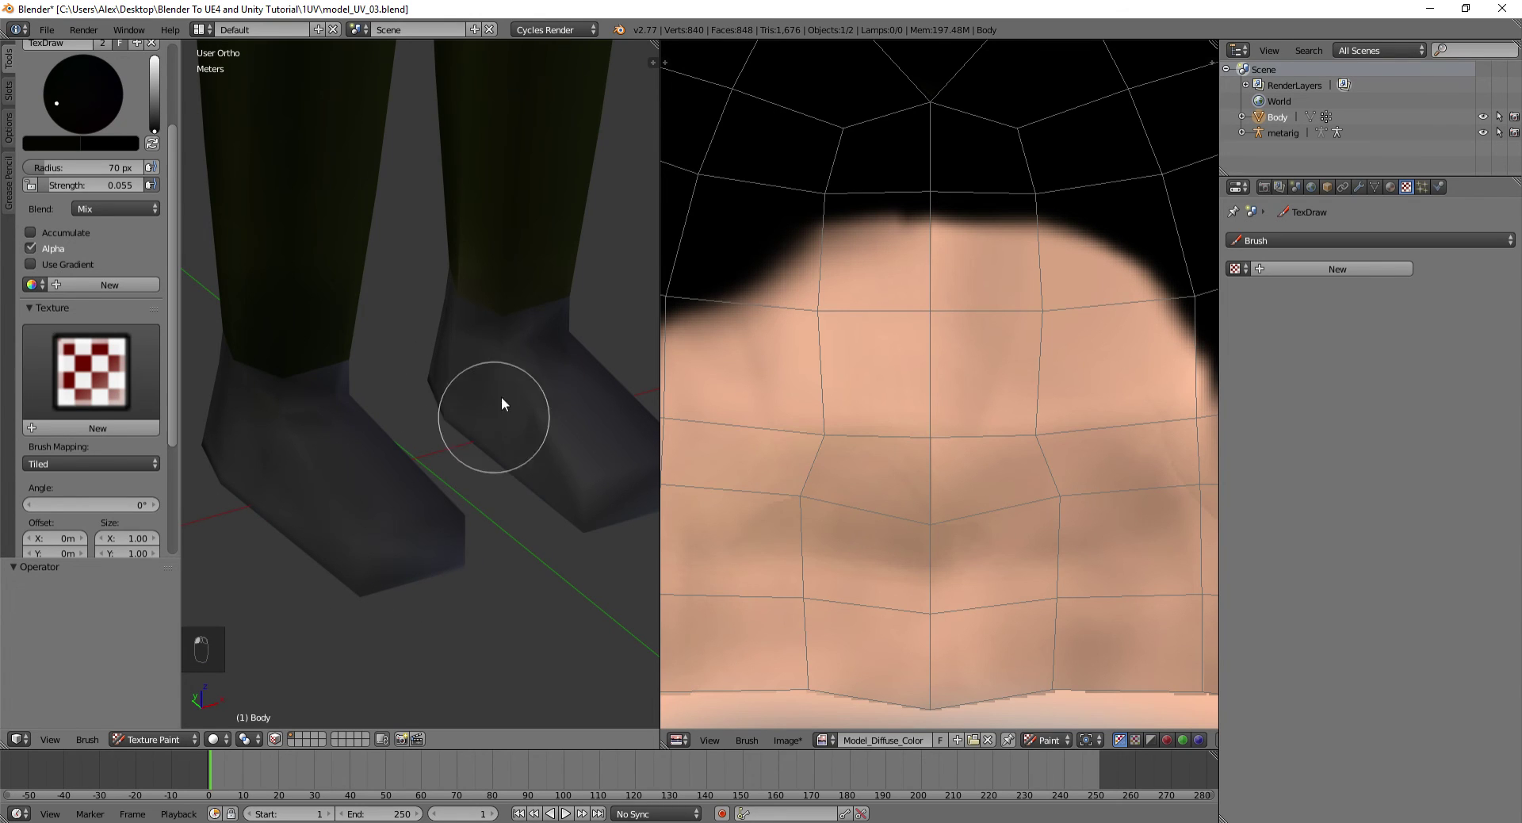
left_click_drag(568, 546, 219, 120)
Switch the paint colour to white and lower the brush strength to about 0.012
key("ctrl+z")
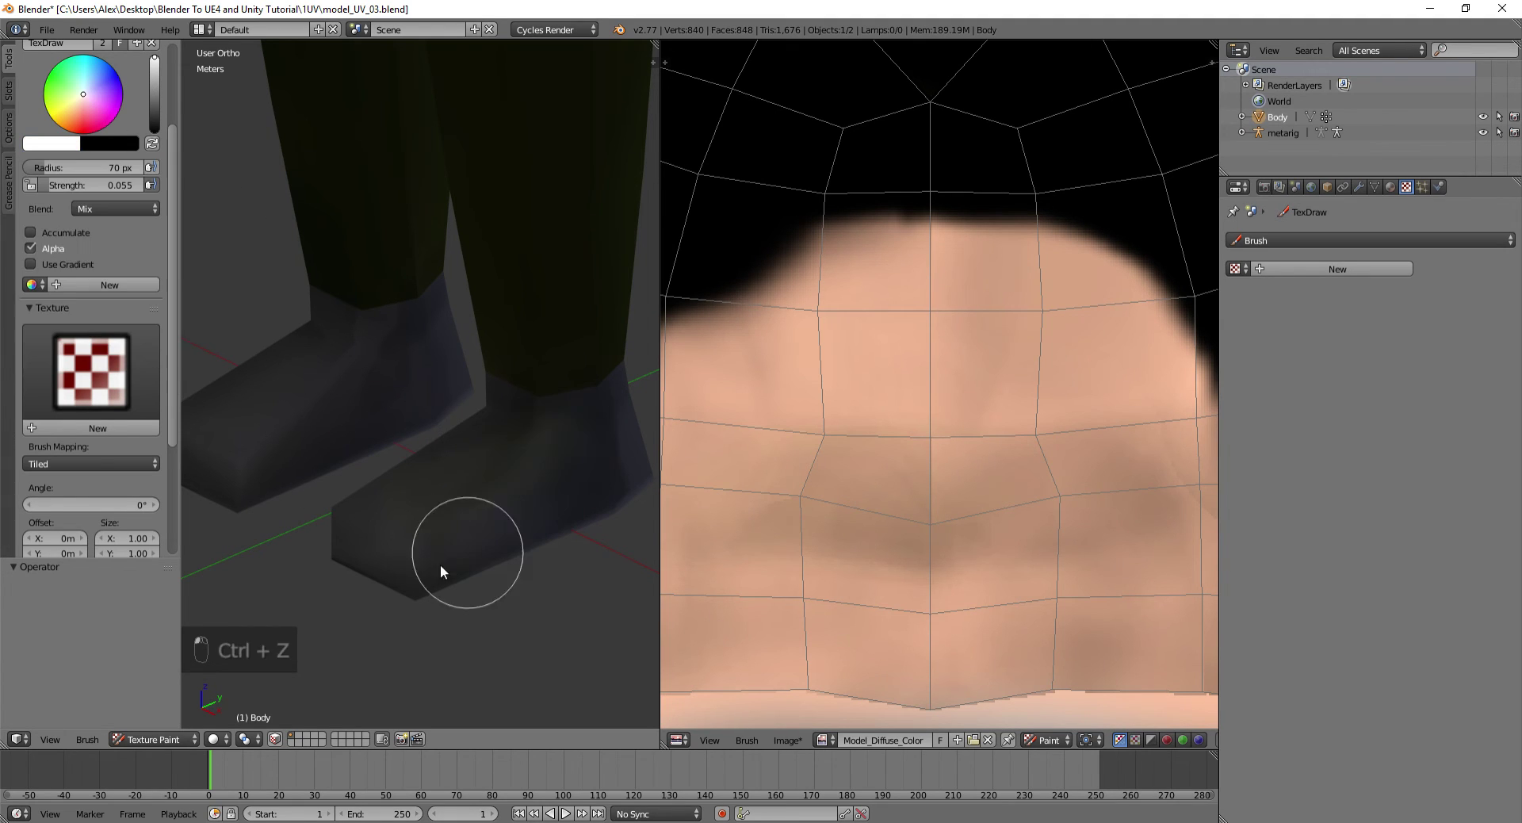
key("ctrl+z")
key("ctrl+z")
key("ctrl+z")
left_click_drag(417, 503, 379, 412)
key("ctrl+z")
key("ctrl+z")
key("shift+f")
middle_click(378, 412)
key("shift+f")
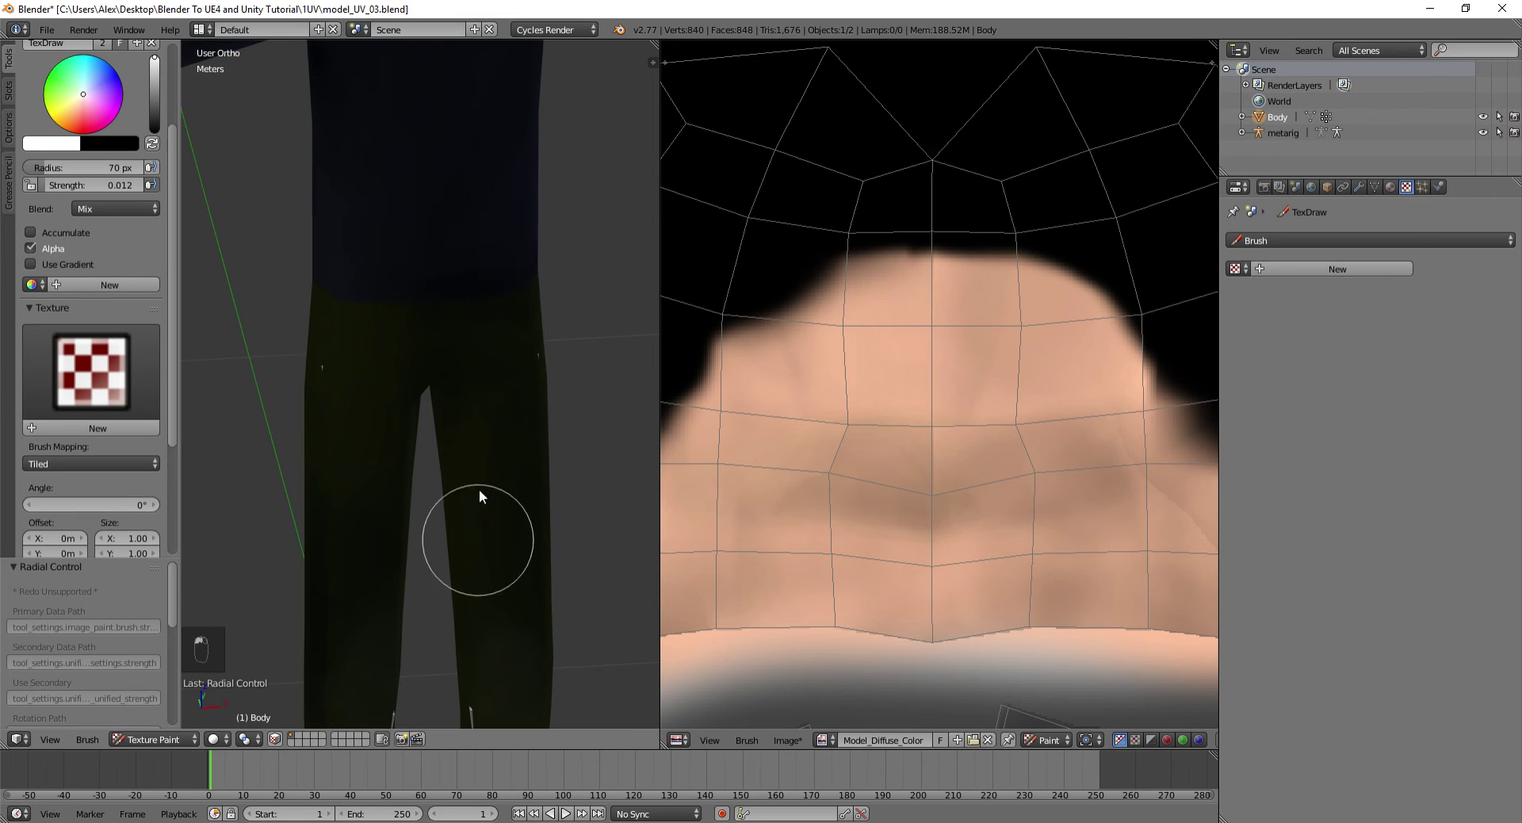
Brush faint white highlights on the pants and shirt, then view the whole model from the front
left_click_drag(310, 297, 484, 331)
left_click_drag(466, 411, 545, 358)
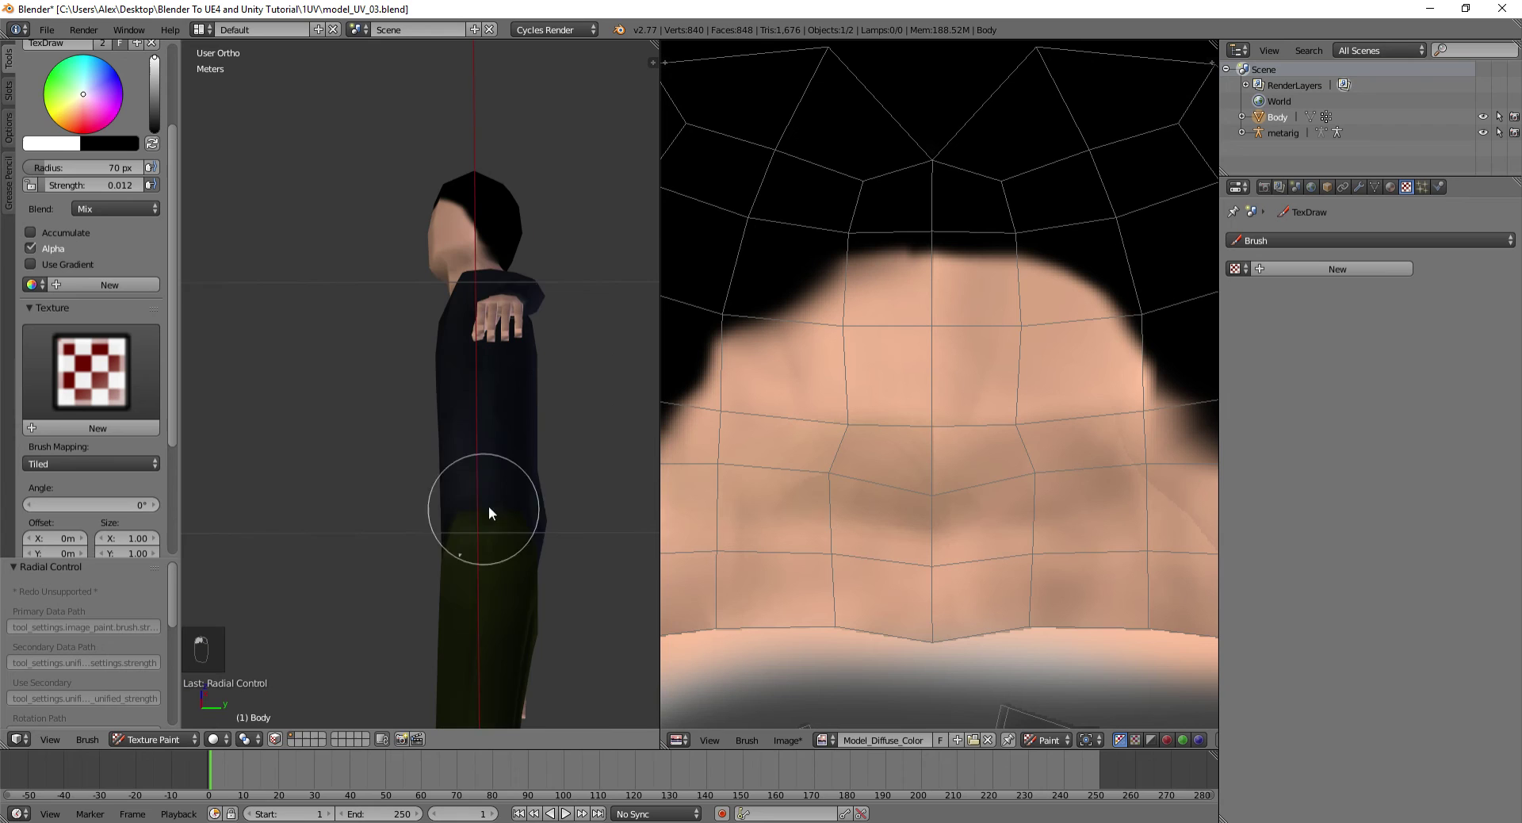
key("ctrl+z")
left_click_drag(421, 453, 443, 464)
middle_click(493, 486)
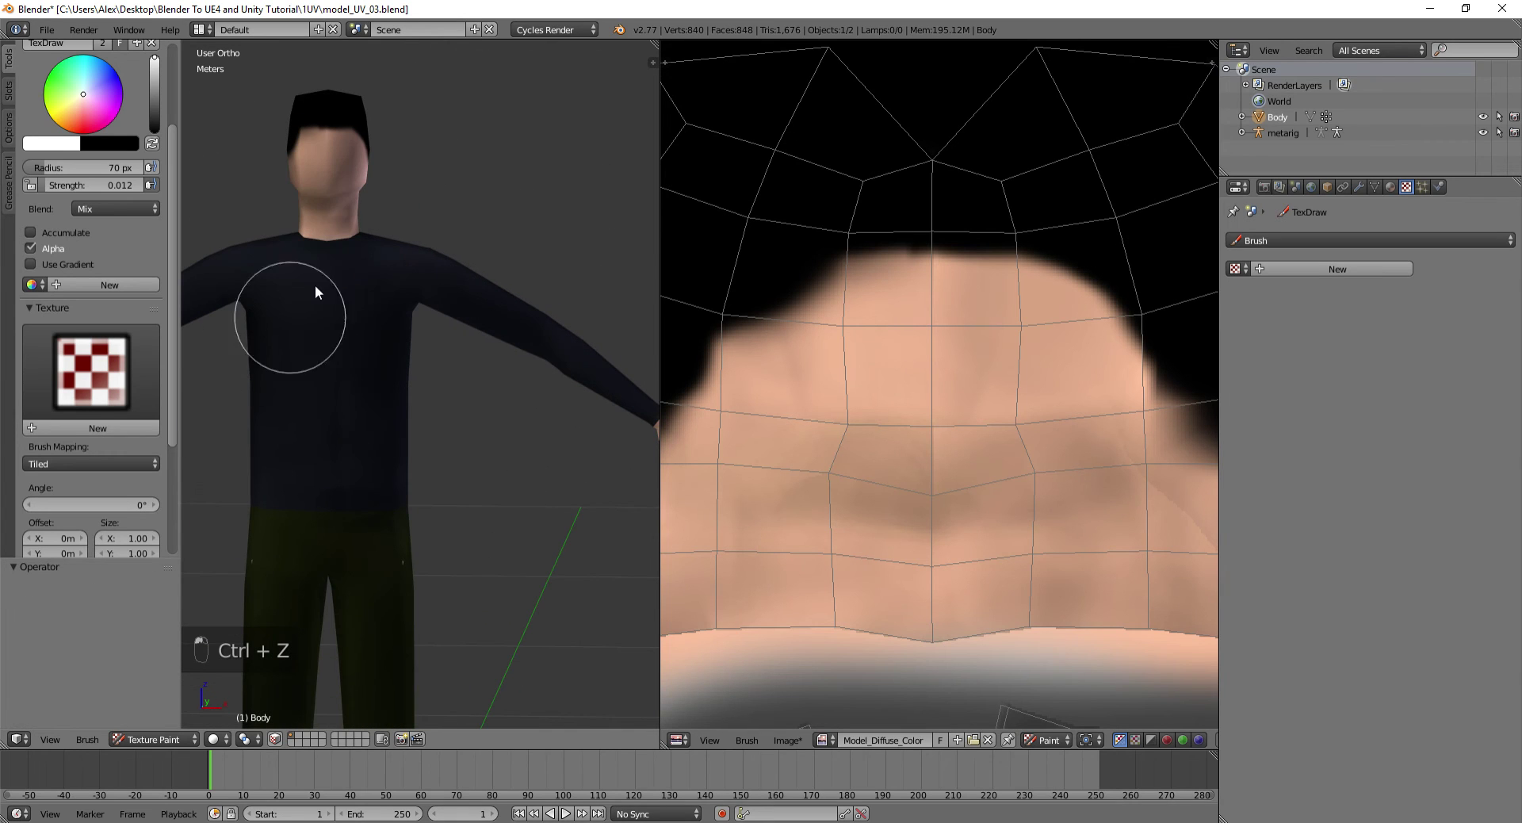
middle_click(287, 321)
left_click_drag(302, 296, 413, 470)
left_click_drag(413, 469, 970, 445)
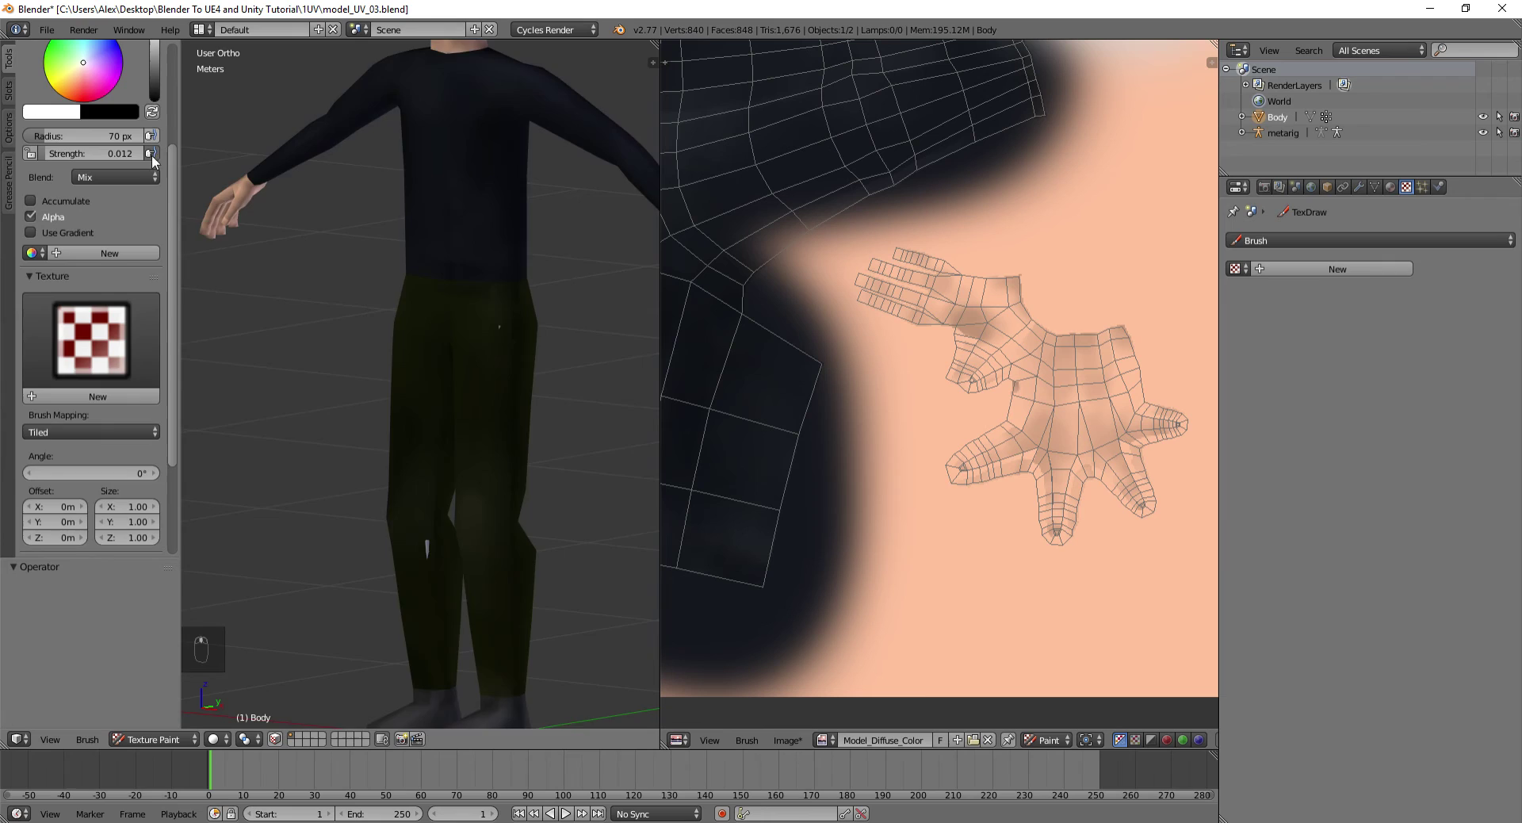
Choose the Smear brush and blend the colour edges along the pants
left_click_drag(110, 132, 194, 212)
left_click_drag(589, 520, 572, 494)
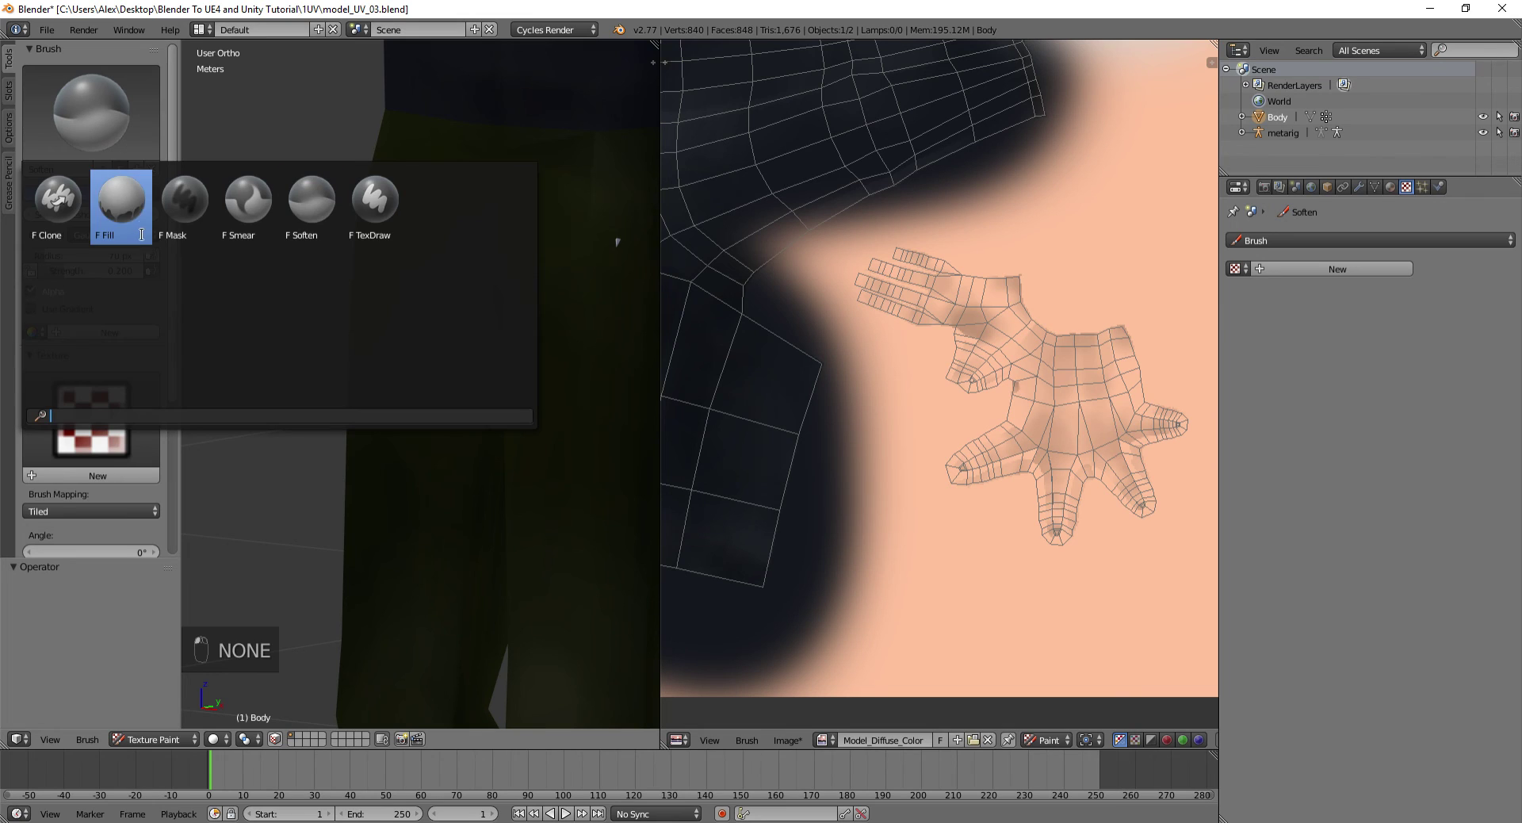
left_click_drag(483, 434, 461, 379)
left_click_drag(431, 393, 467, 508)
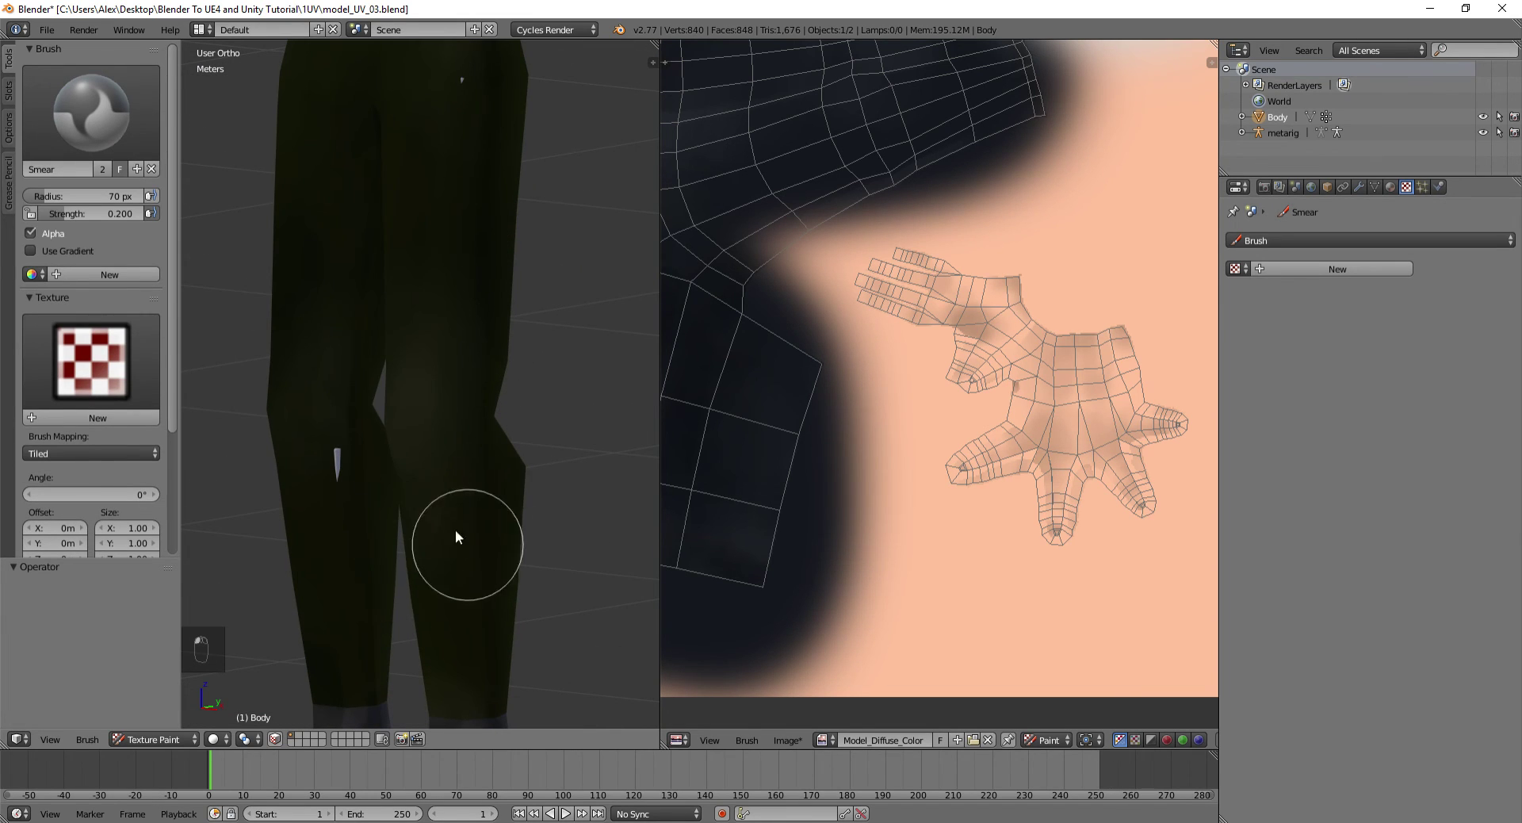
left_click_drag(407, 409, 409, 280)
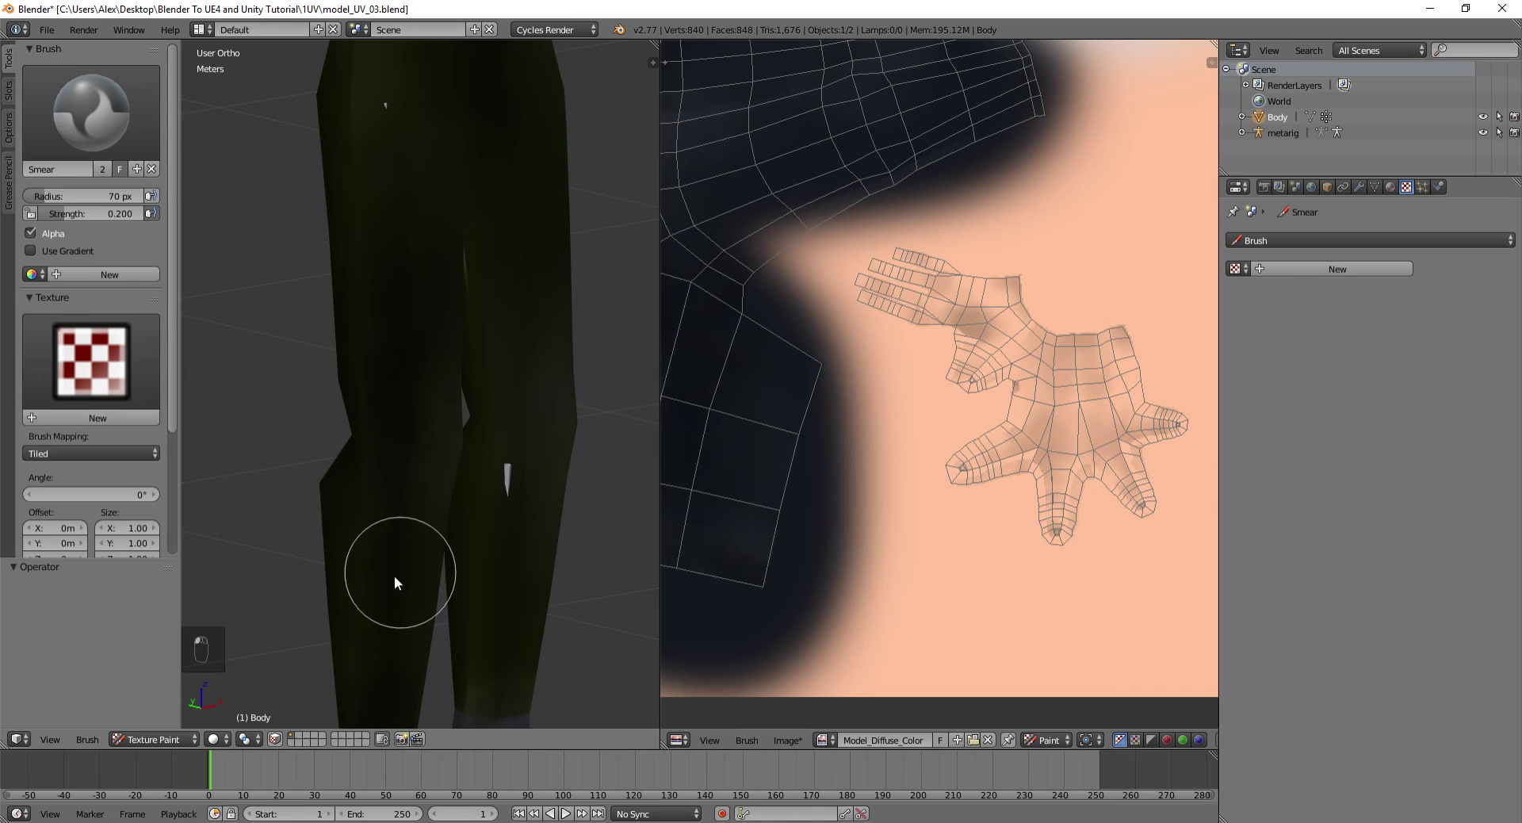
left_click_drag(460, 452, 286, 408)
left_click_drag(286, 409, 389, 316)
left_click_drag(388, 317, 569, 329)
Smear the colour edge along the shirt sleeve to soften it
left_click(511, 671)
left_click_drag(560, 290, 476, 462)
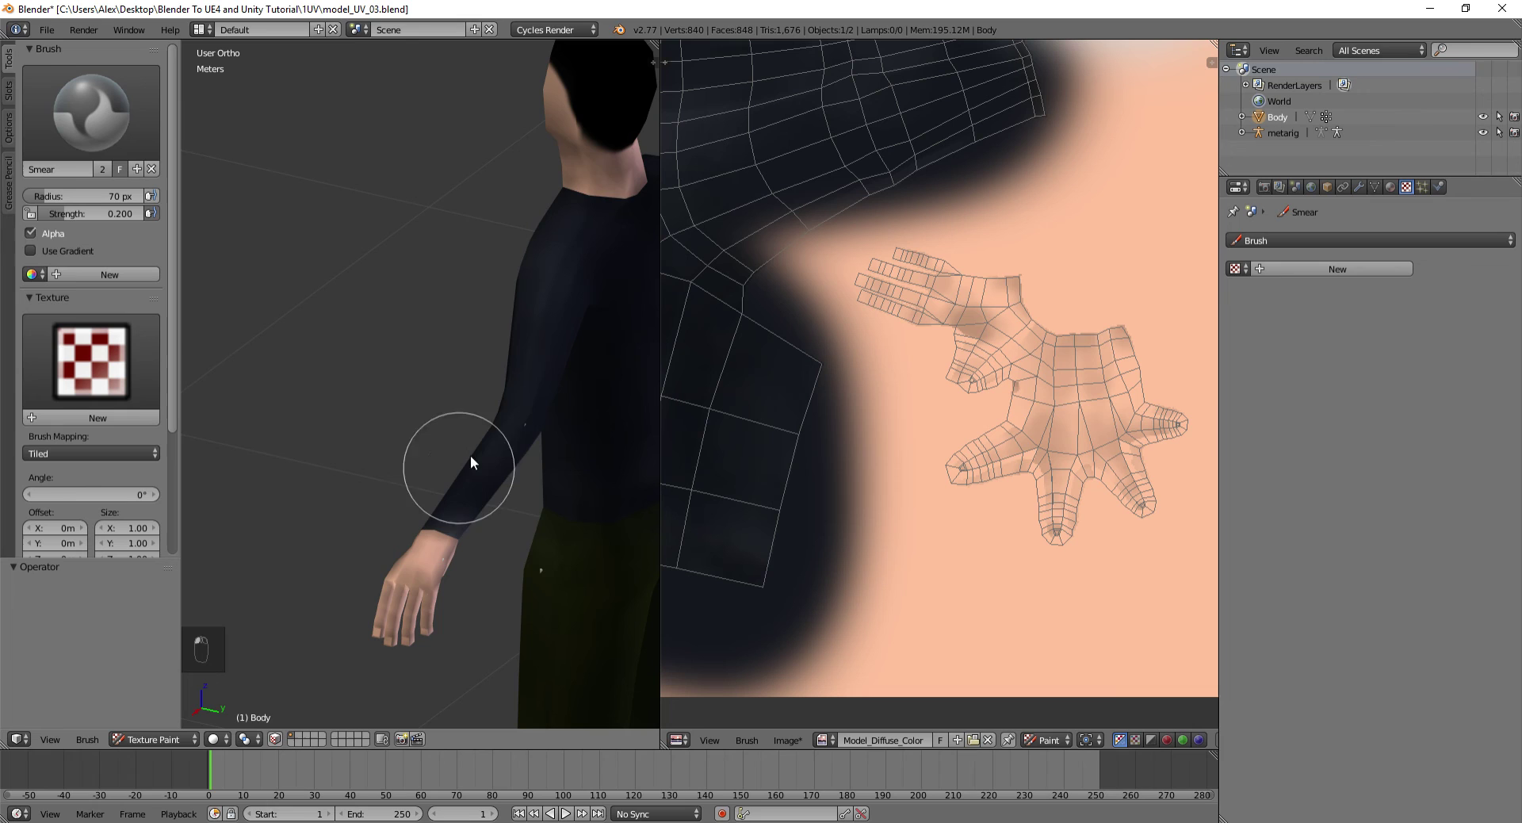
left_click_drag(549, 305, 276, 328)
left_click_drag(275, 328, 891, 279)
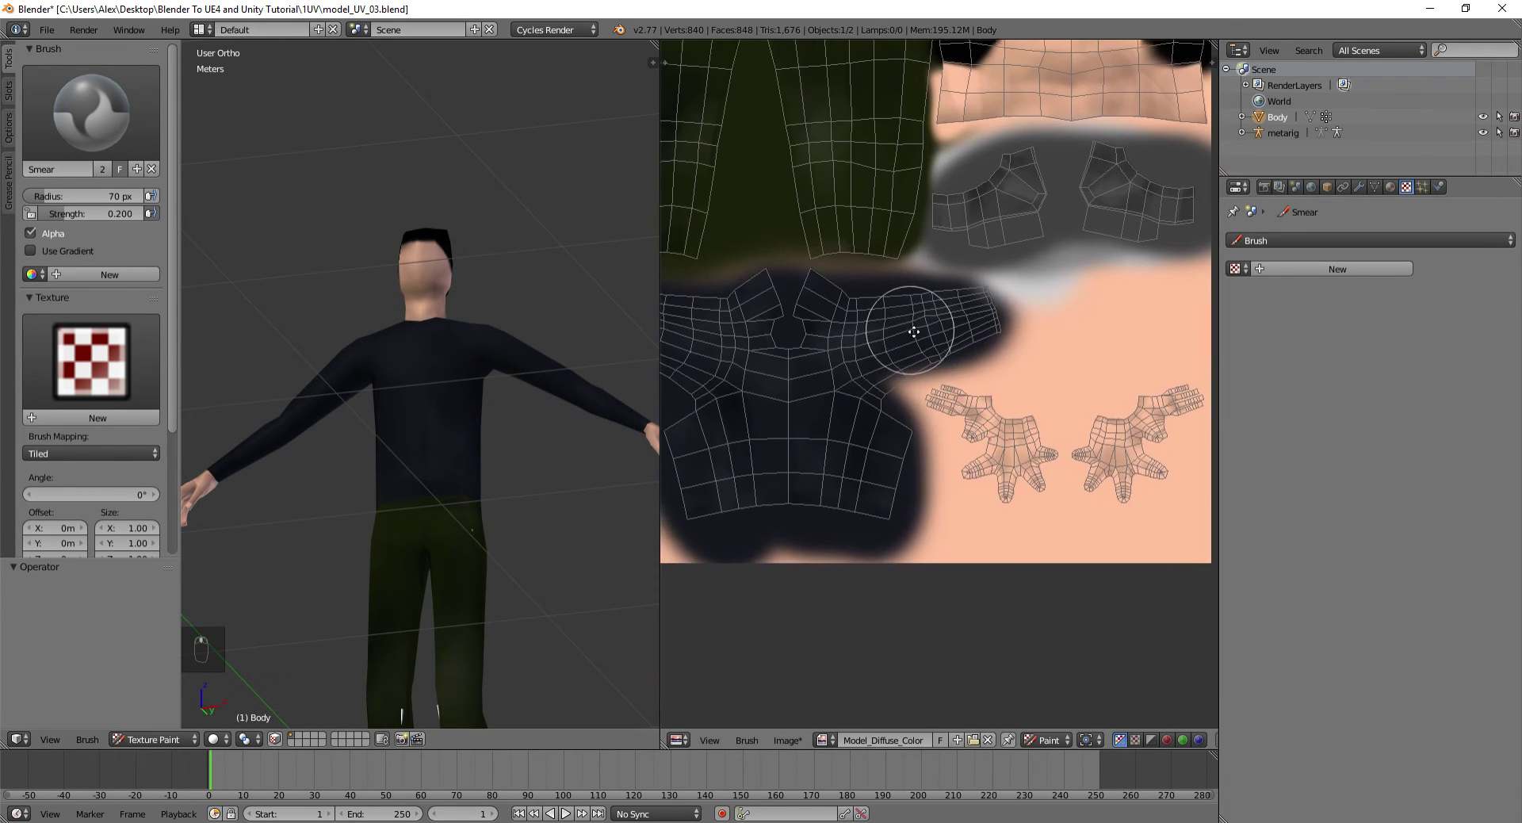
Return to the TexDraw brush with black at 1.0 strength and a 31 px radius
left_click_drag(108, 89, 112, 302)
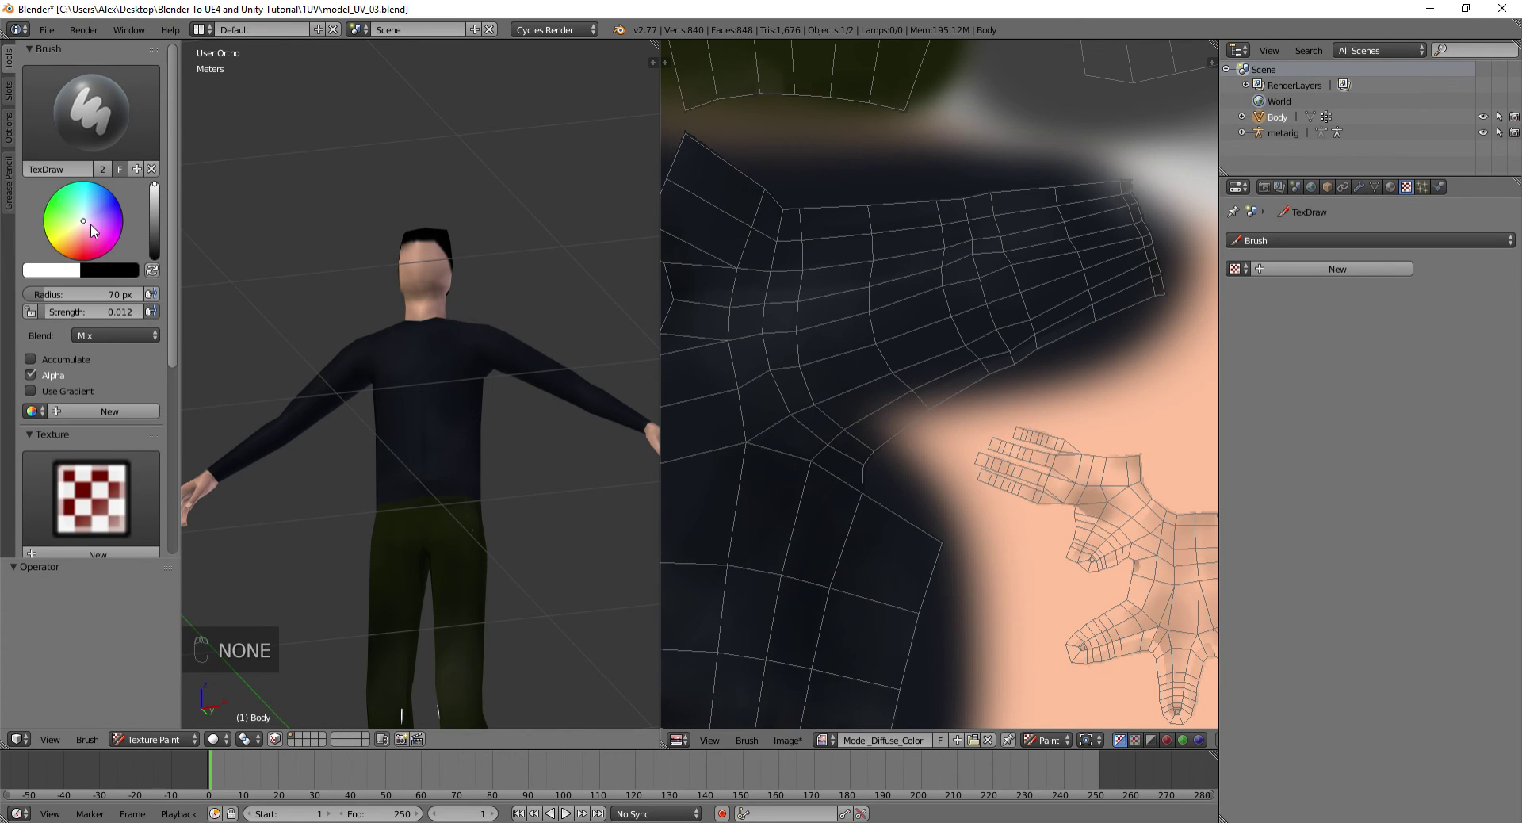
left_click_drag(65, 275, 868, 404)
key("f")
left_click_drag(883, 410, 972, 374)
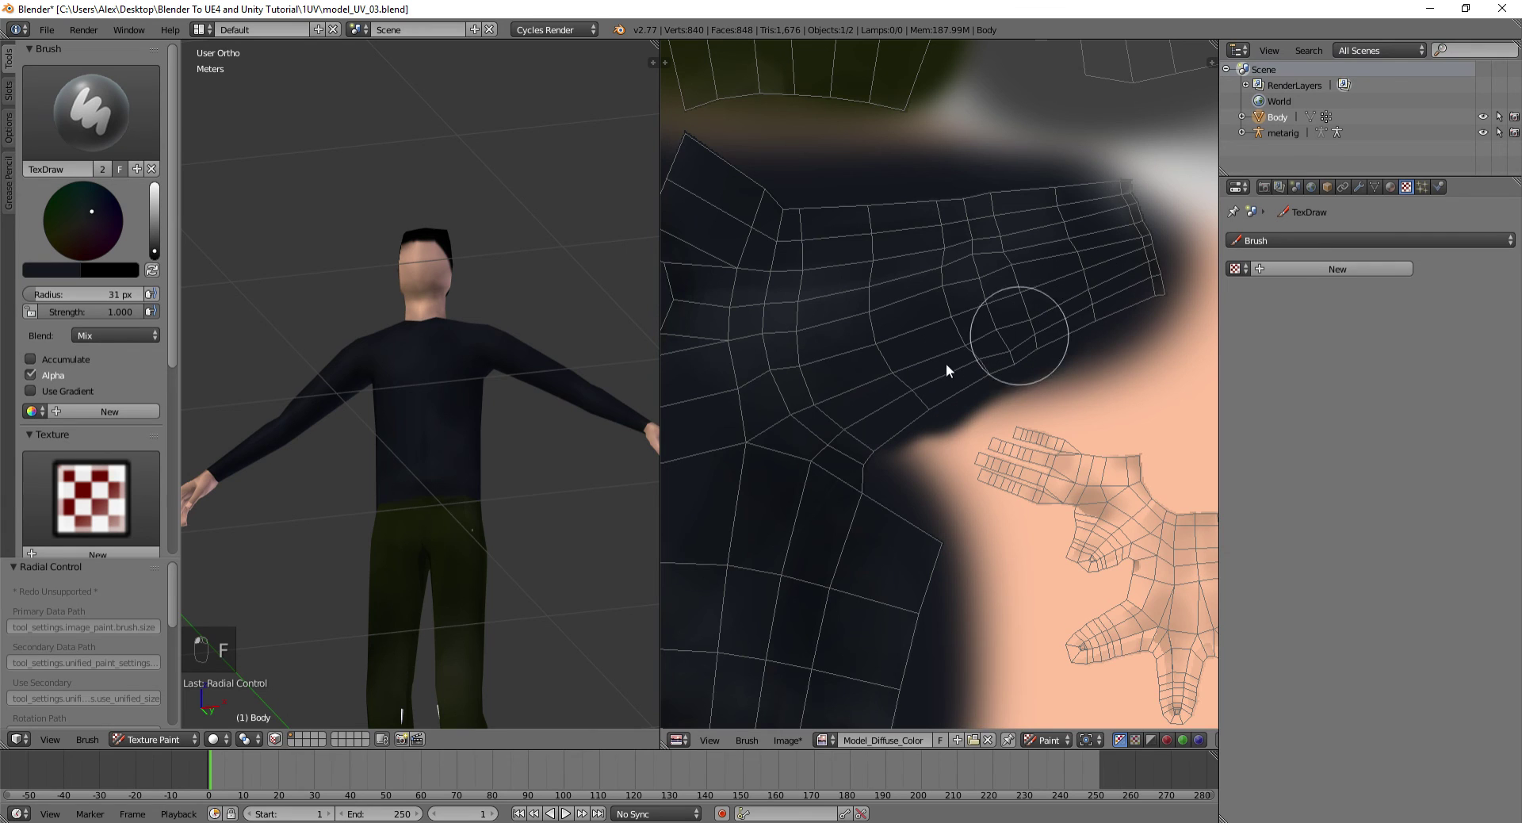
left_click_drag(241, 299, 497, 355)
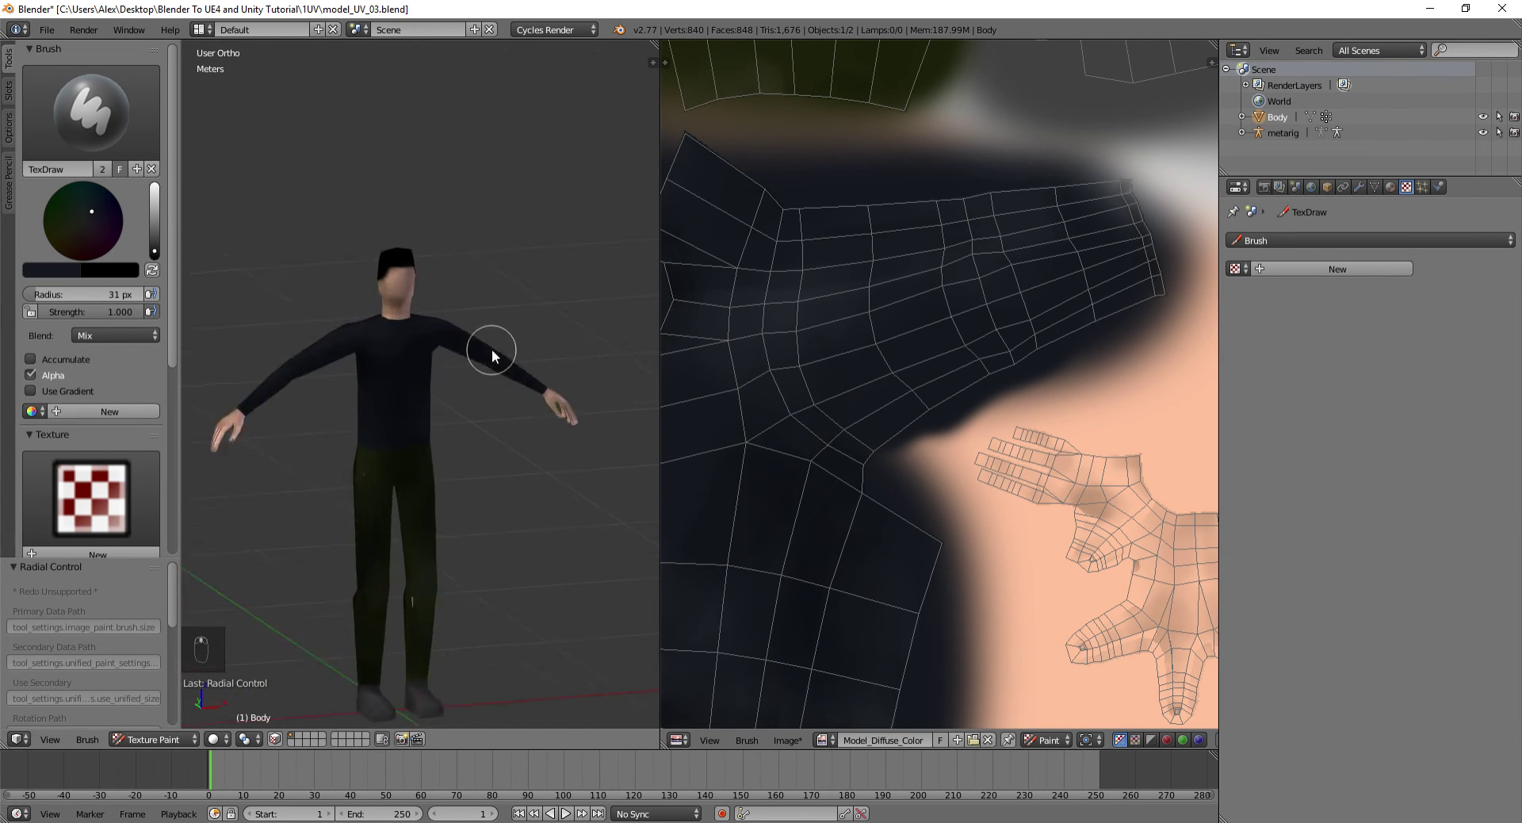
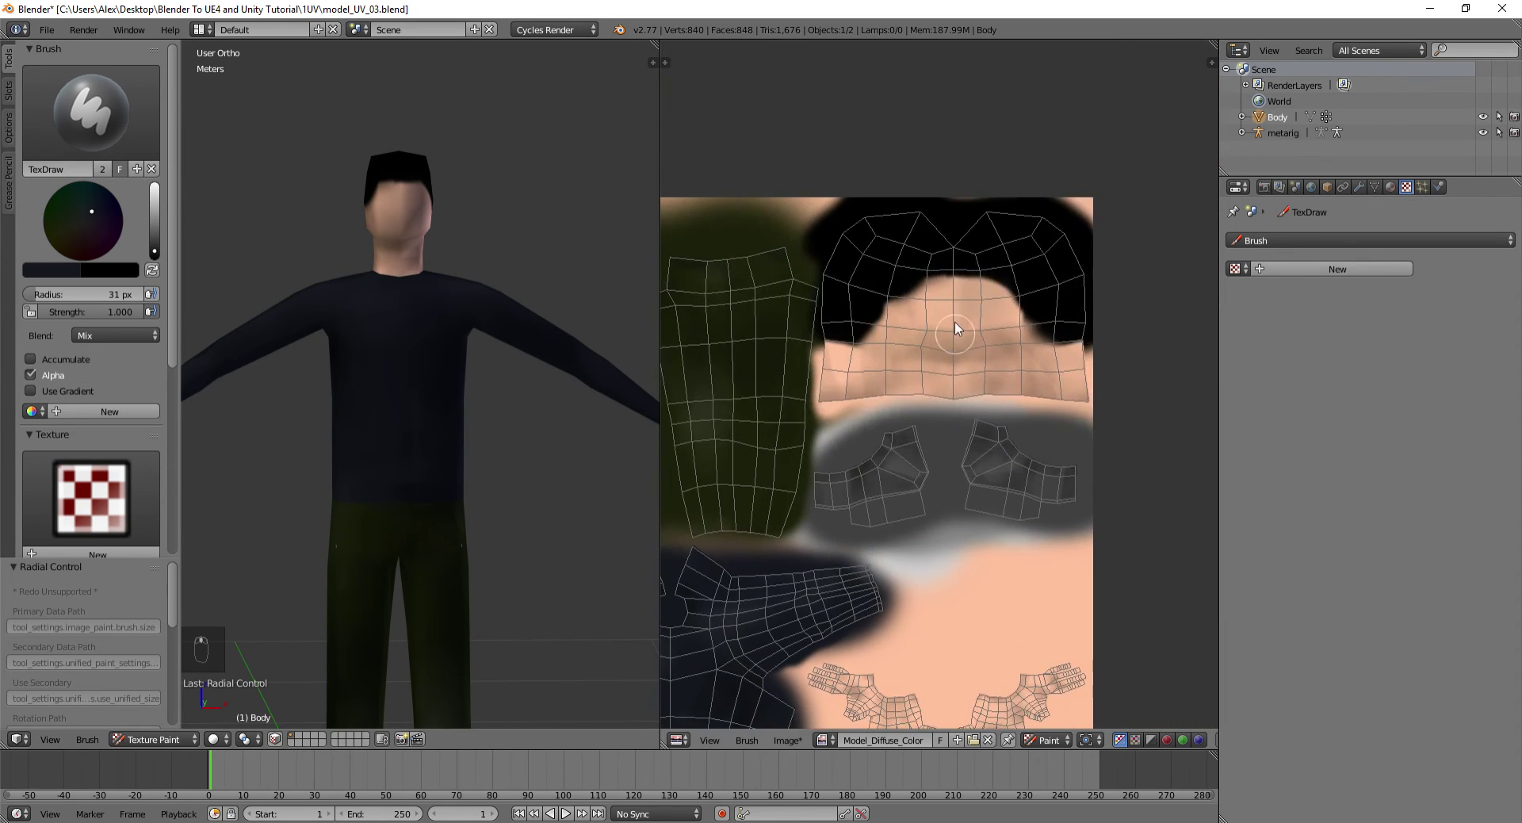
Zoom to the head and try shading strokes on the face, undoing the too-strong ones
left_click(121, 312)
key("f")
key("shift+f")
left_click_drag(948, 425, 415, 217)
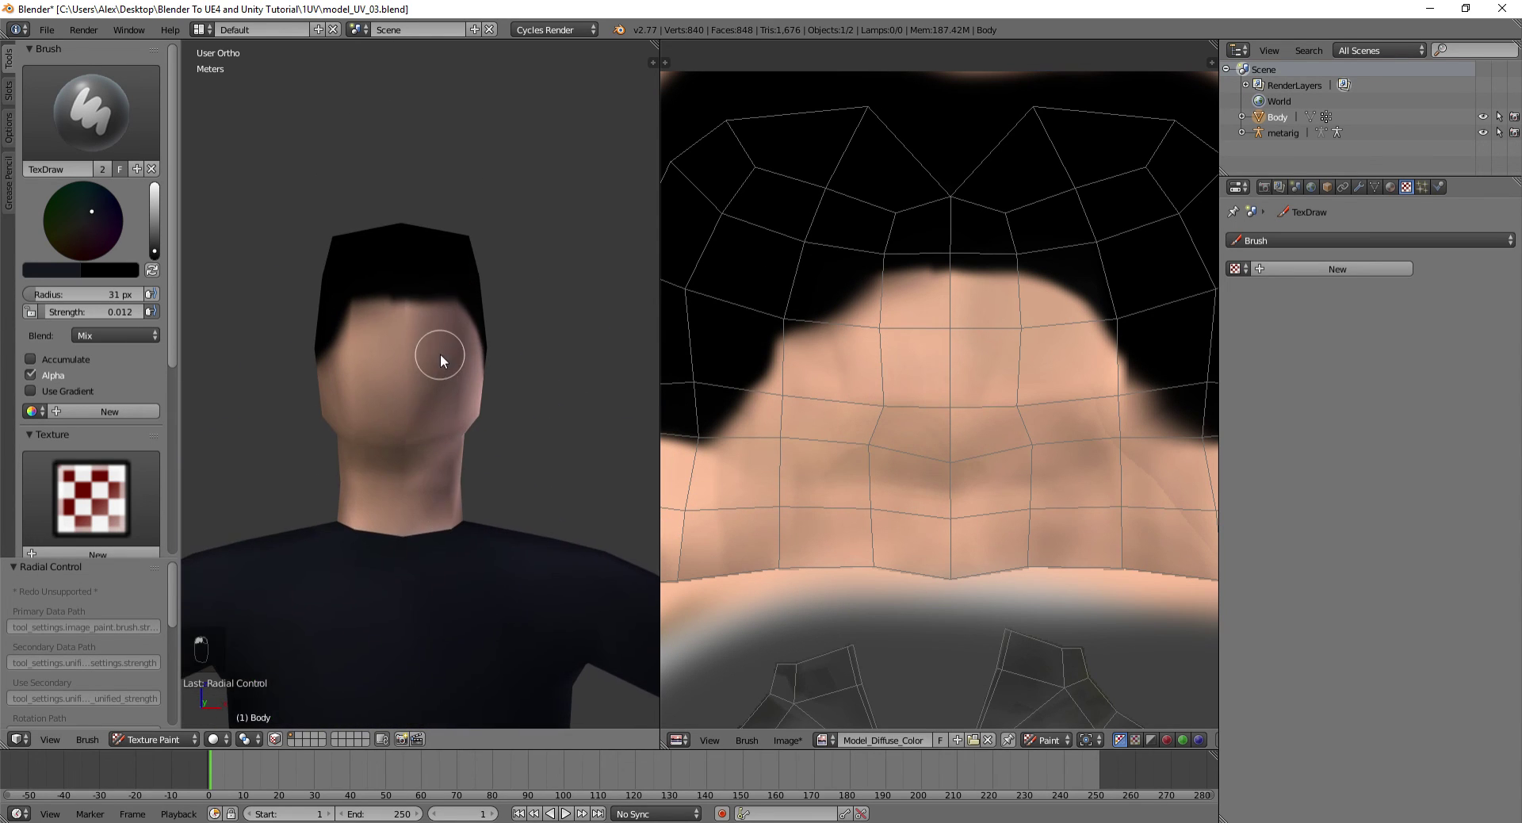
left_click_drag(405, 328, 517, 355)
key("ctrl+z")
key("ctrl+z")
key("f")
key("ctrl+z")
key("ctrl+z")
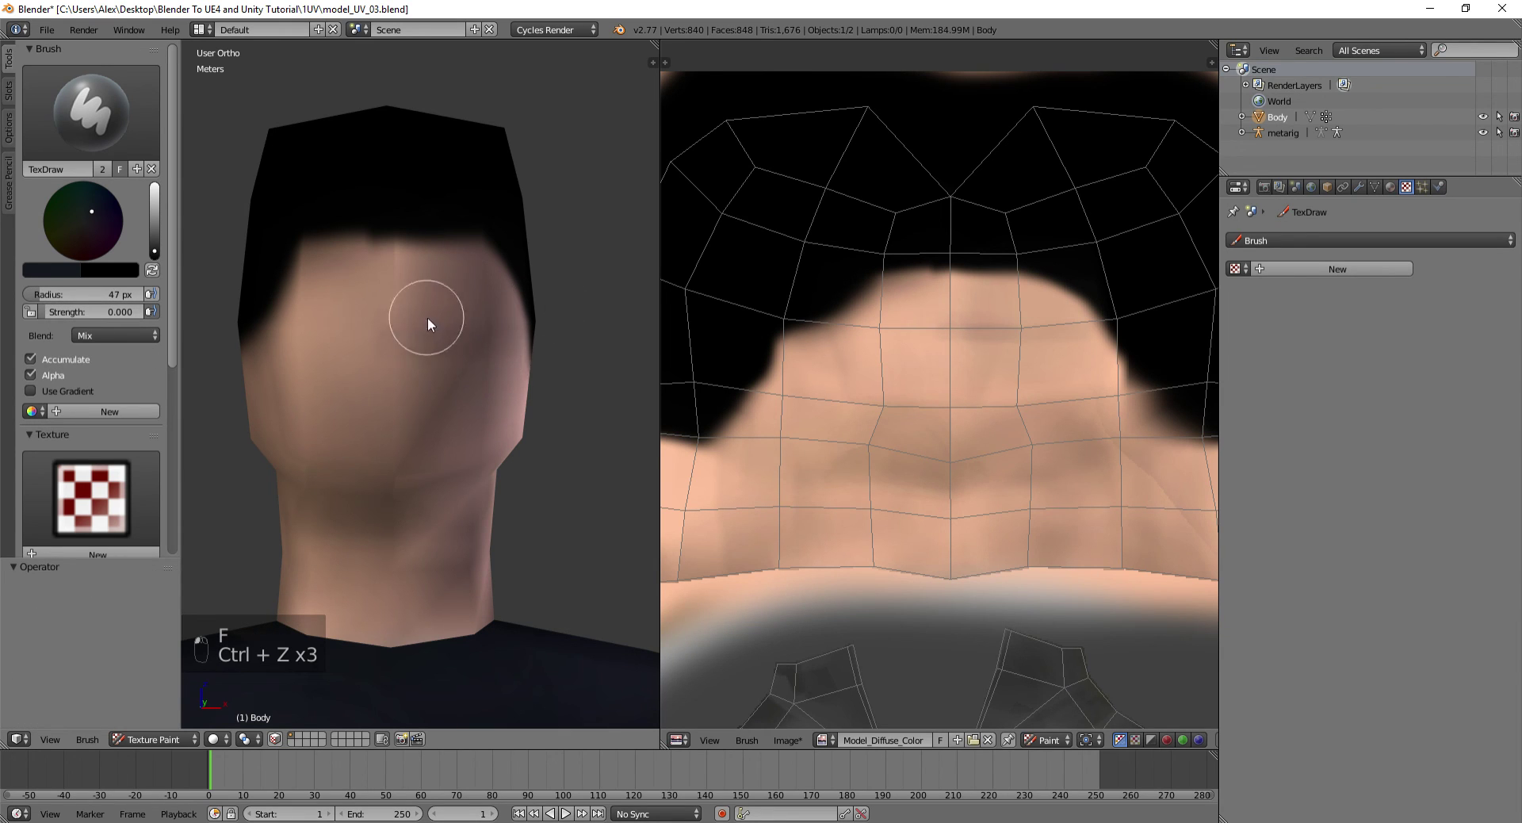
Undo remaining strokes and dial the brush down to a very faint strength around 0.27
key("ctrl+z")
key("ctrl+z")
key("ctrl+z")
key("f")
key("f")
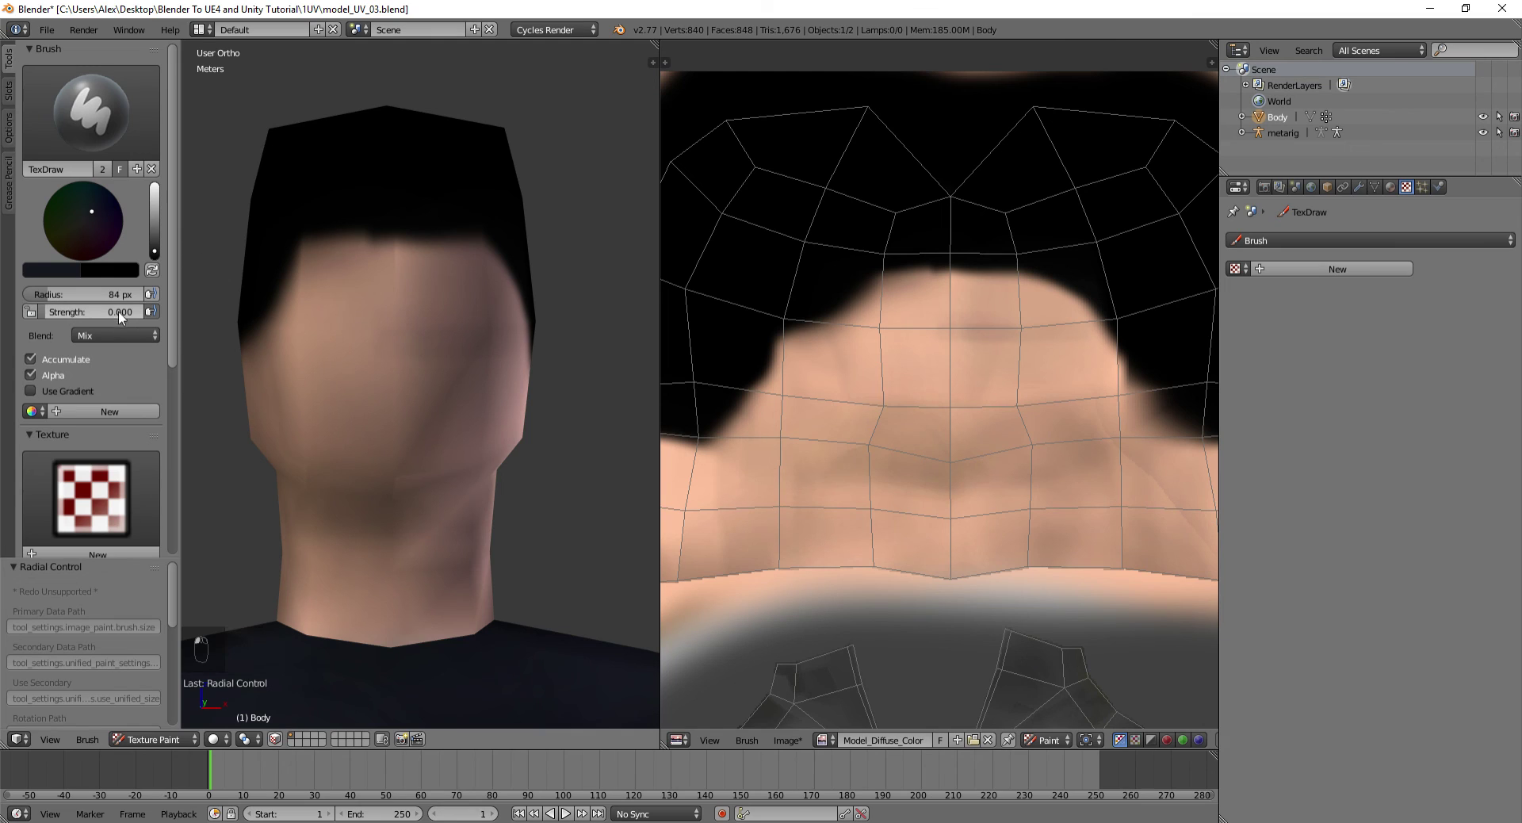
key("shift+f")
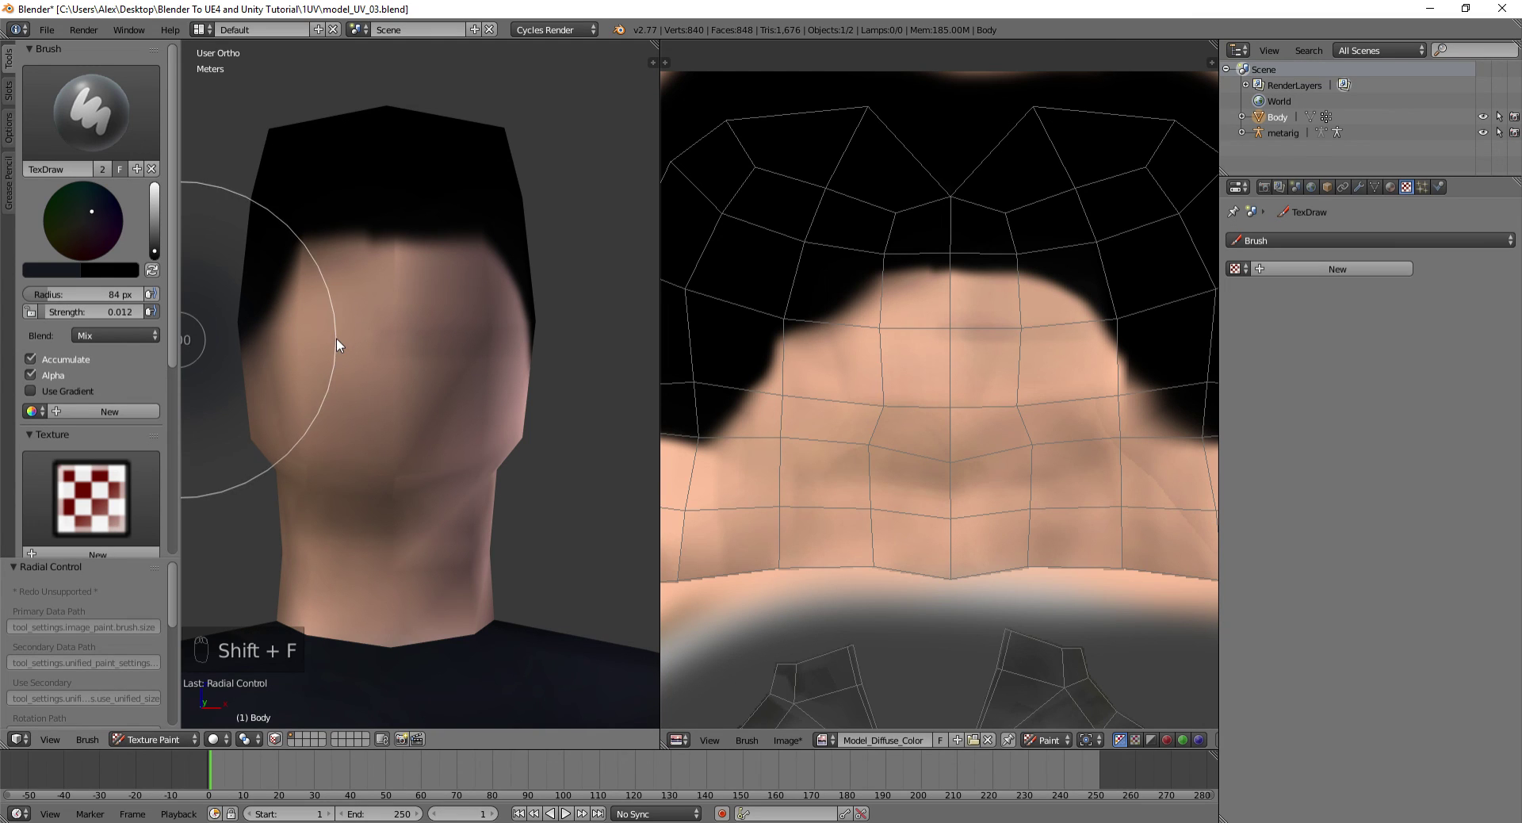
key("shift+f")
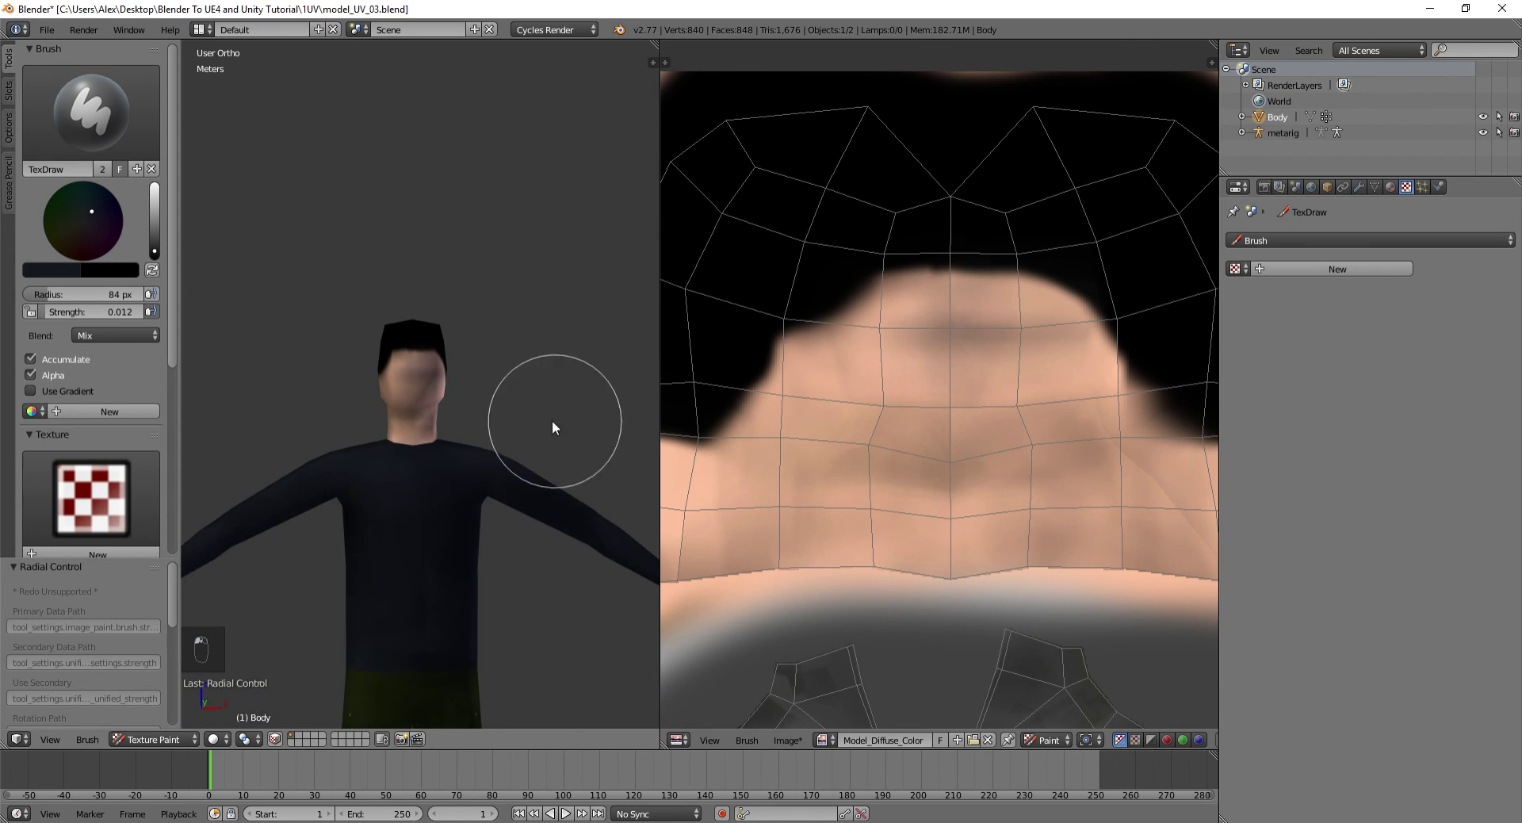
Pick a skin tone and lay soft shading over the face, then view the full figure
left_click(164, 217)
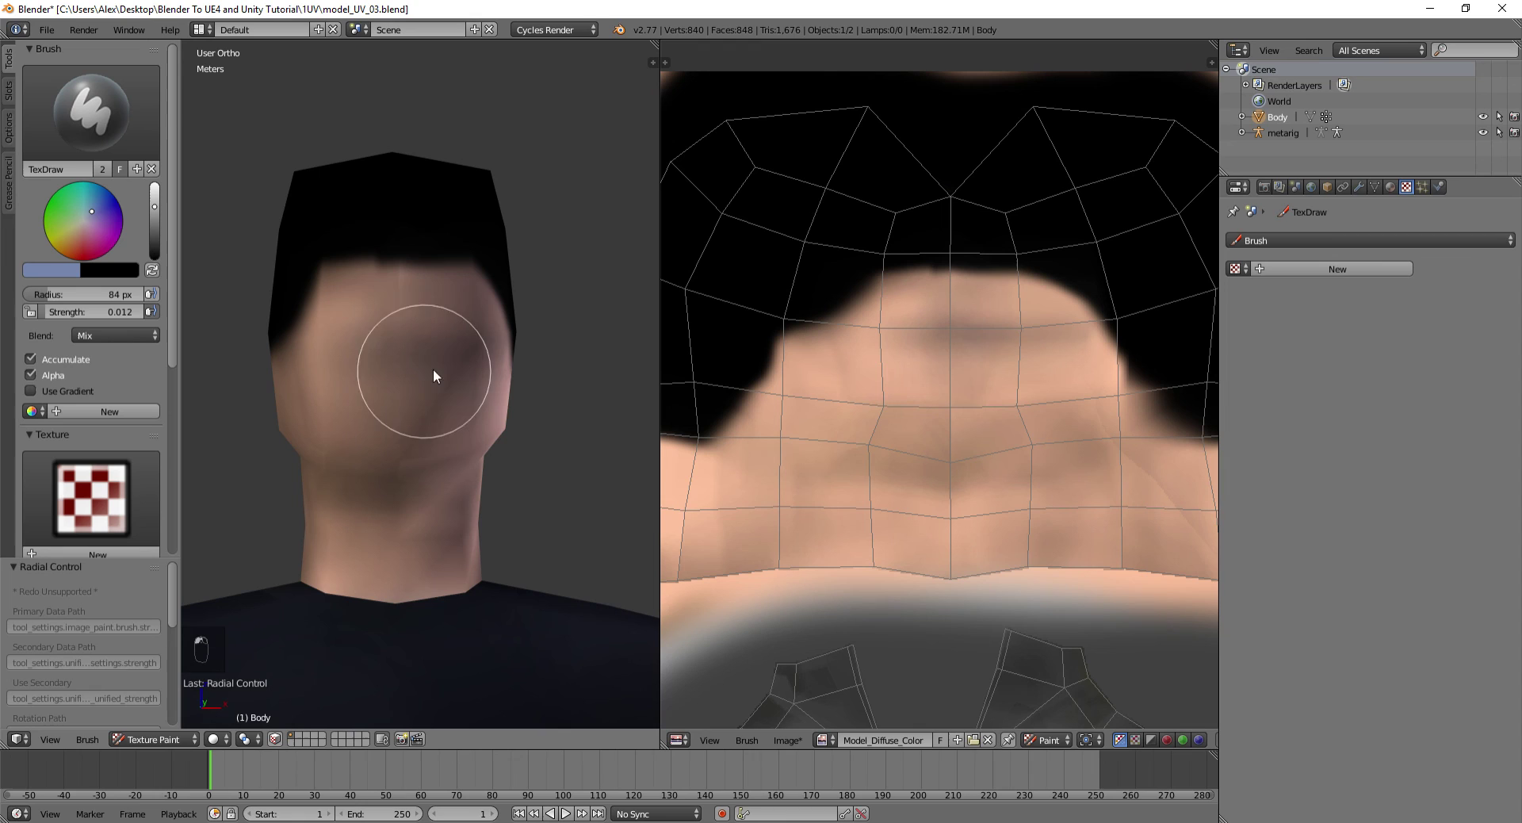
key("ctrl+z")
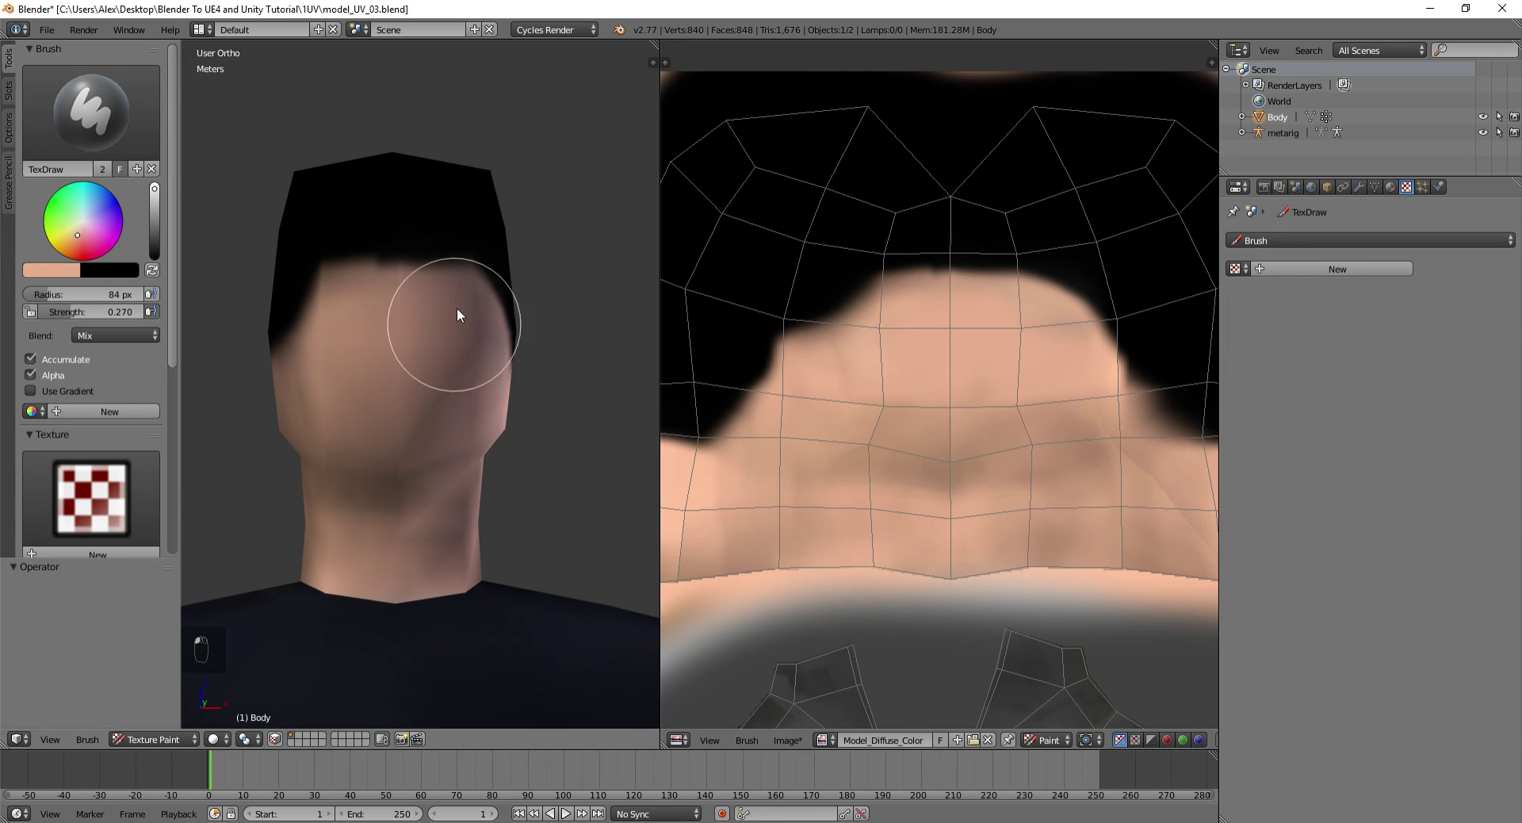
left_click_drag(502, 427, 461, 478)
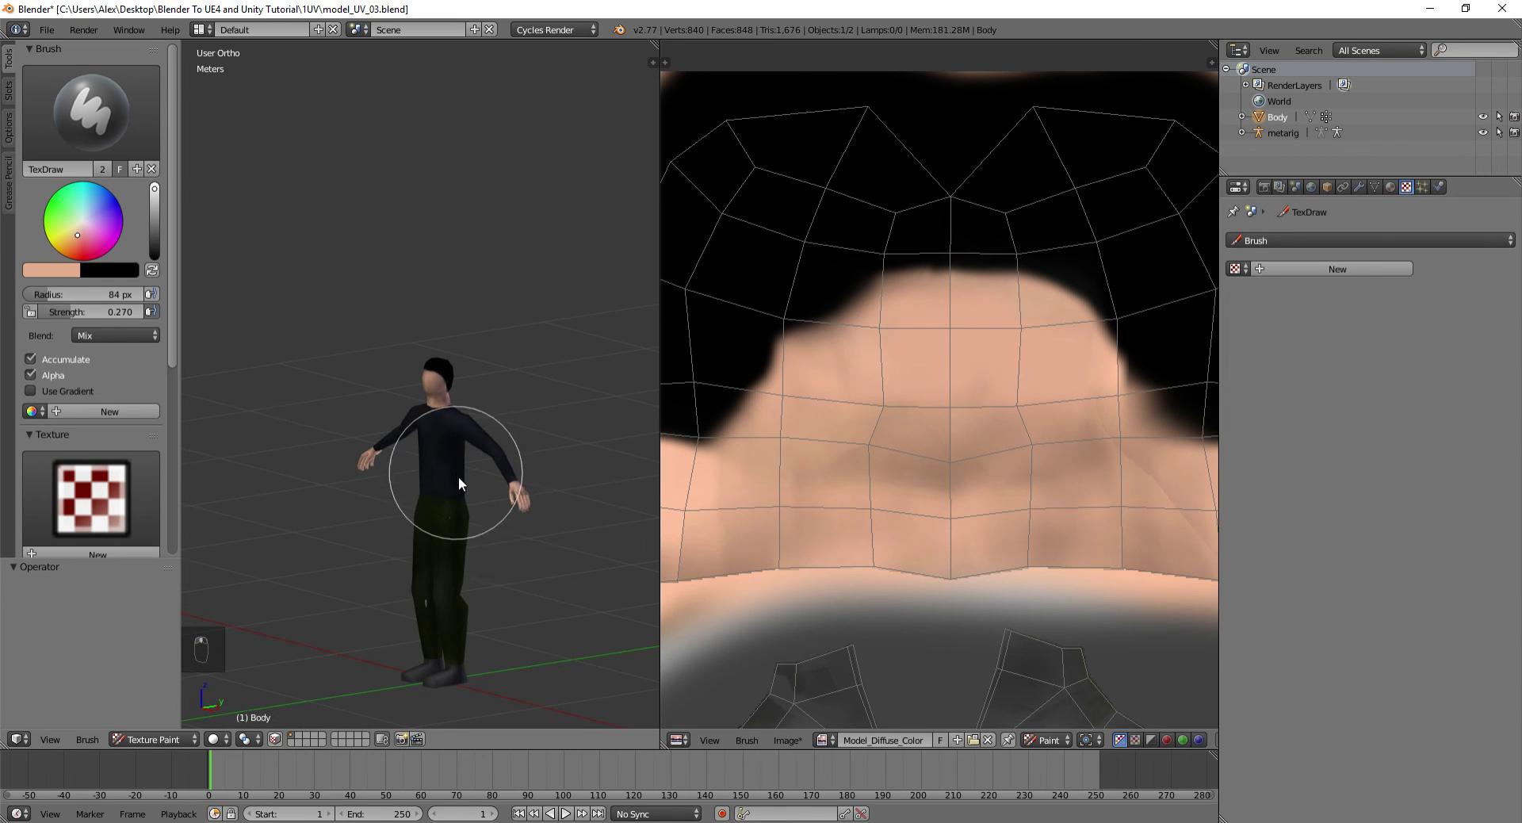
Toggle the tool shelf and orbit around the fully painted character to review it
key("t")
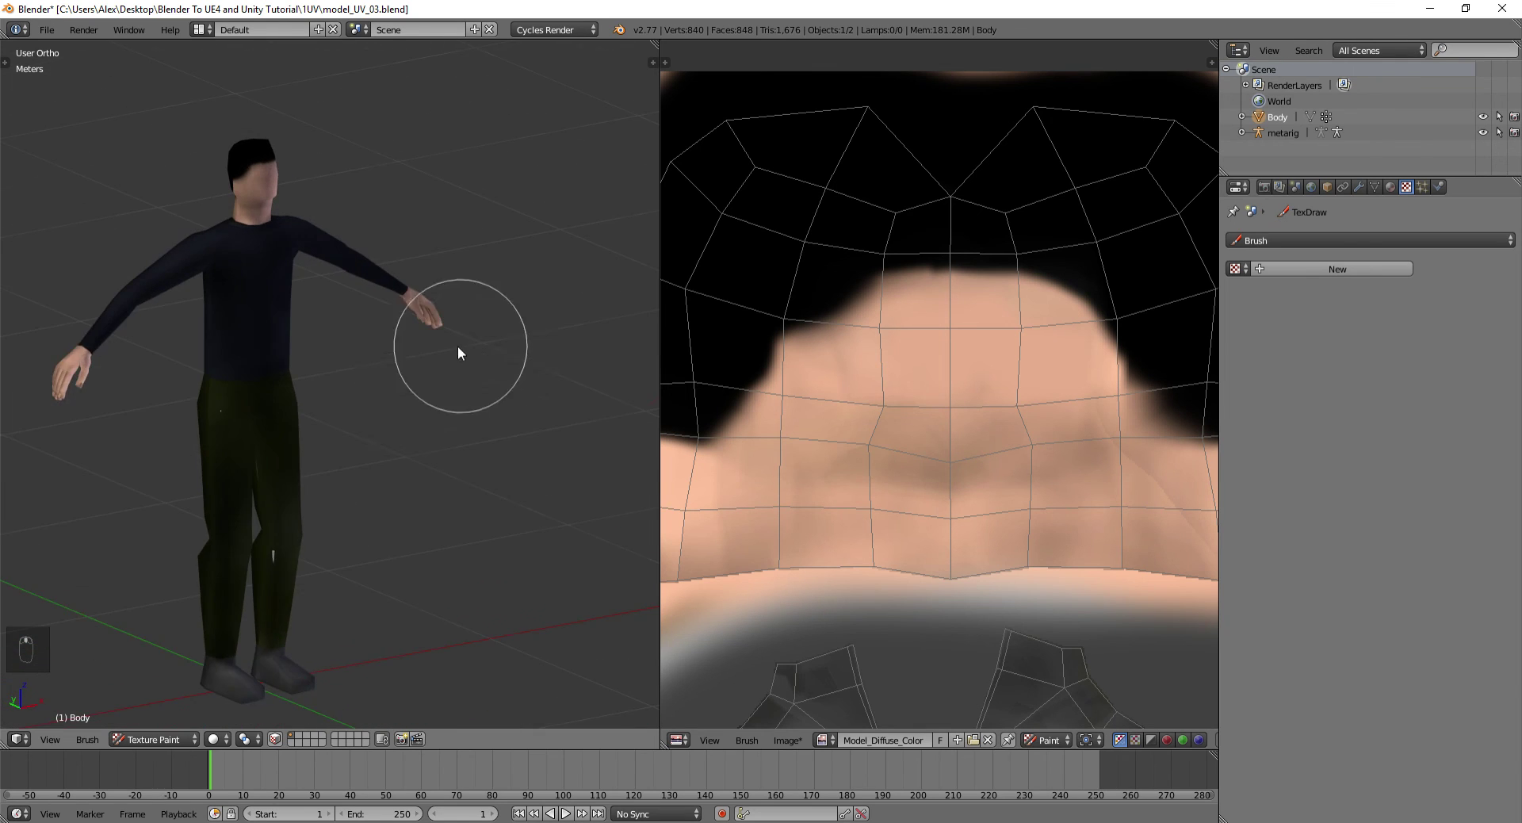
key("t")
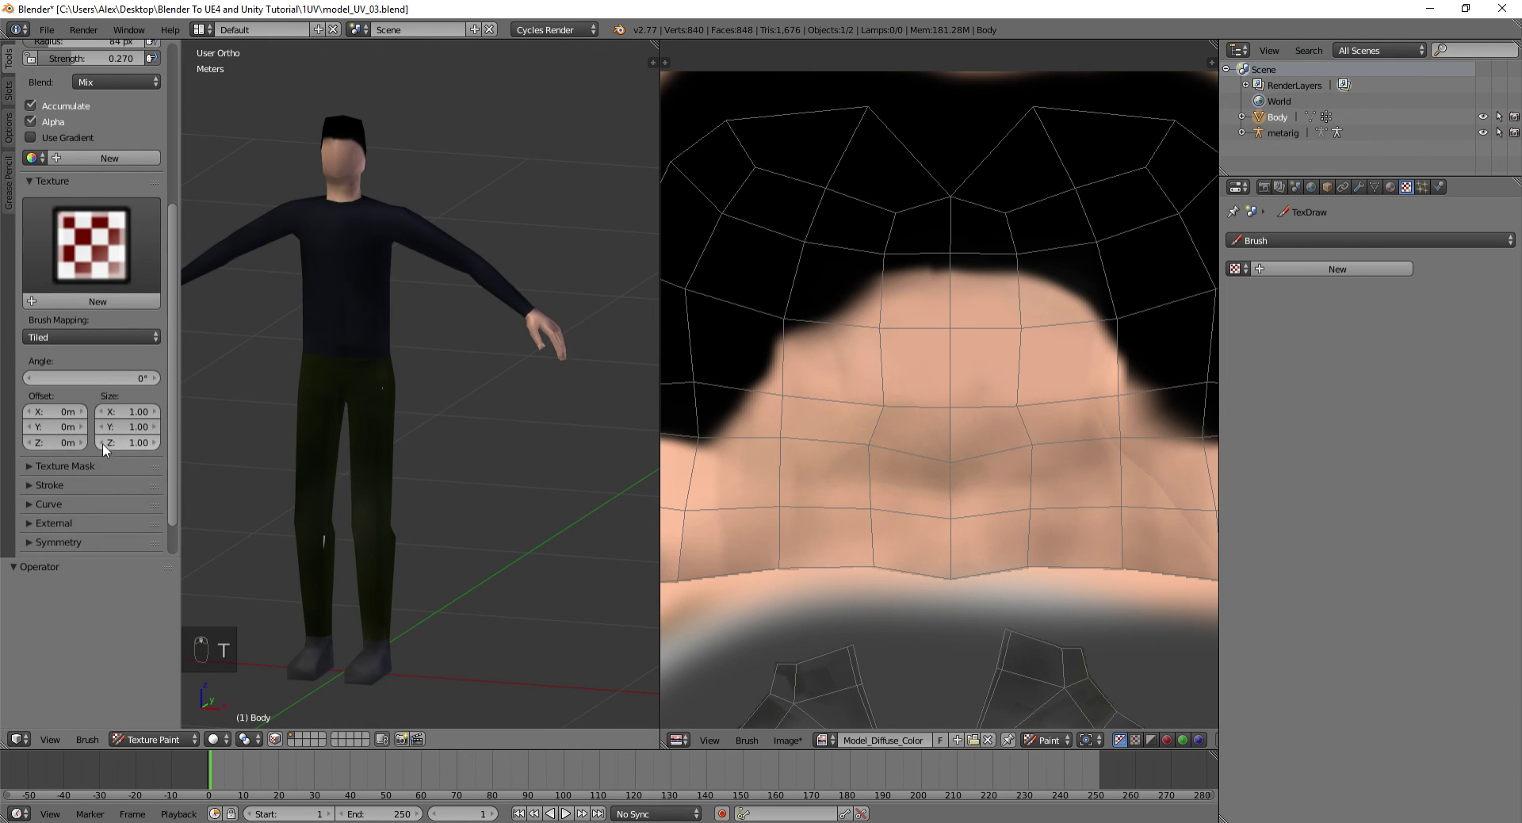
left_click(90, 475)
left_click_drag(90, 475, 78, 446)
left_click_drag(78, 445, 509, 374)
left_click_drag(509, 374, 493, 380)
key("t")
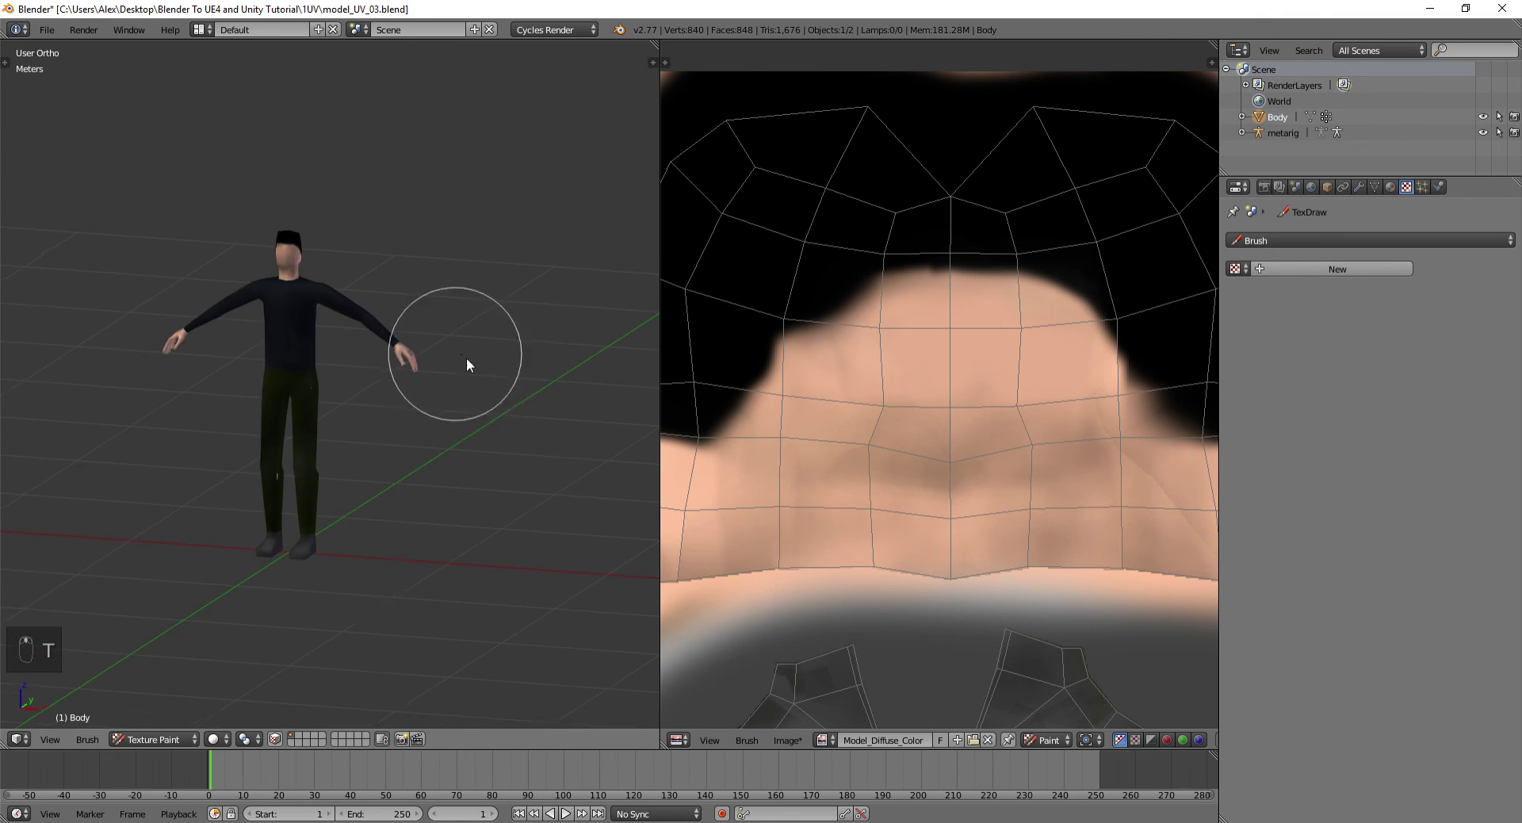
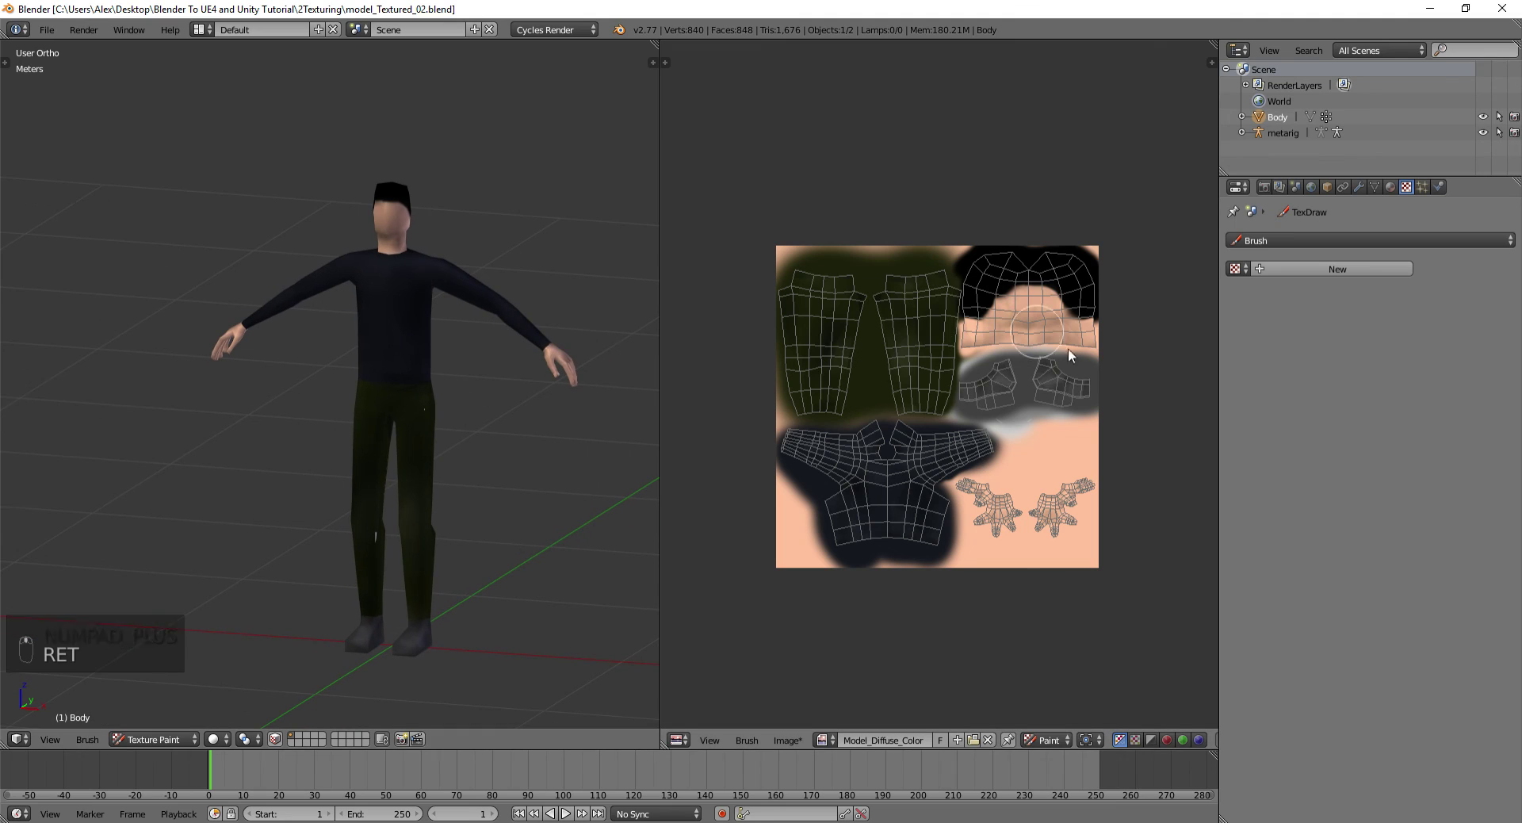
Save Model_Diffuse_Color as a PNG in the Textures folder and return to the paint view
left_click_drag(828, 381, 907, 391)
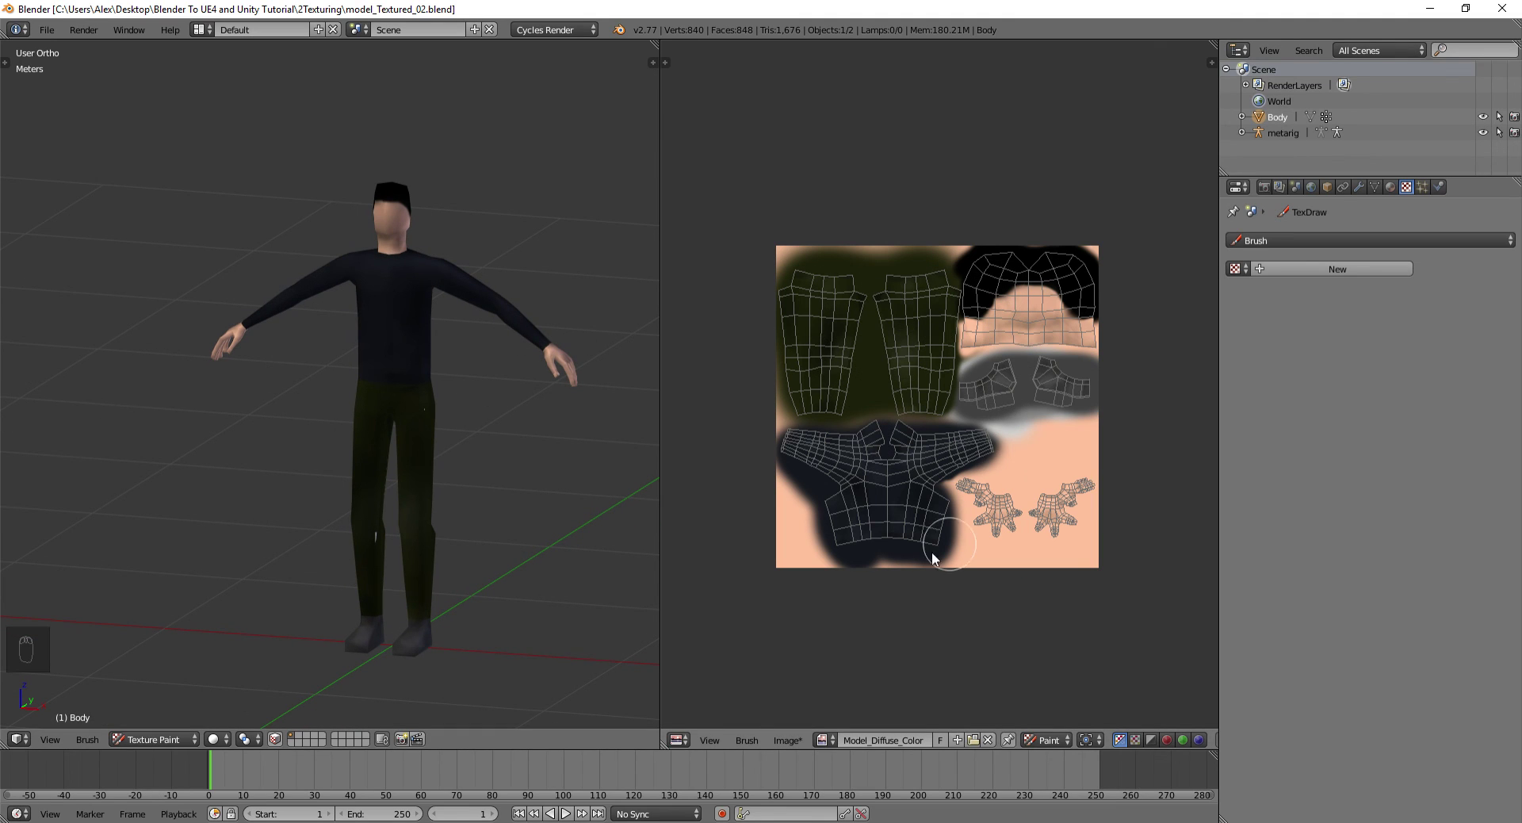
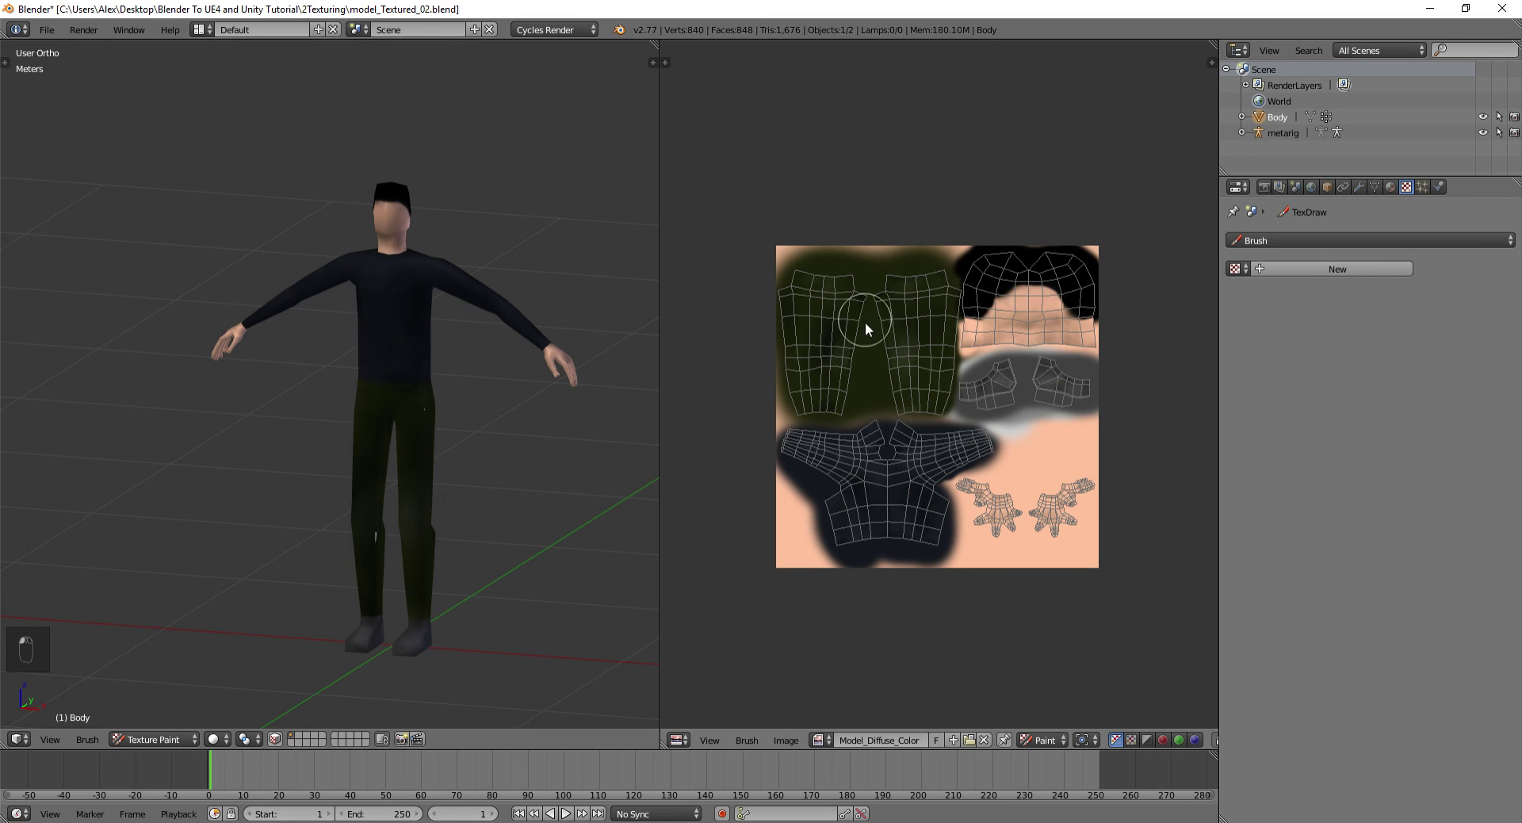
left_click(913, 541)
left_click_drag(1043, 492, 1102, 533)
left_click_drag(1101, 534, 788, 741)
key("ctrl+z")
key("ctrl+z")
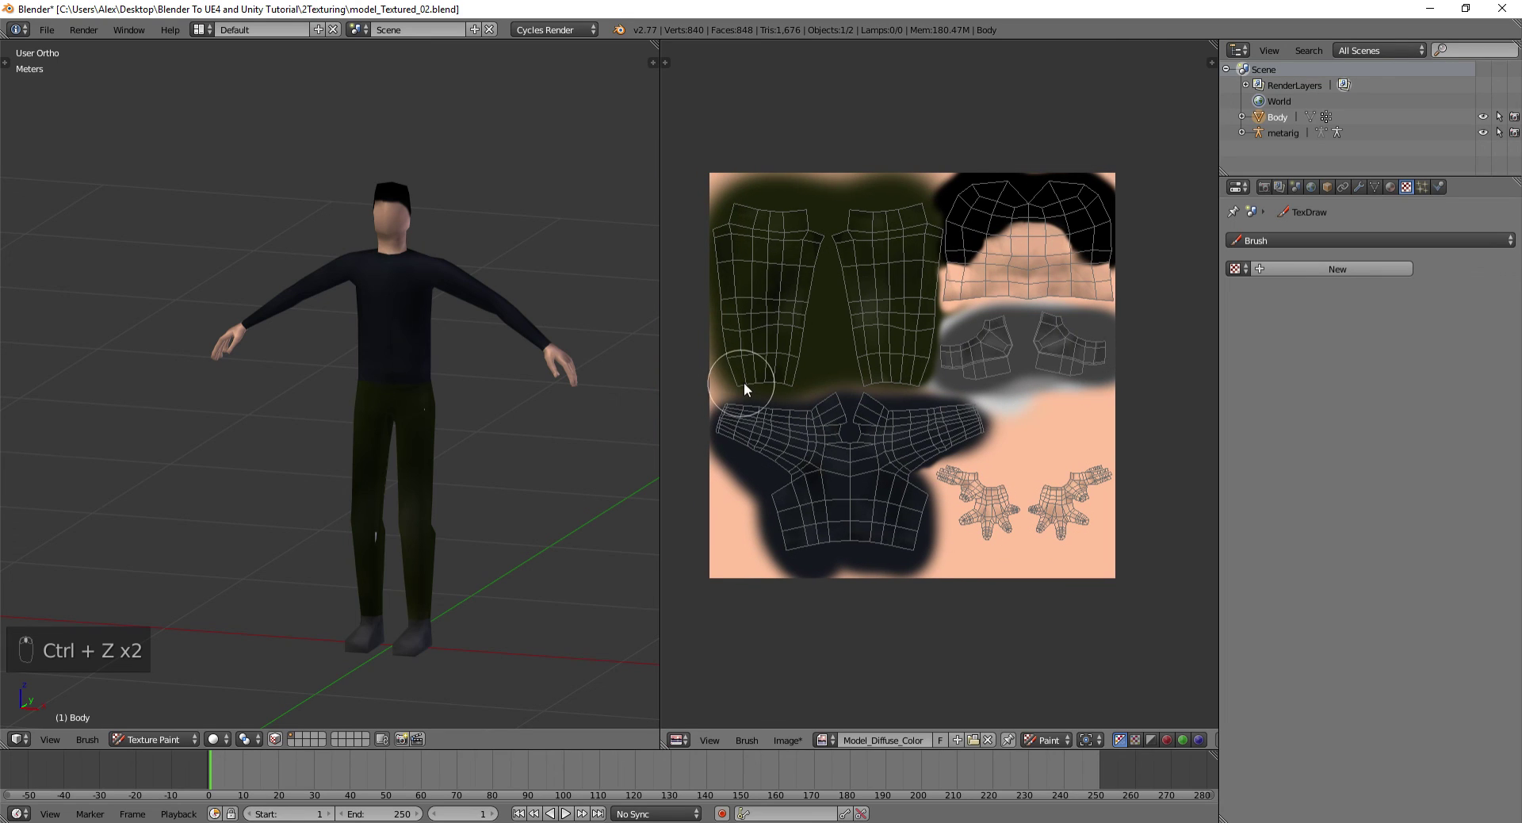